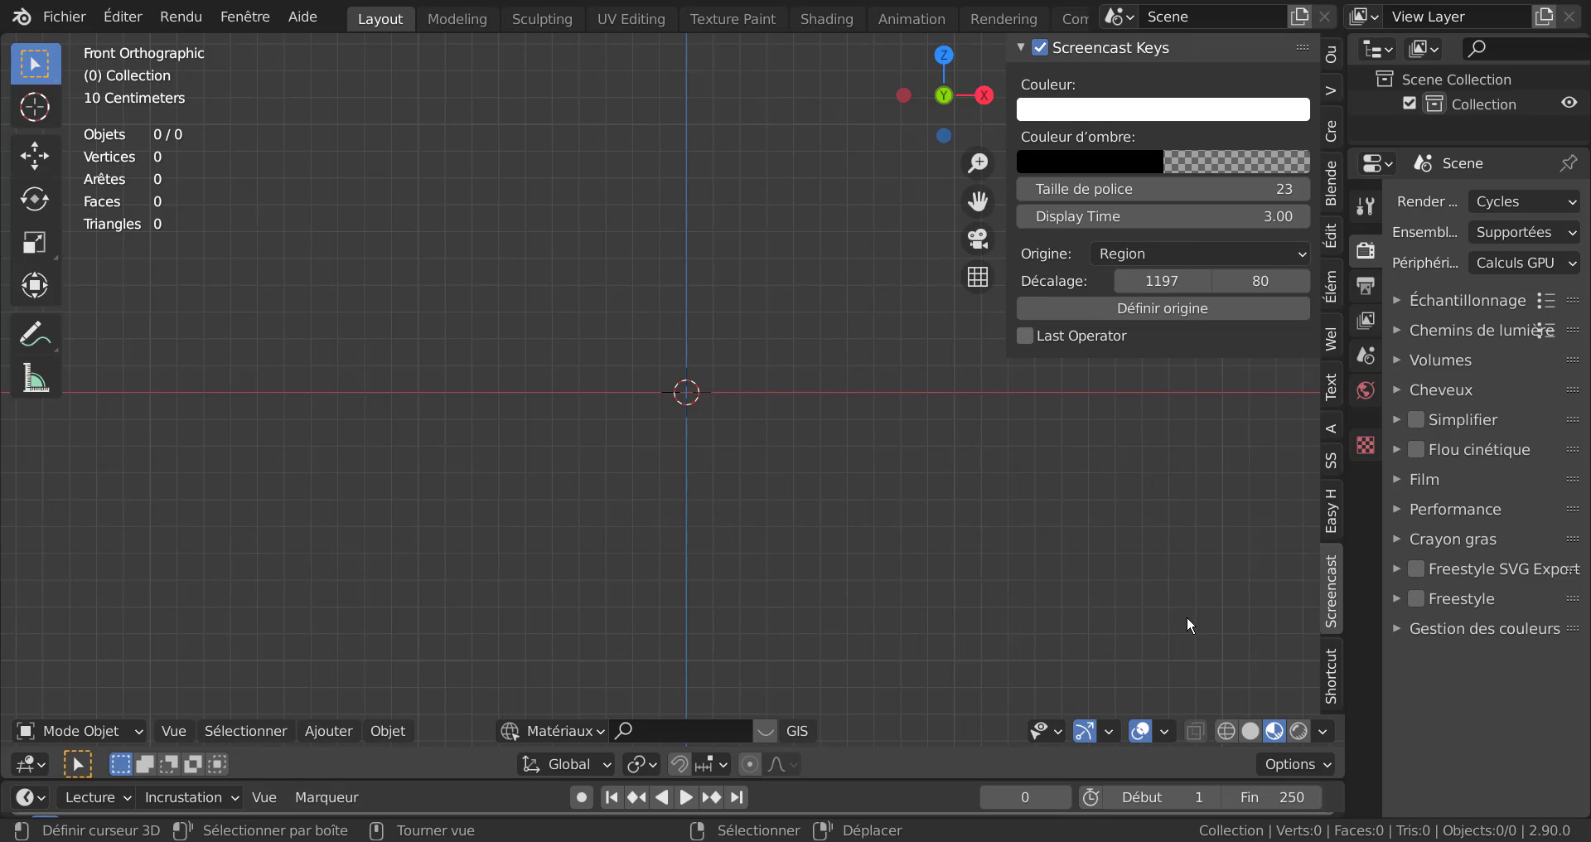
Hide the sidebar and bring up the Add menu's list of object types for the empty scene
{"action": "key", "text": "n"}
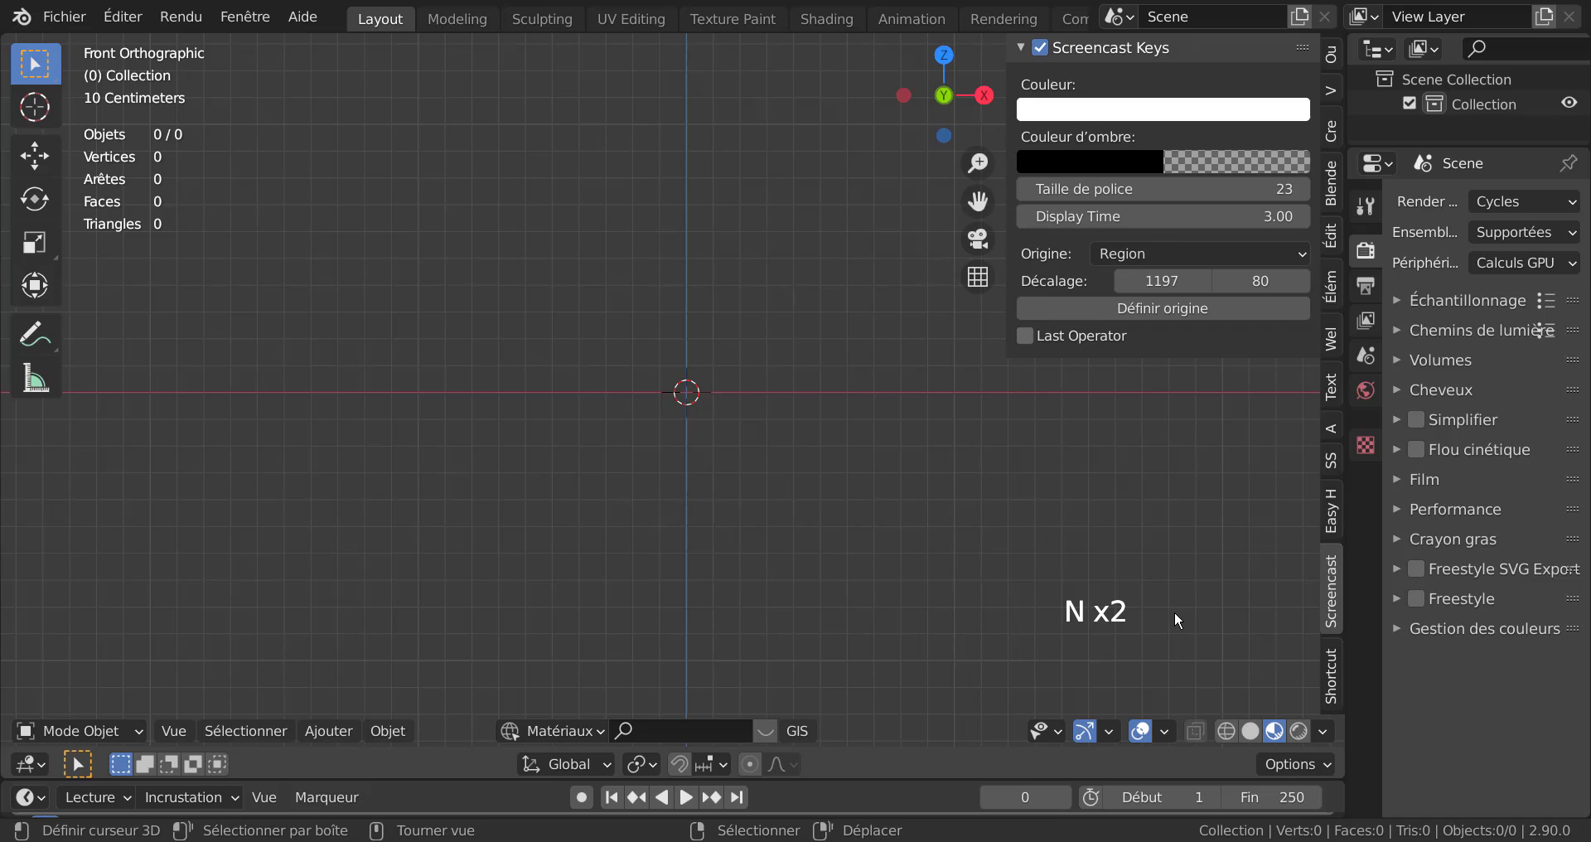
{"action": "key", "text": "n"}
{"action": "key", "text": "n"}
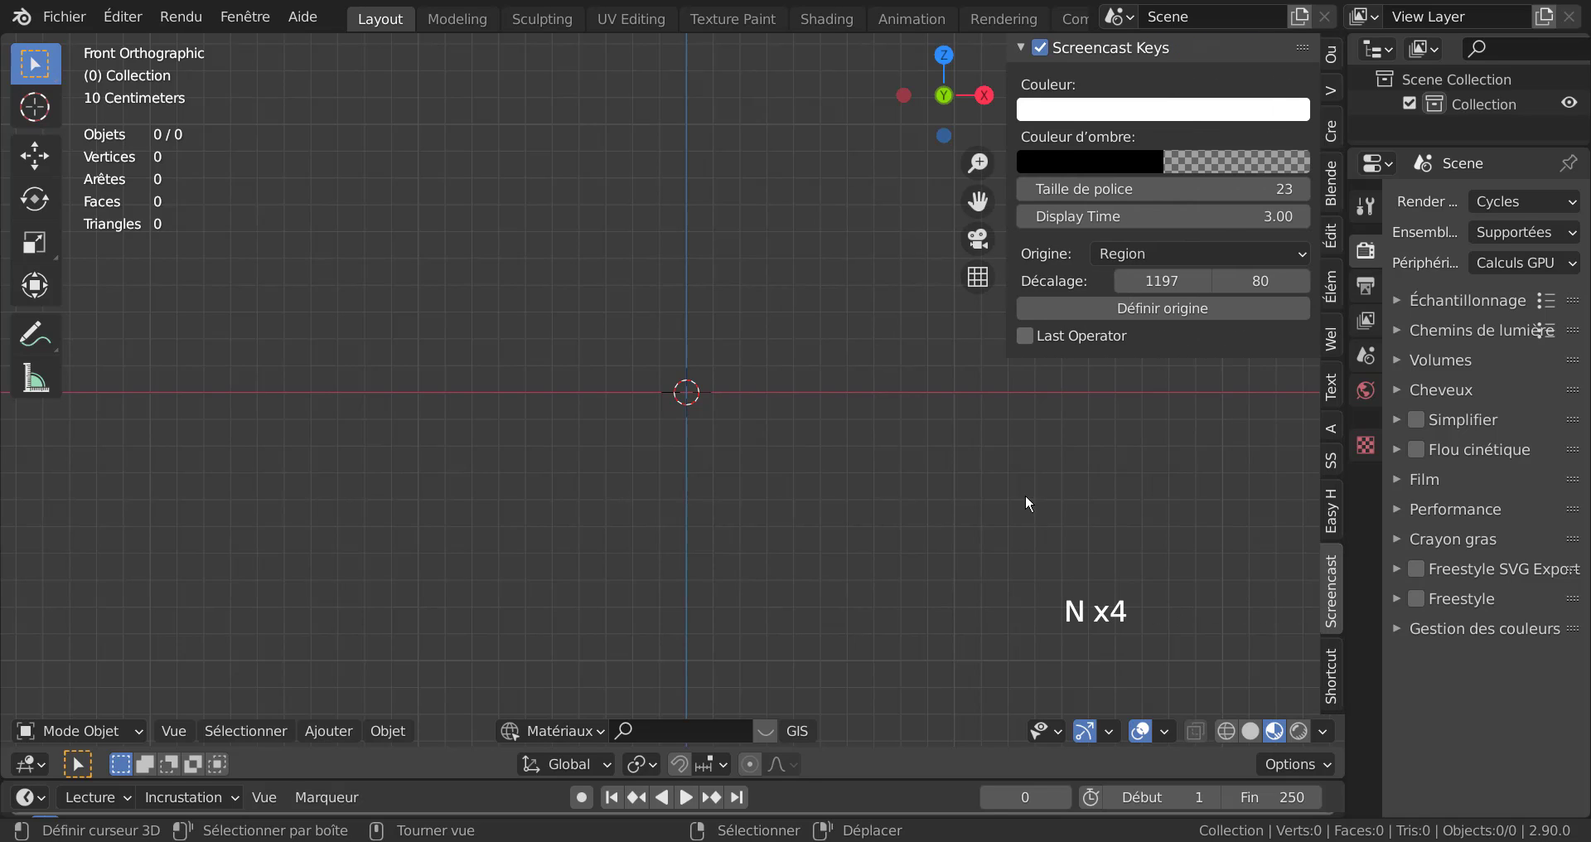
{"action": "right_click", "coordinate": [1030, 499]}
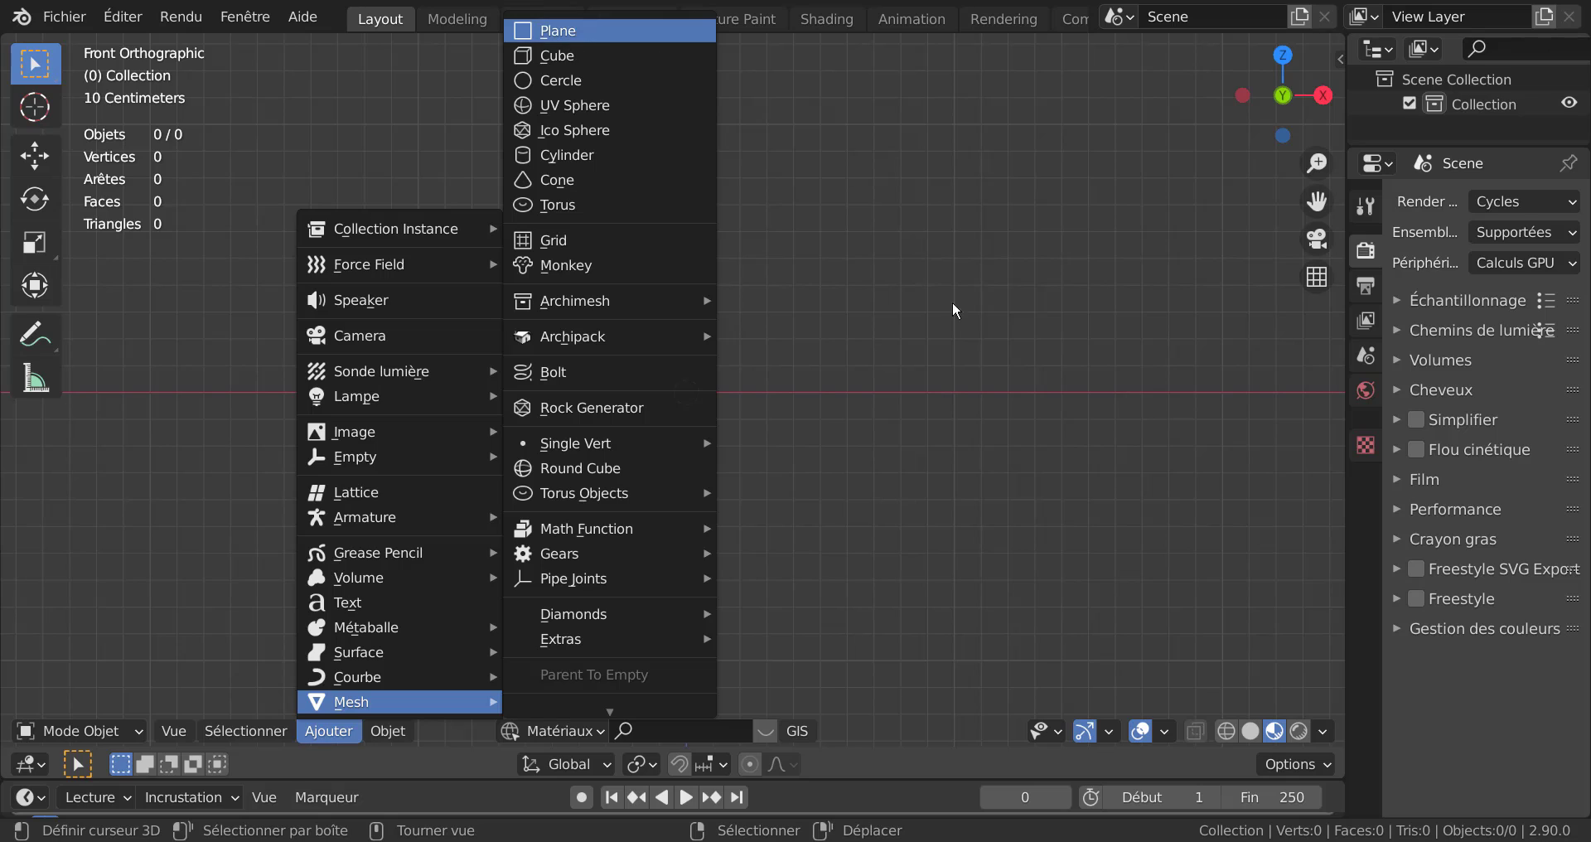
View the new plane straight from above and centre it in the viewport
{"action": "key", "text": "KP_7"}
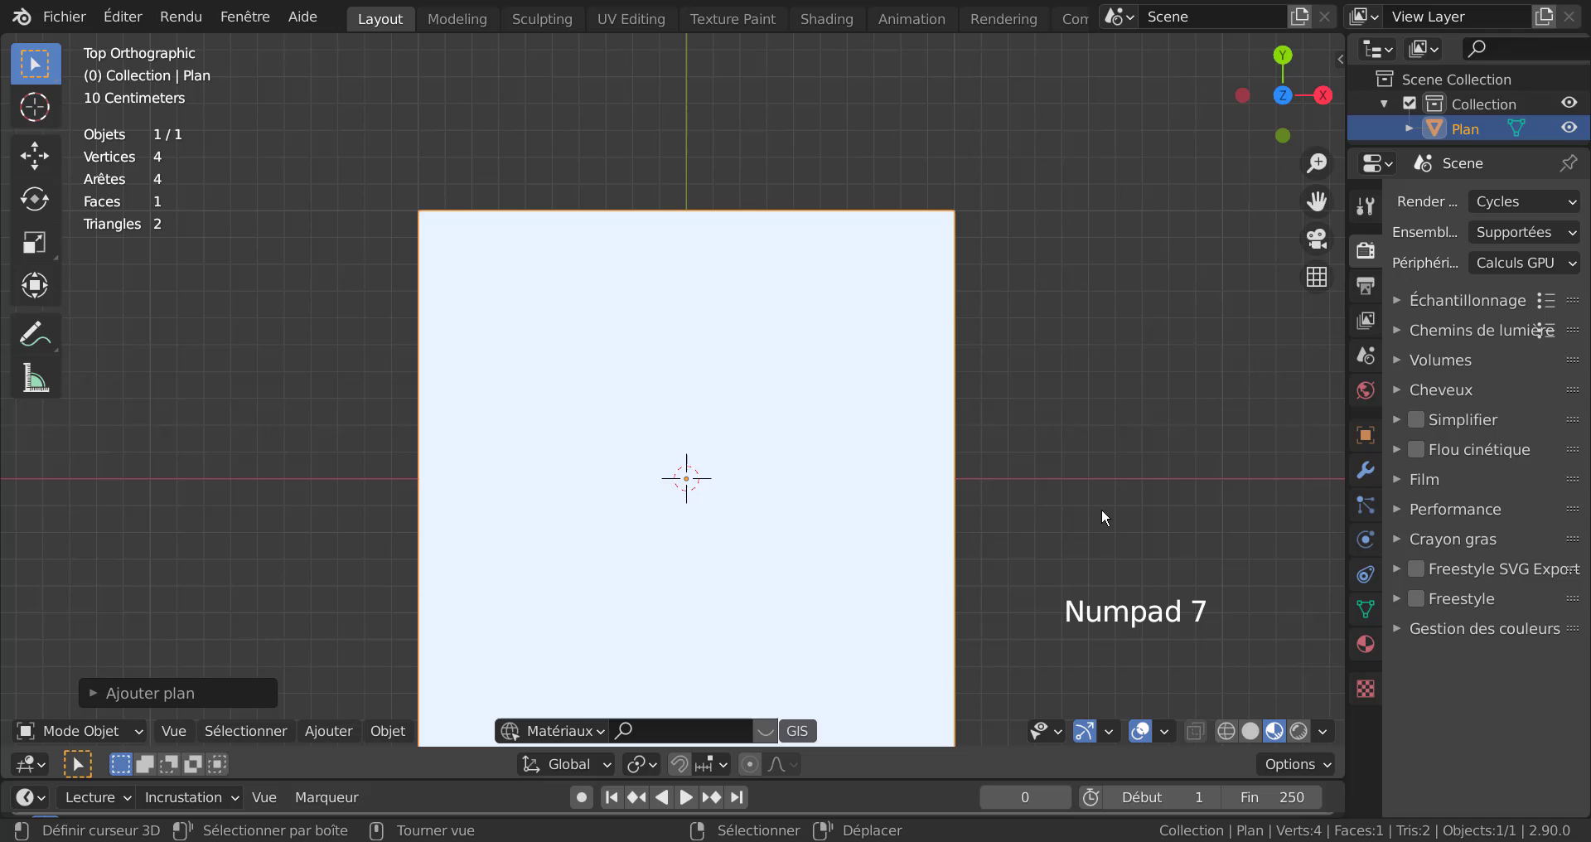
{"action": "middle_click", "coordinate": [1076, 449]}
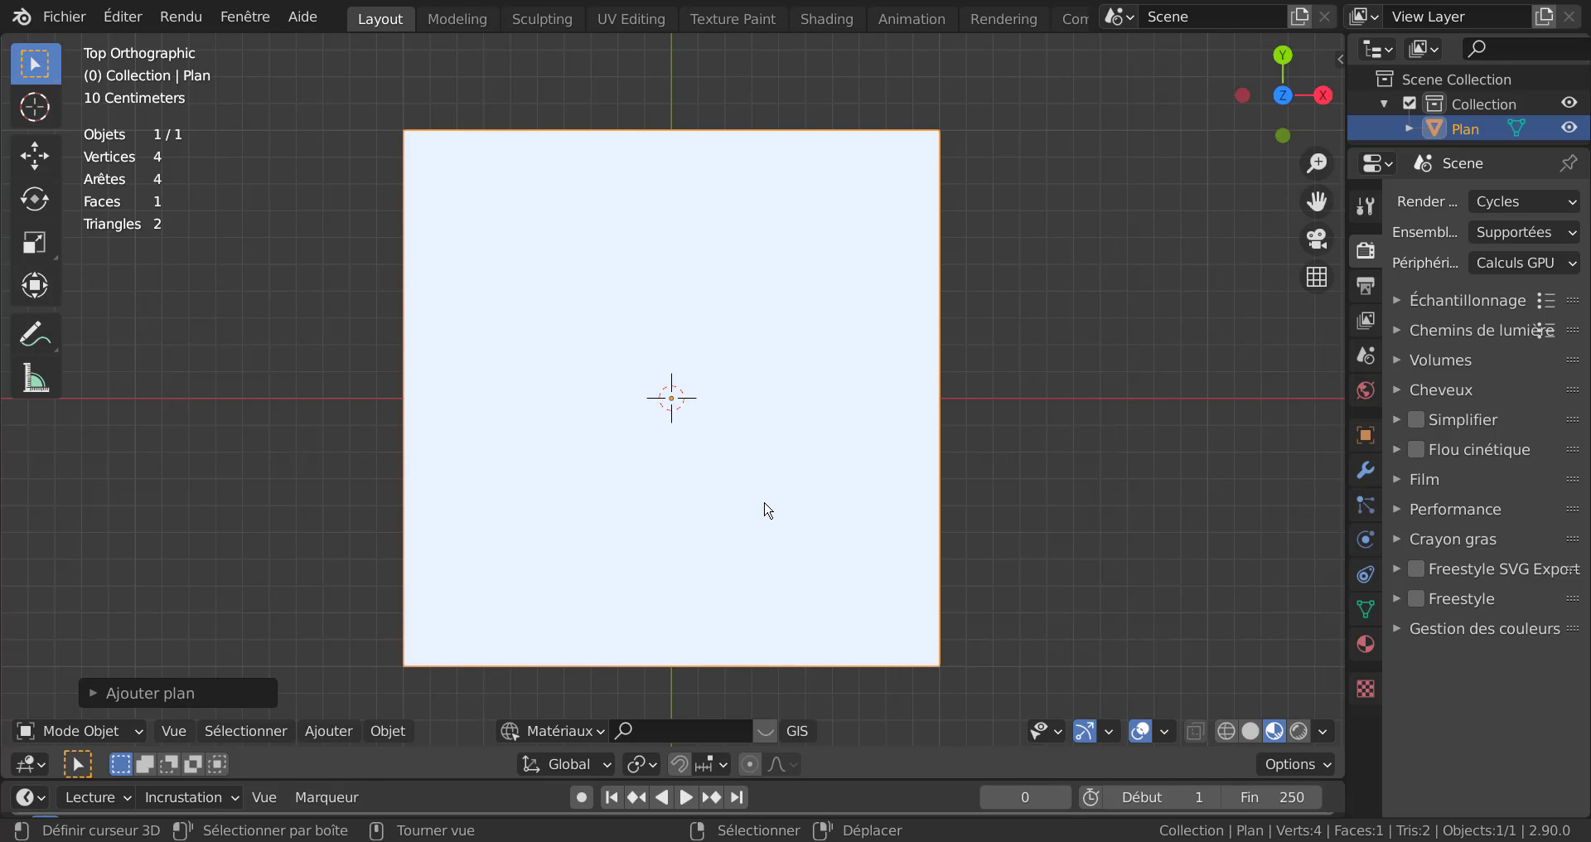
Enter Edit Mode and subdivide the plane with 10 cuts into an 11×11 grid of 121 faces
{"action": "key", "text": "Tab"}
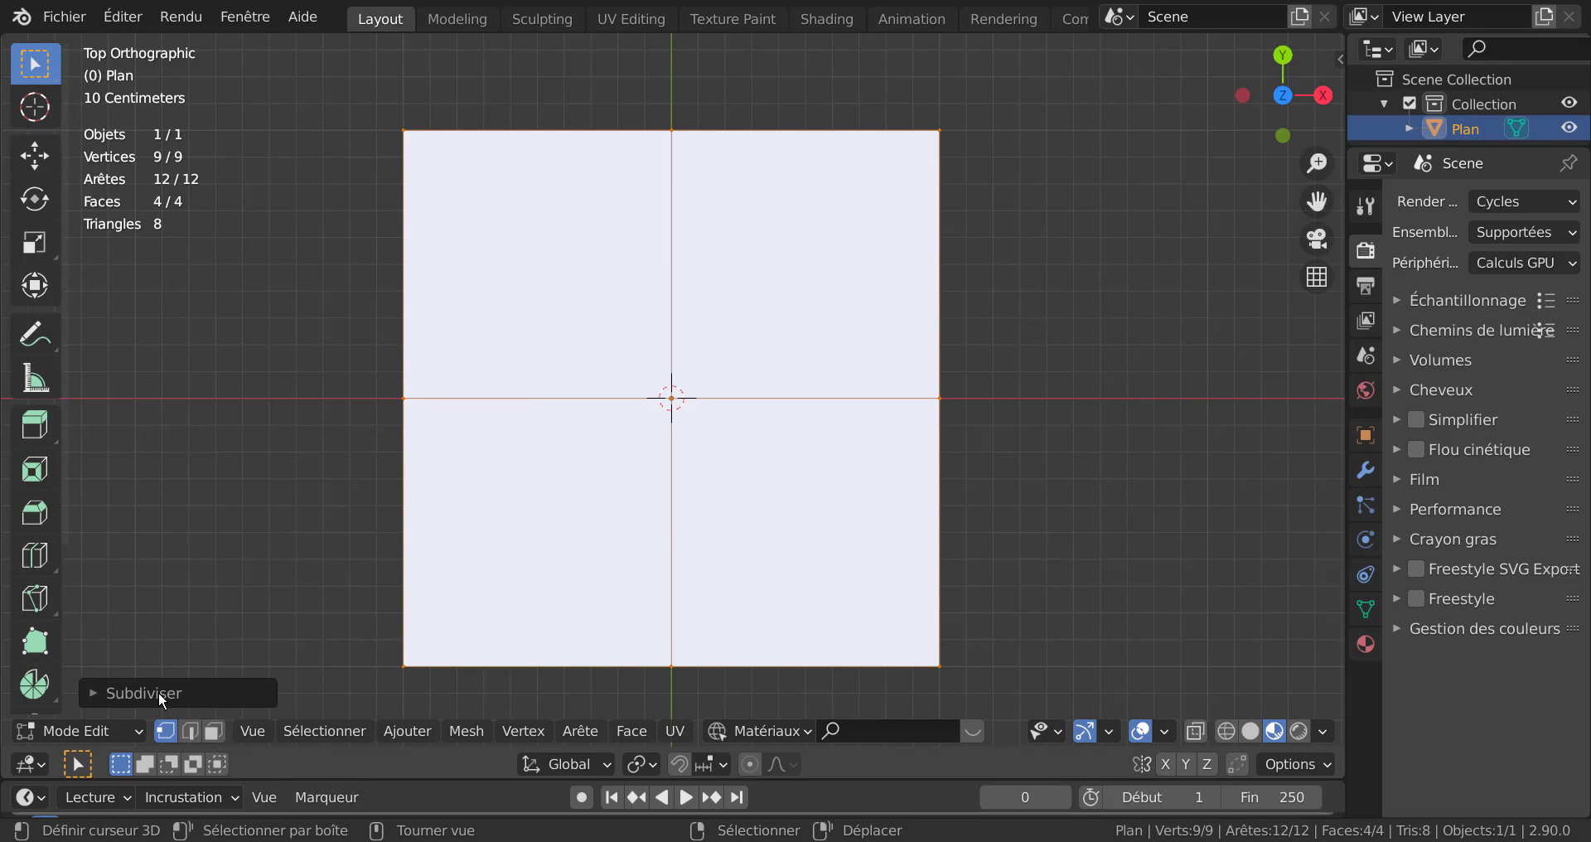
{"action": "left_click", "coordinate": [155, 684]}
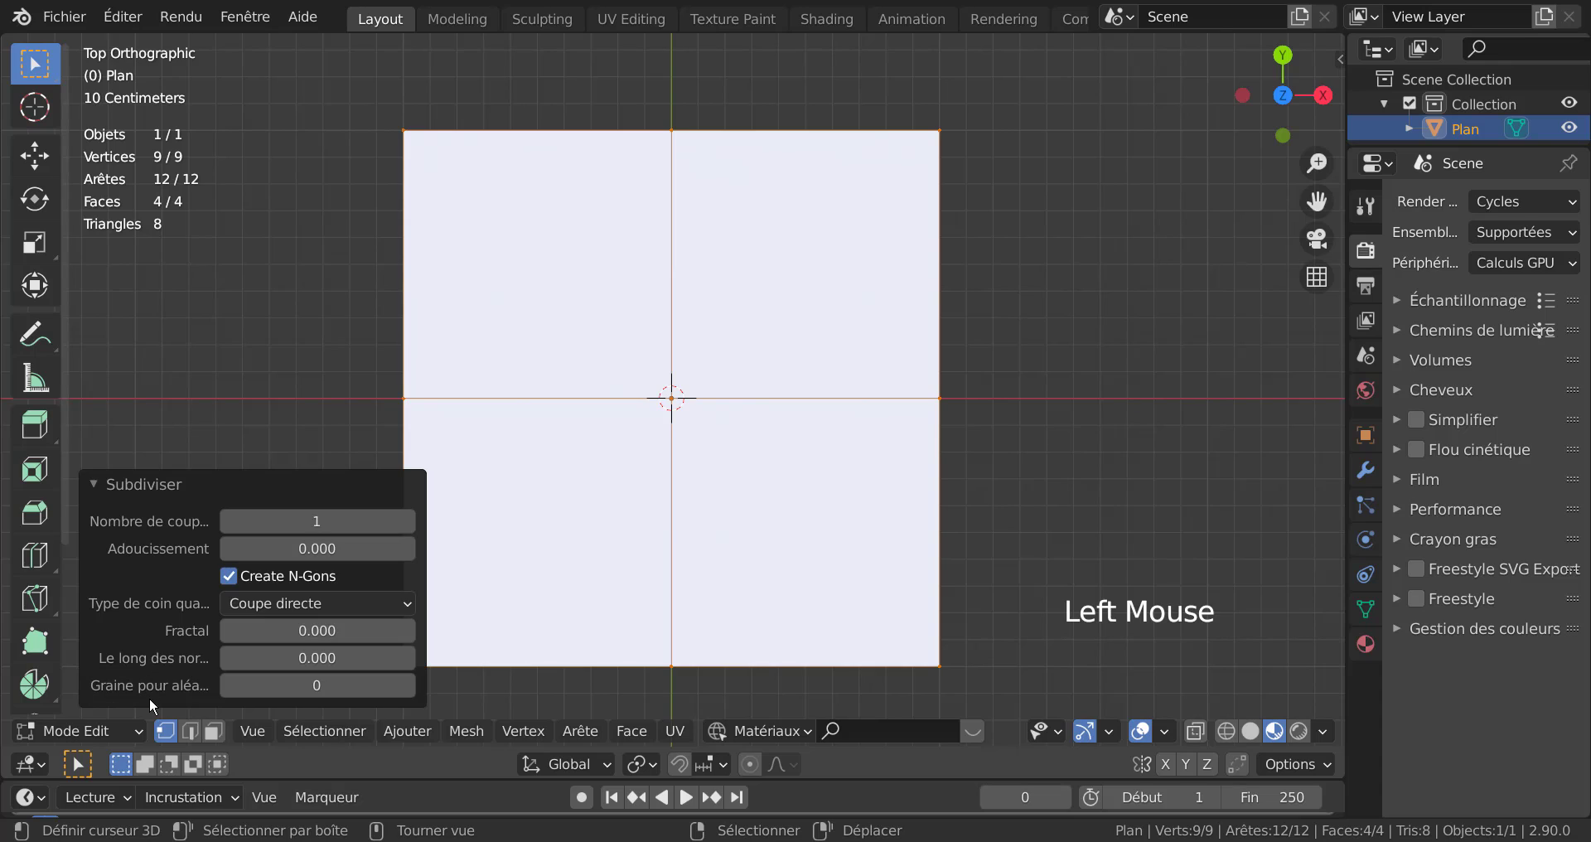
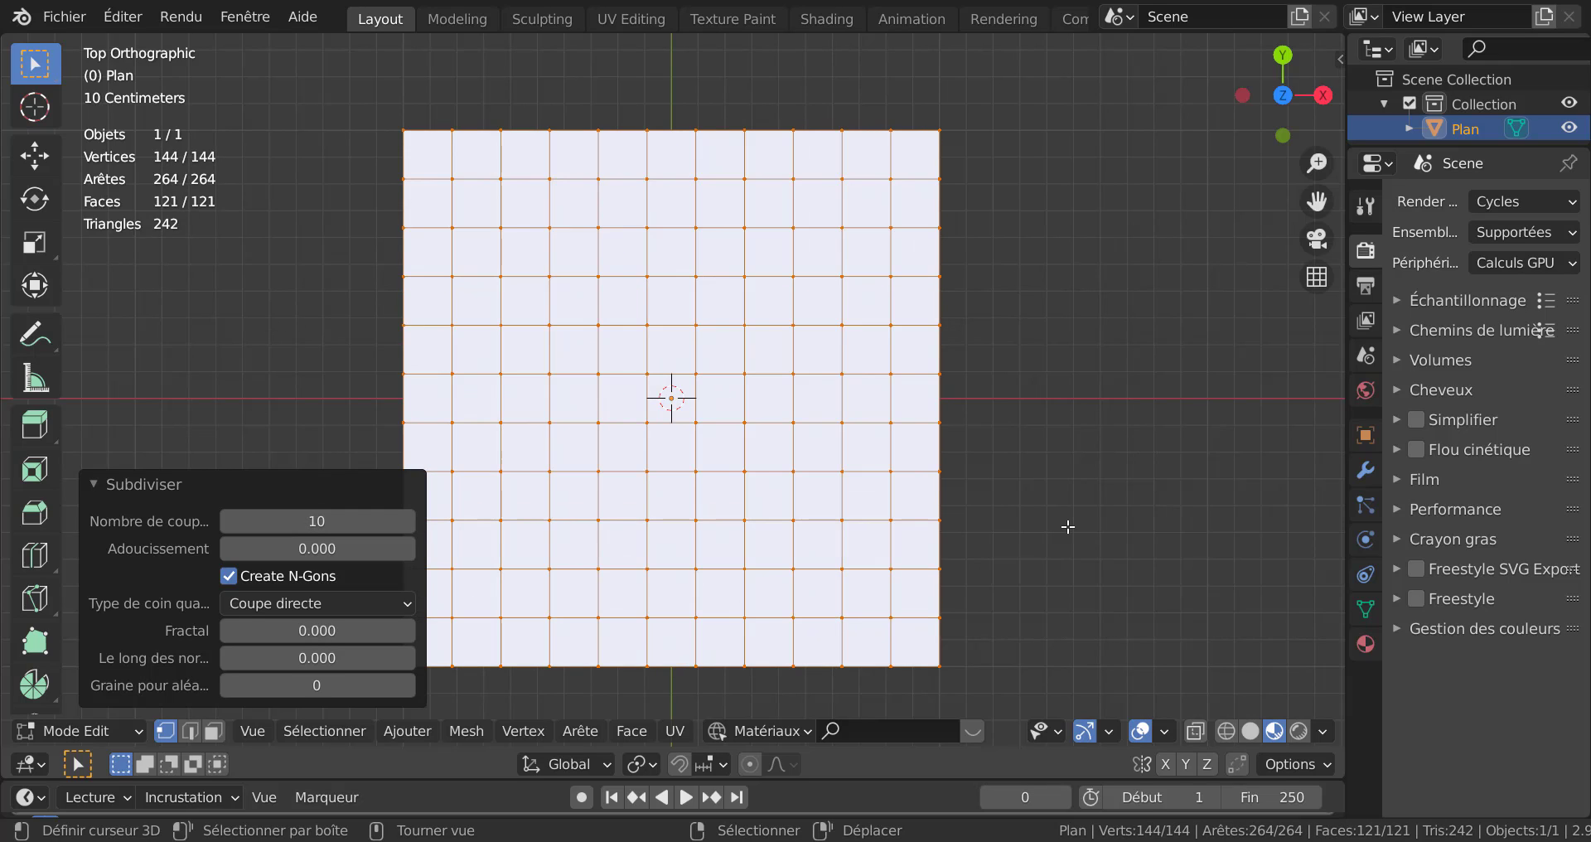
{"action": "left_click", "coordinate": [322, 479]}
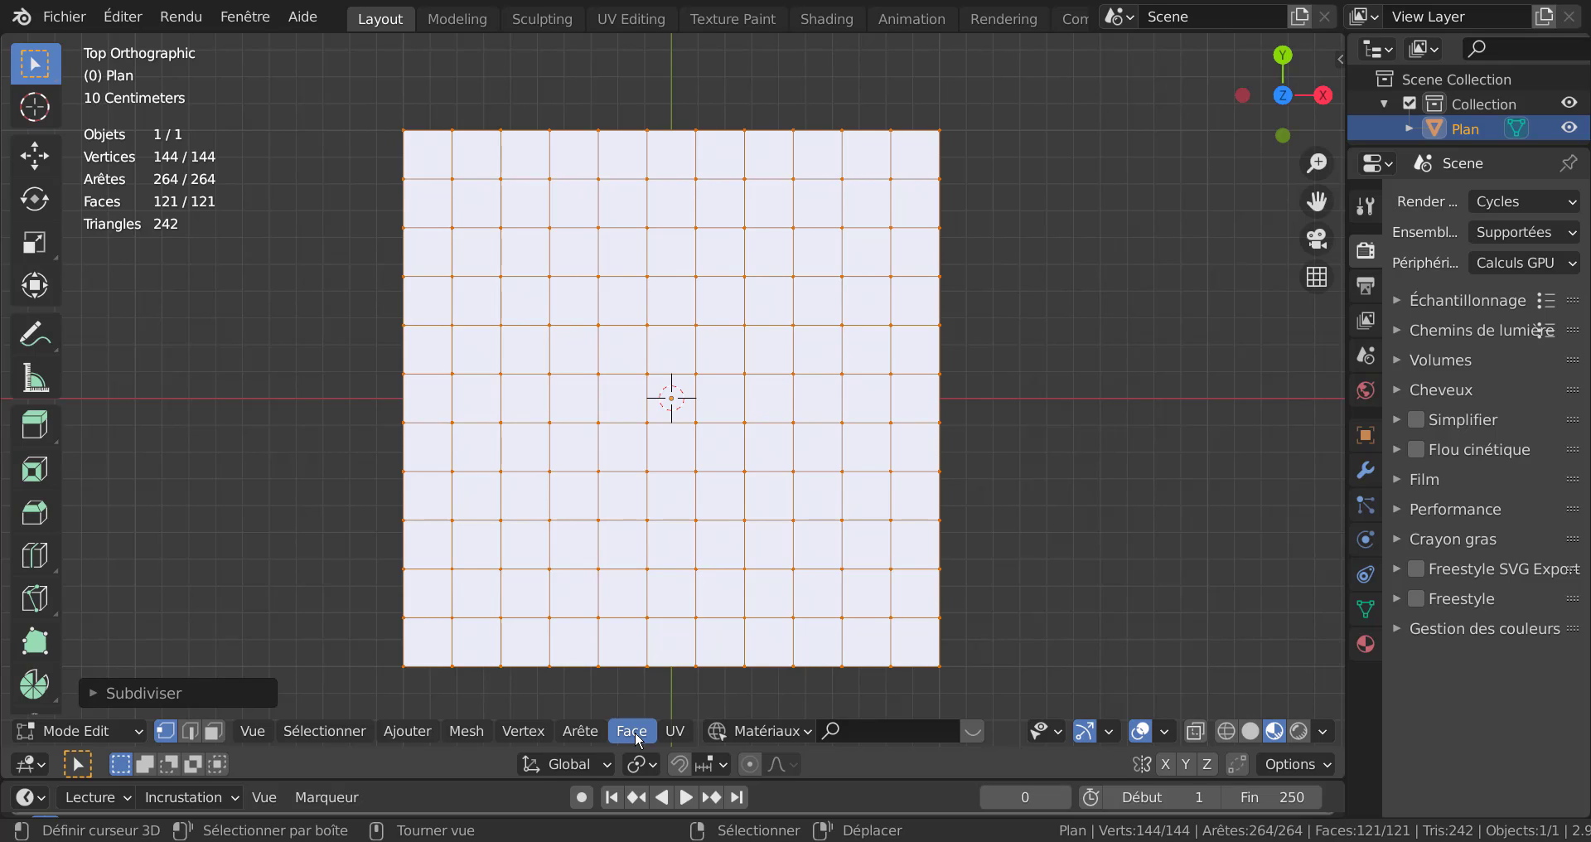
Poke all faces into 484 triangles, undo a tris-to-quads attempt, and begin an inset
{"action": "left_click", "coordinate": [640, 741]}
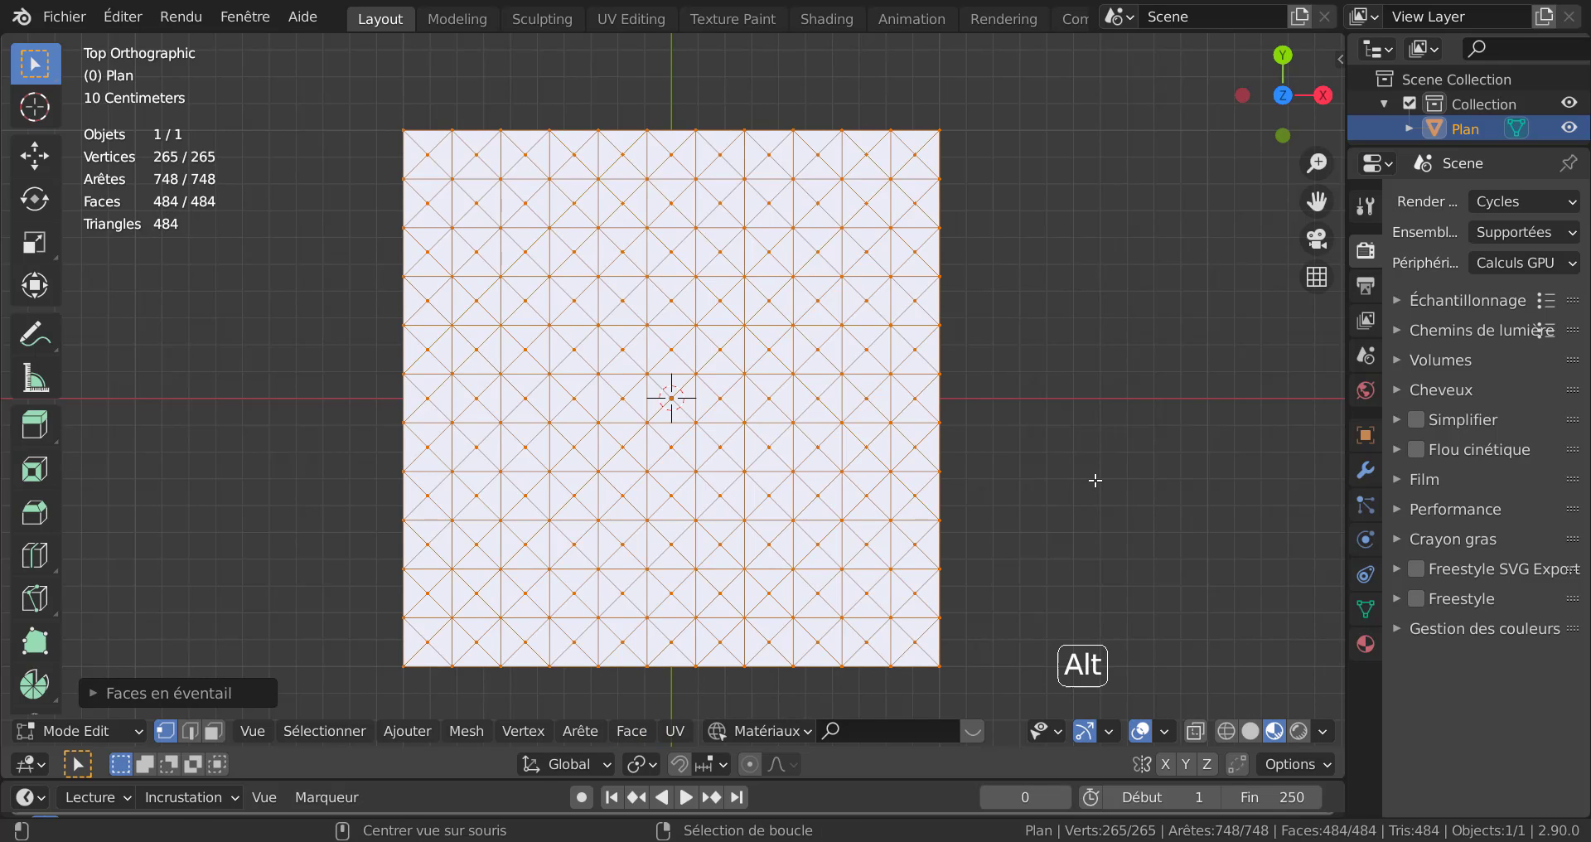
{"action": "key", "text": "alt+j"}
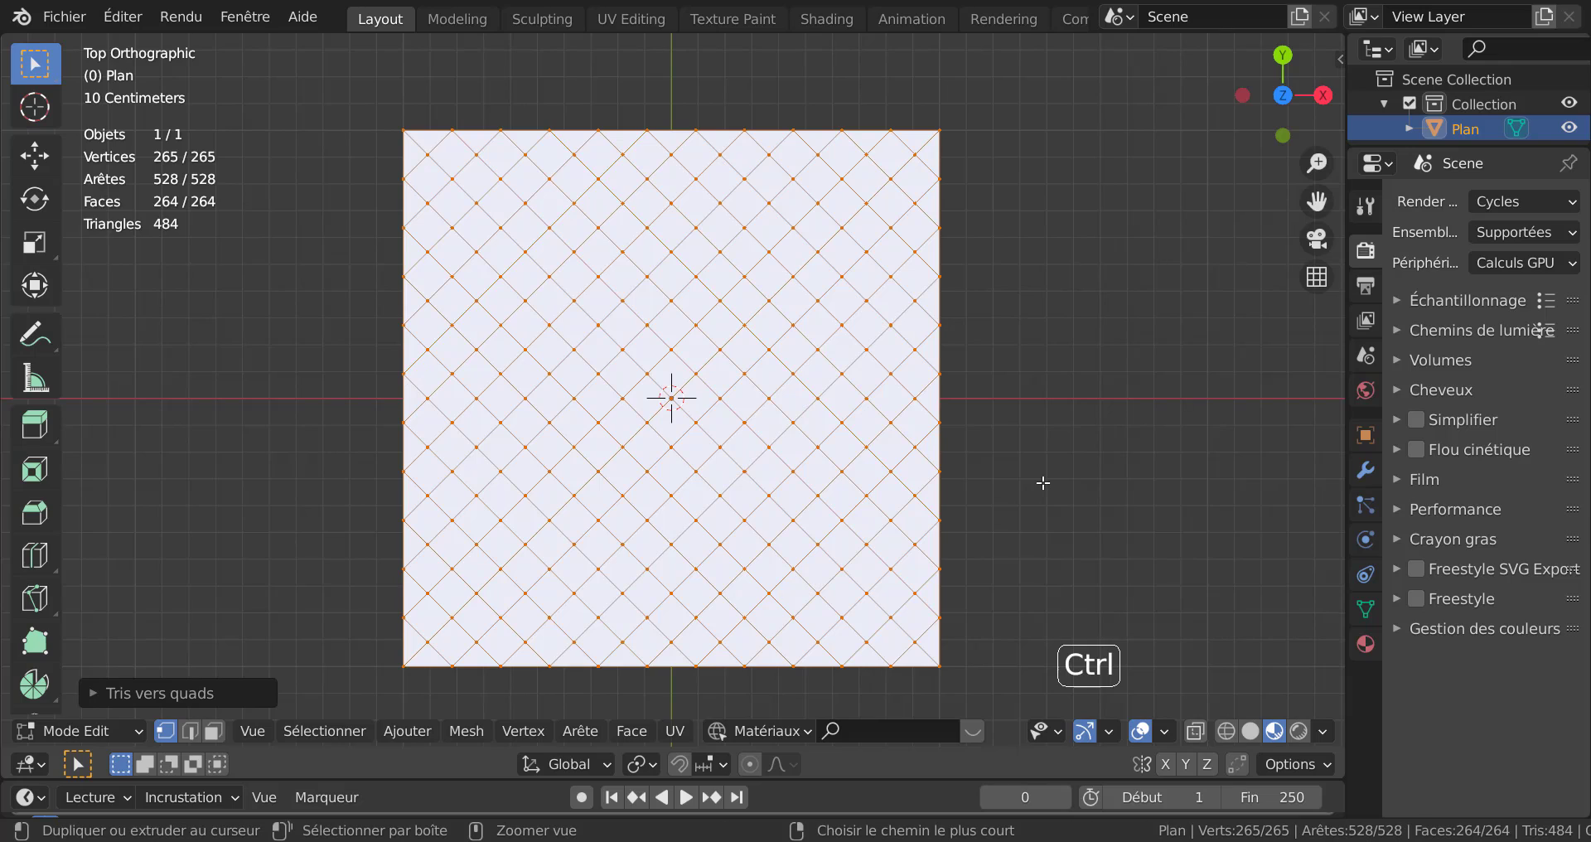
{"action": "key", "text": "ctrl+z"}
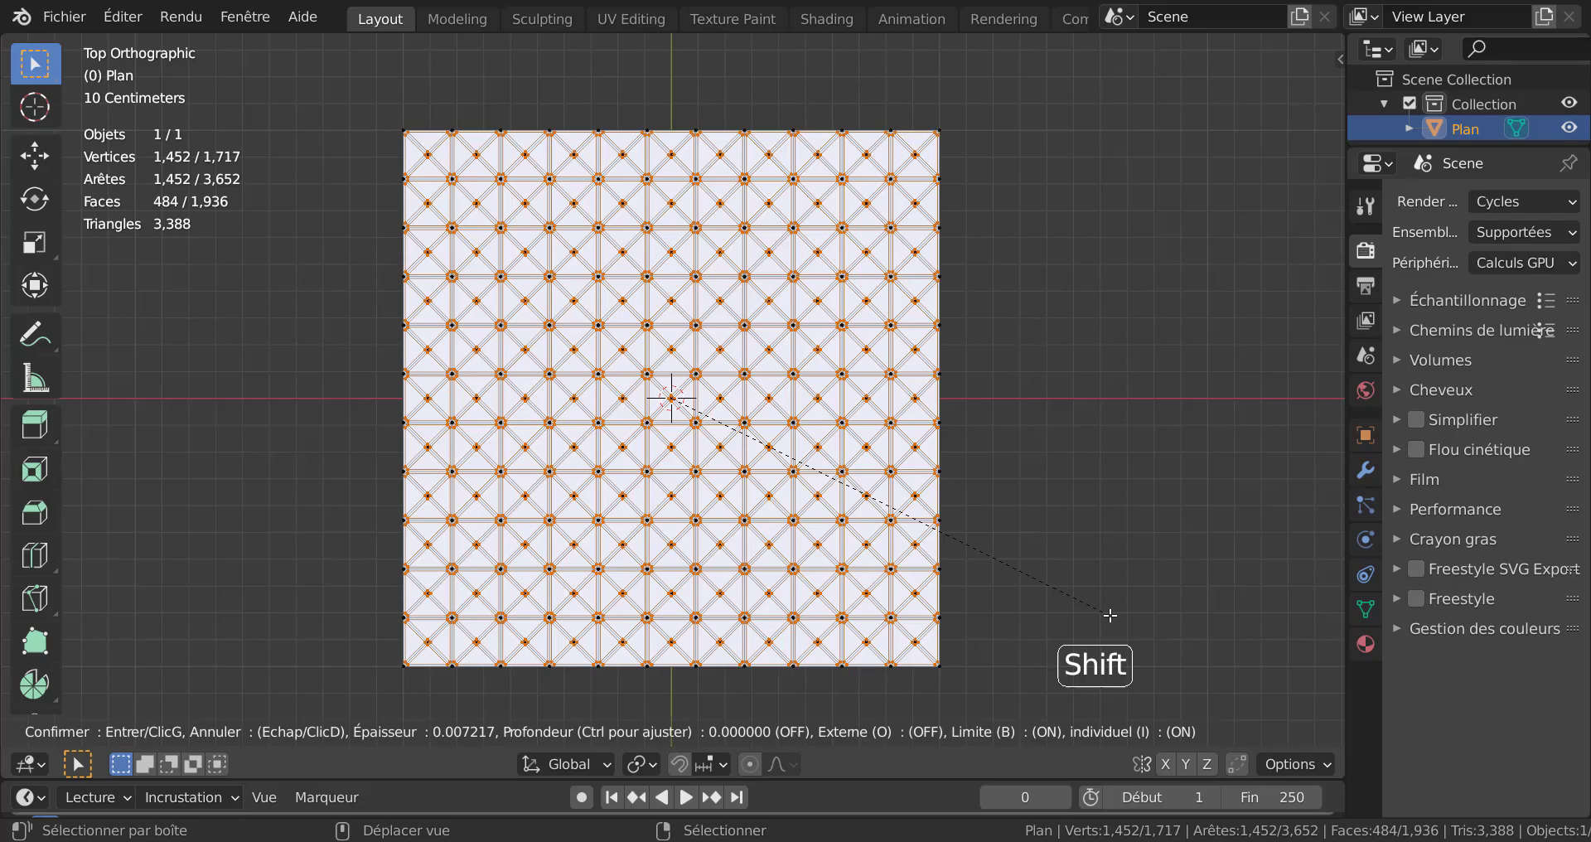
Inset each triangle individually and delete the inner faces, leaving 1,452 thin lattice strips
{"action": "scroll", "scroll_direction": "up", "scroll_amount": 3}
{"action": "scroll", "scroll_direction": "up", "scroll_amount": 3}
{"action": "scroll", "scroll_direction": "down", "scroll_amount": 3}
{"action": "scroll", "scroll_direction": "down", "scroll_amount": 3}
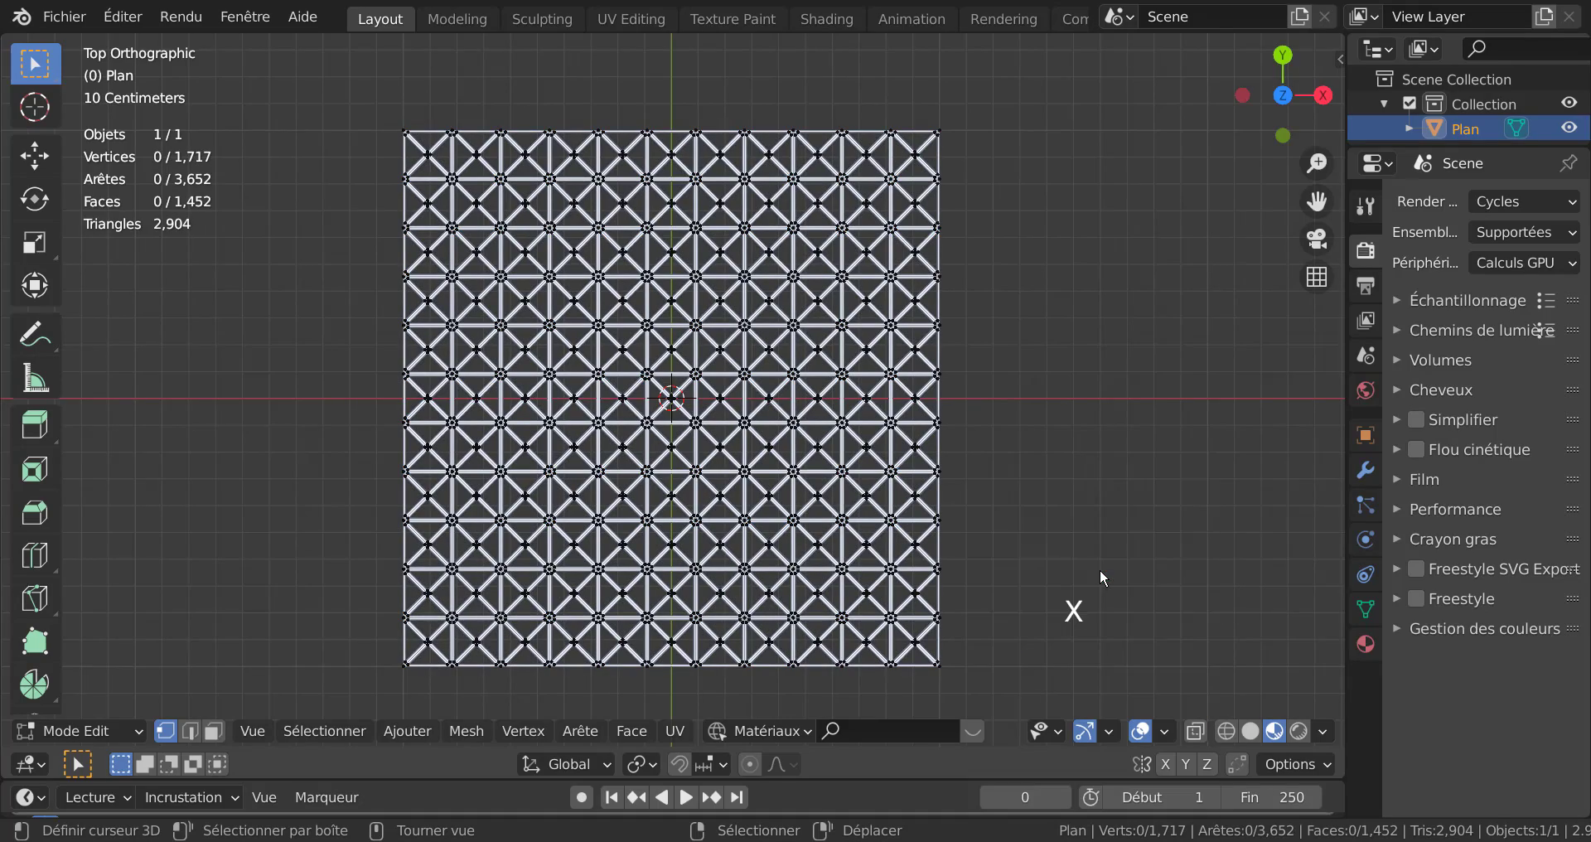
{"action": "scroll", "scroll_direction": "up", "scroll_amount": 3}
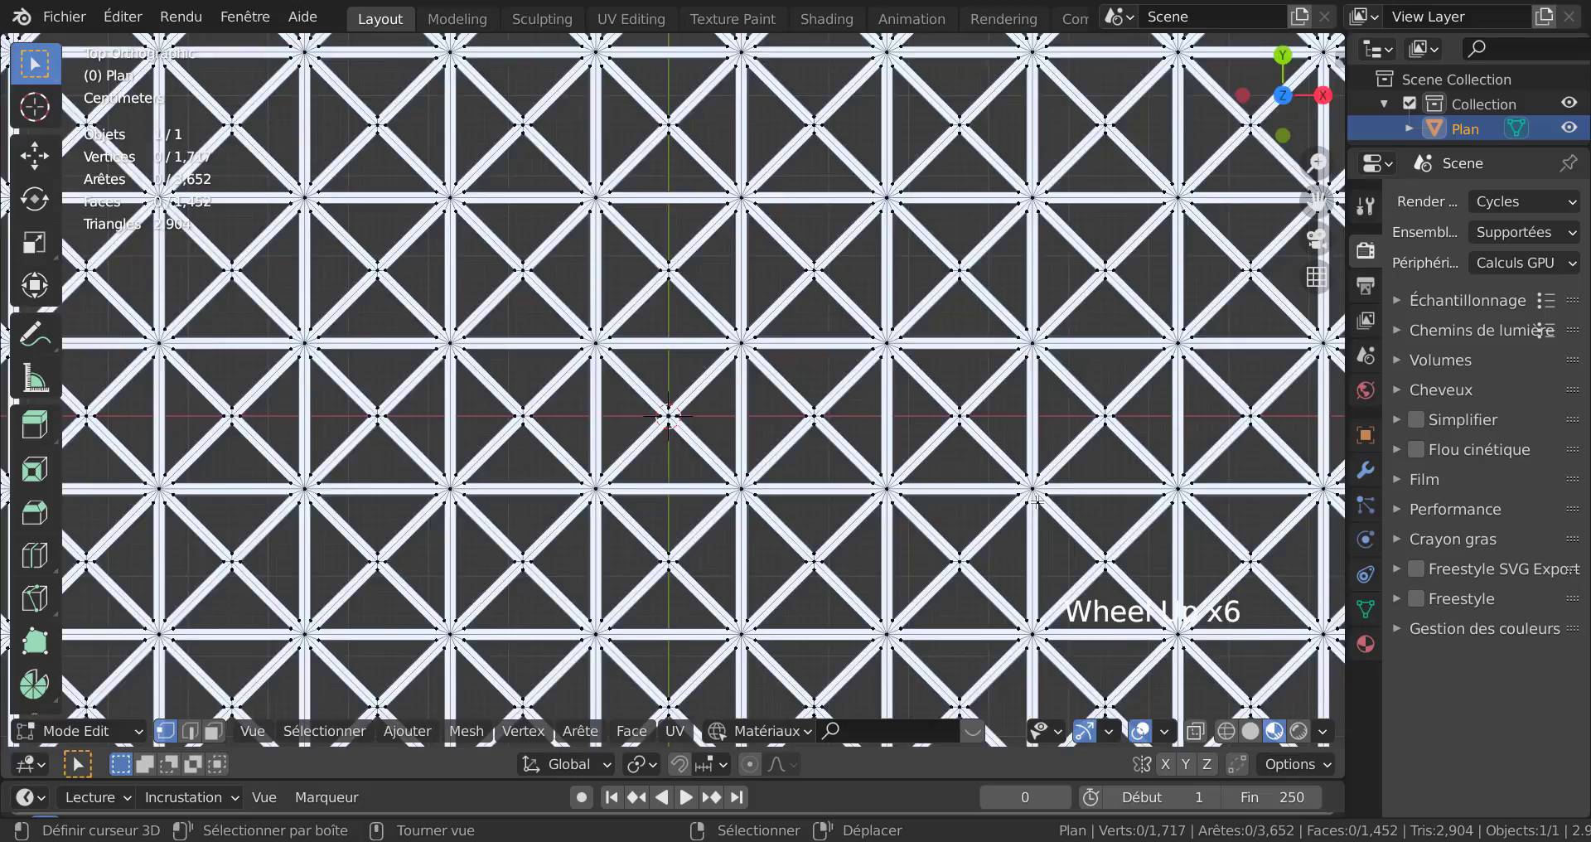
{"action": "scroll", "scroll_direction": "down", "scroll_amount": 3}
{"action": "scroll", "scroll_direction": "down", "scroll_amount": 3}
{"action": "scroll", "scroll_direction": "down", "scroll_amount": 3}
{"action": "scroll", "scroll_direction": "down", "scroll_amount": 3}
{"action": "scroll", "scroll_direction": "down", "scroll_amount": 3}
{"action": "scroll", "scroll_direction": "up", "scroll_amount": 3}
{"action": "scroll", "scroll_direction": "down", "scroll_amount": 3}
{"action": "scroll", "scroll_direction": "down", "scroll_amount": 3}
{"action": "scroll", "scroll_direction": "up", "scroll_amount": 3}
{"action": "scroll", "scroll_direction": "down", "scroll_amount": 3}
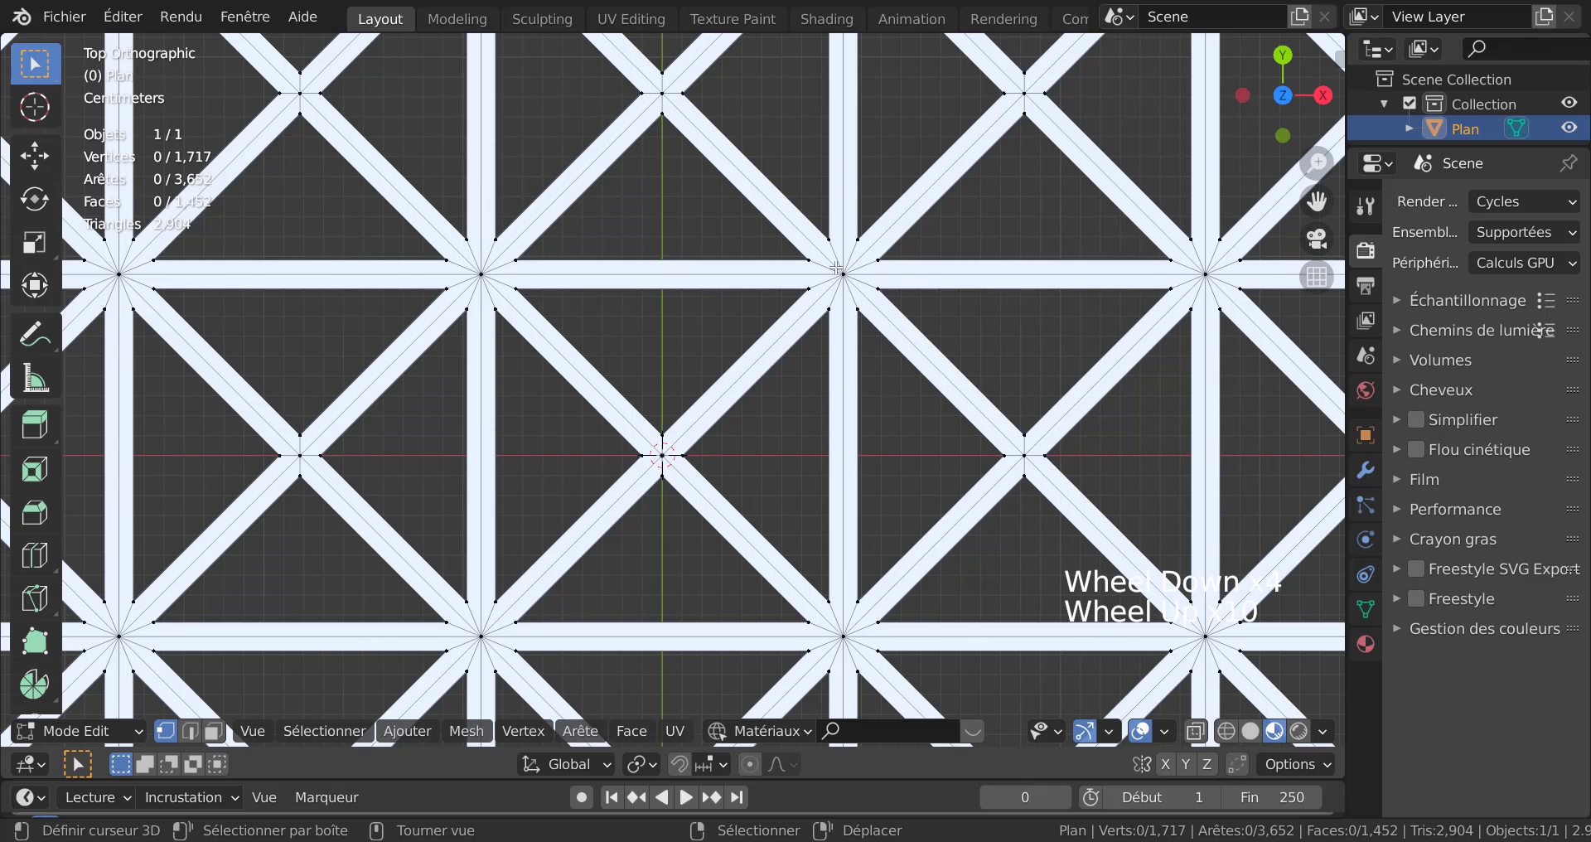
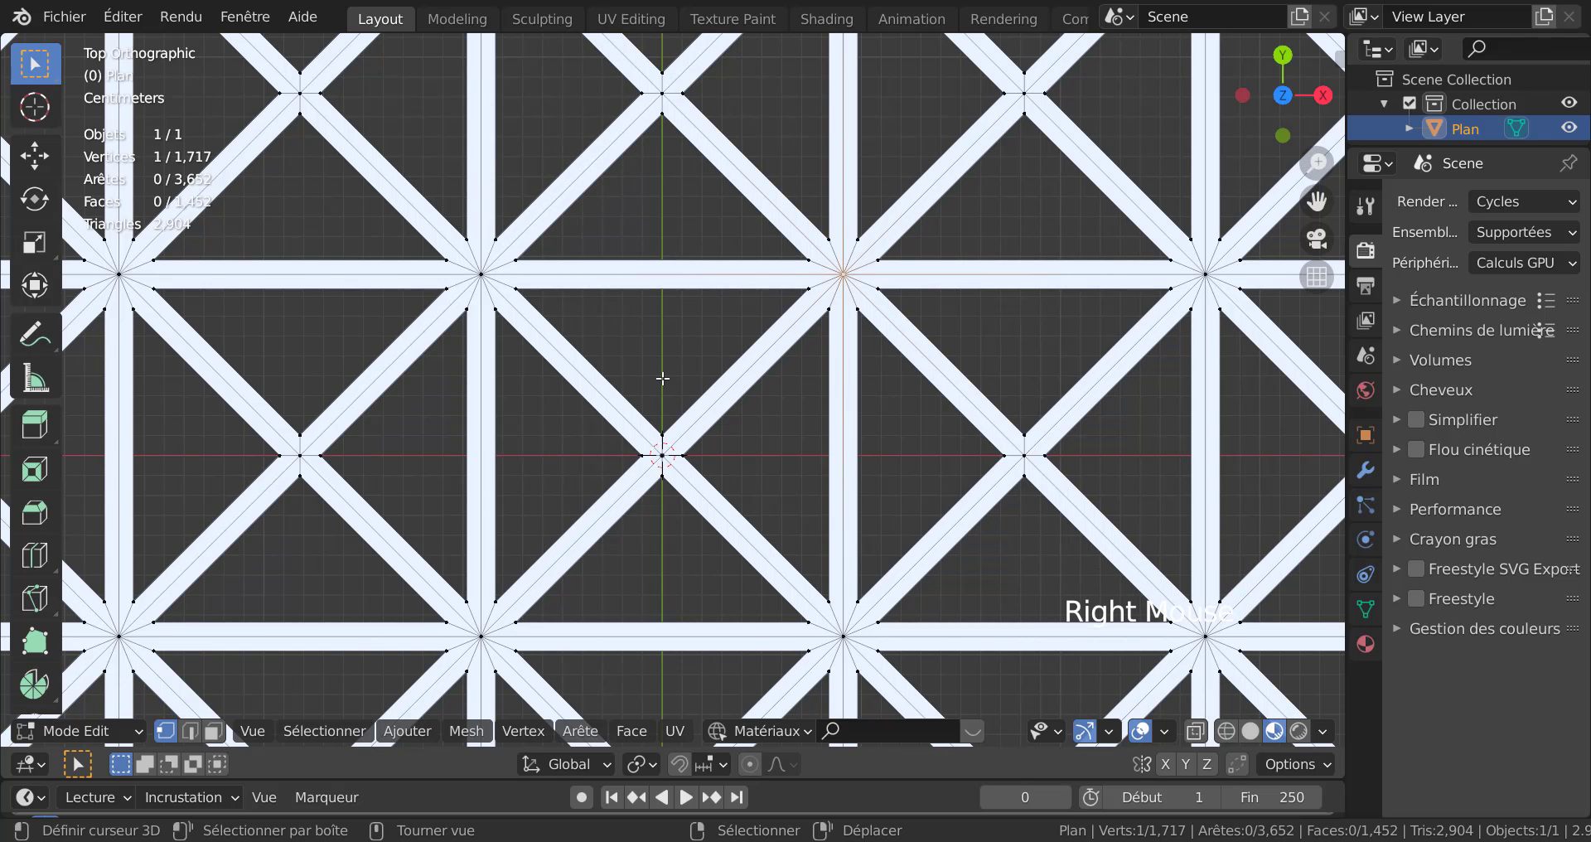
Select the 100 junction vertices by similar edge count and start a vertex bevel
{"action": "scroll", "scroll_direction": "down", "scroll_amount": 3}
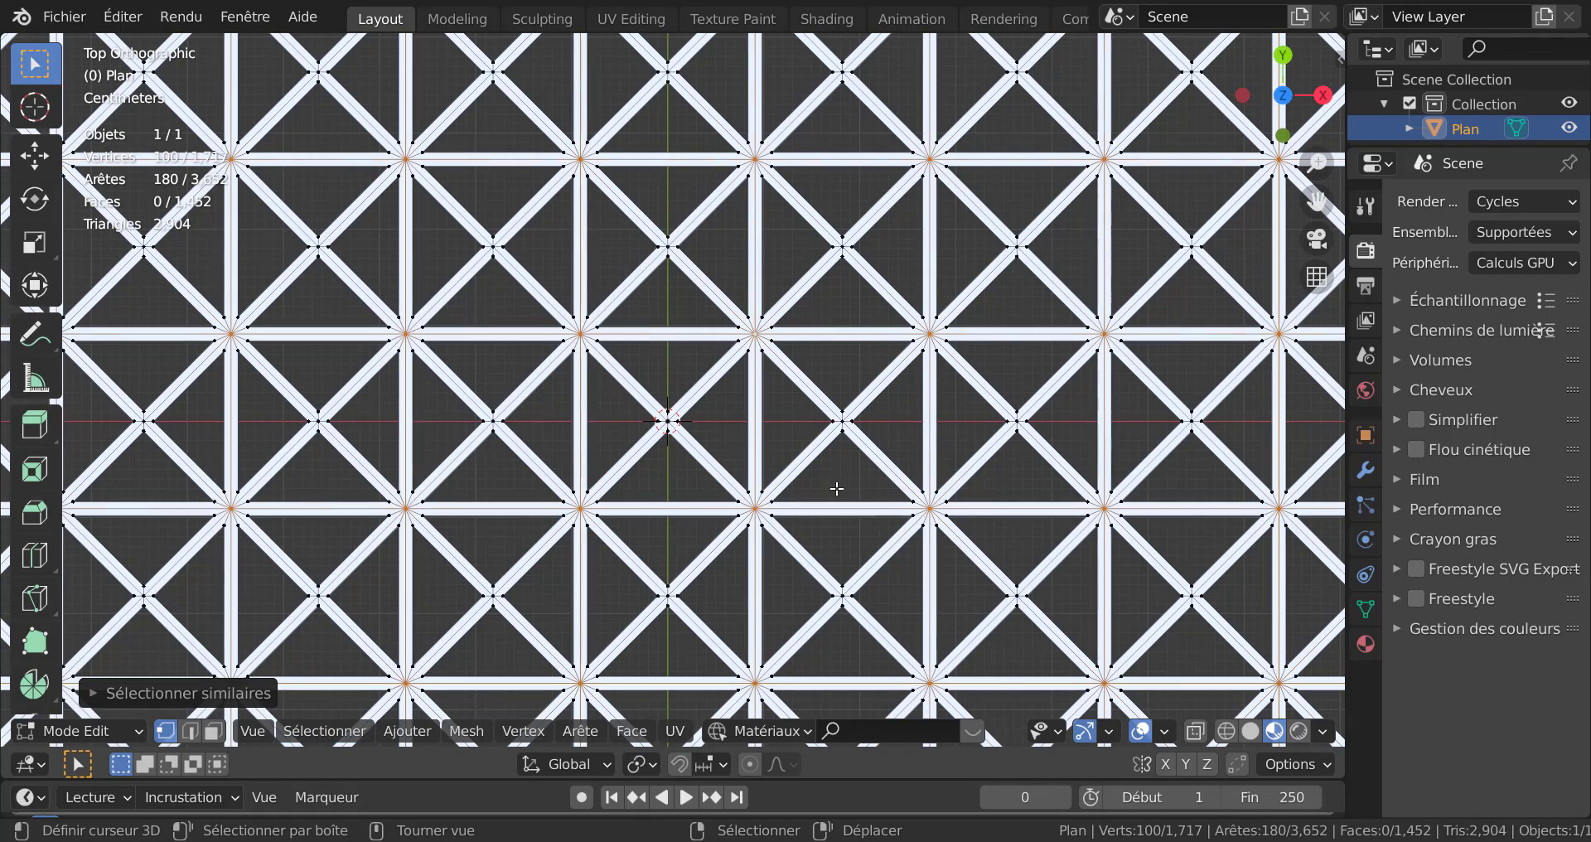
{"action": "scroll", "scroll_direction": "down", "scroll_amount": 3}
{"action": "scroll", "scroll_direction": "up", "scroll_amount": 3}
{"action": "scroll", "scroll_direction": "up", "scroll_amount": 3}
{"action": "scroll", "scroll_direction": "up", "scroll_amount": 3}
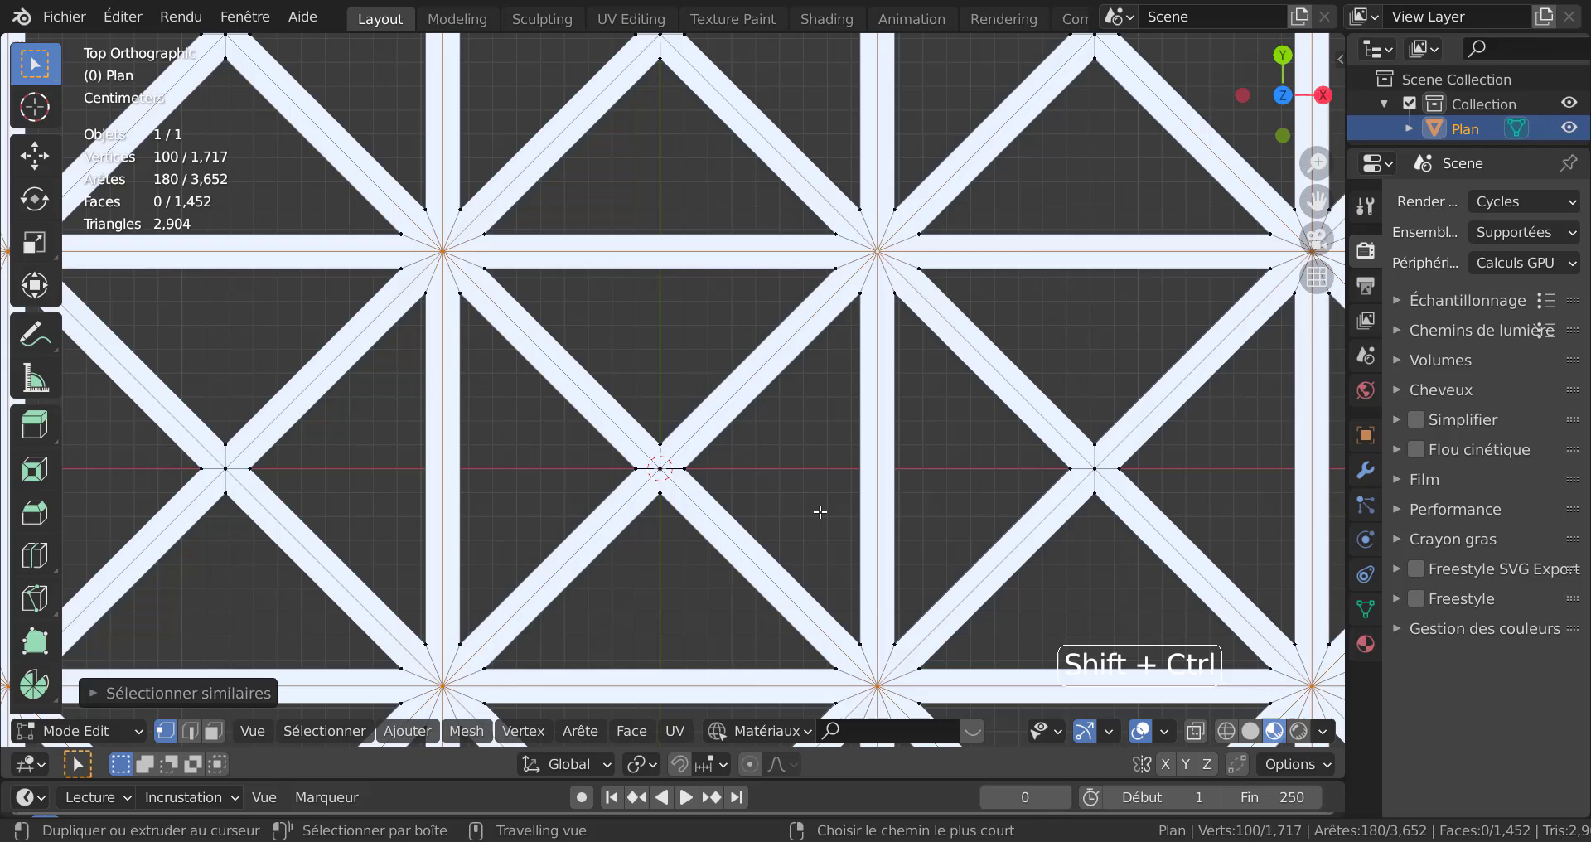
{"action": "key", "text": "ctrl+shift+b"}
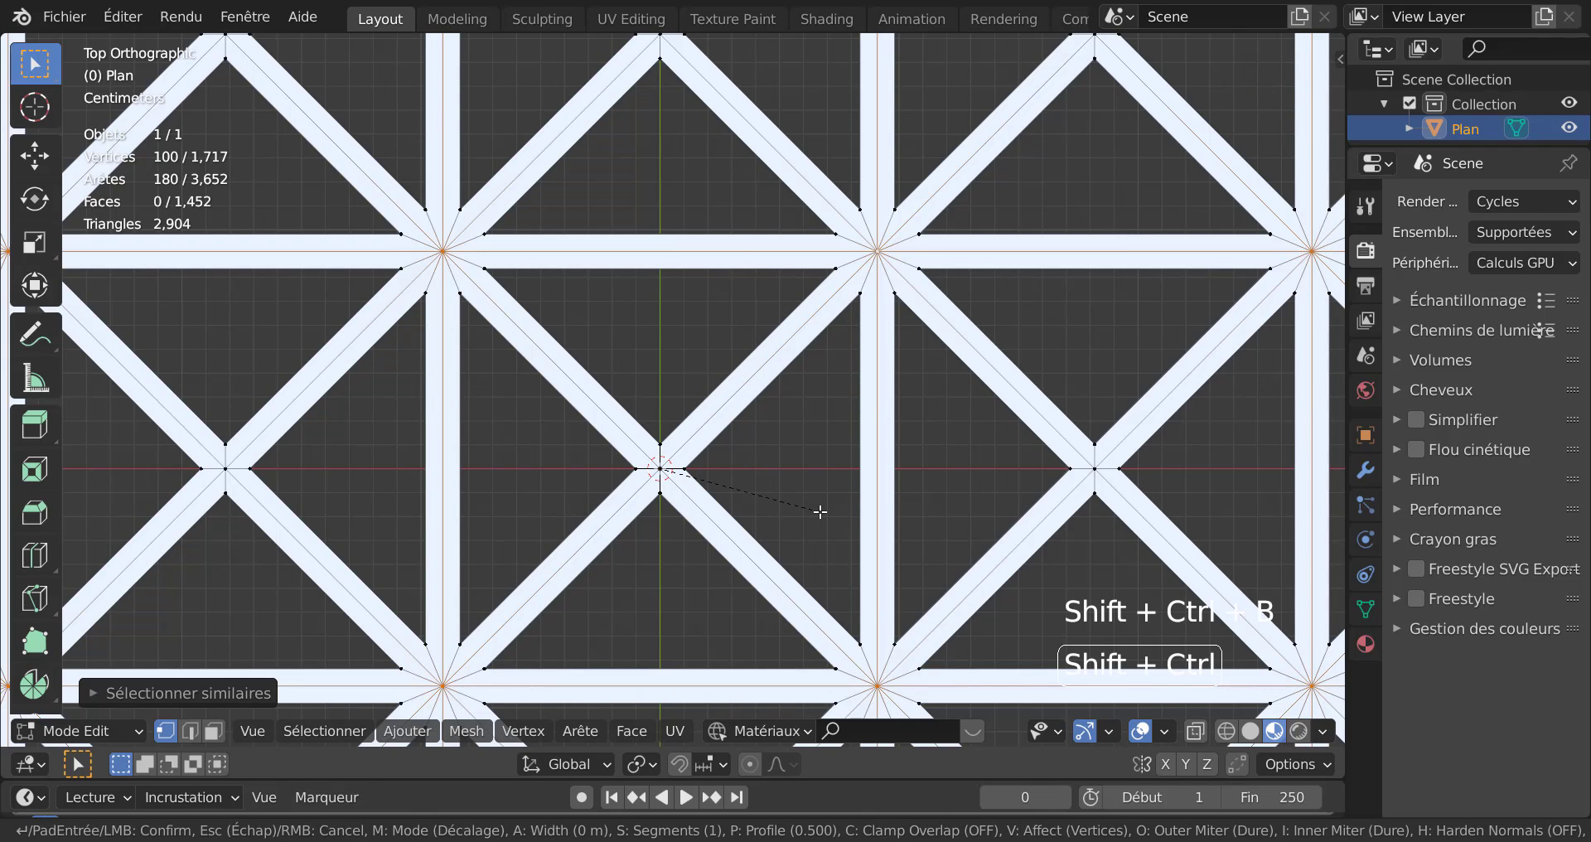
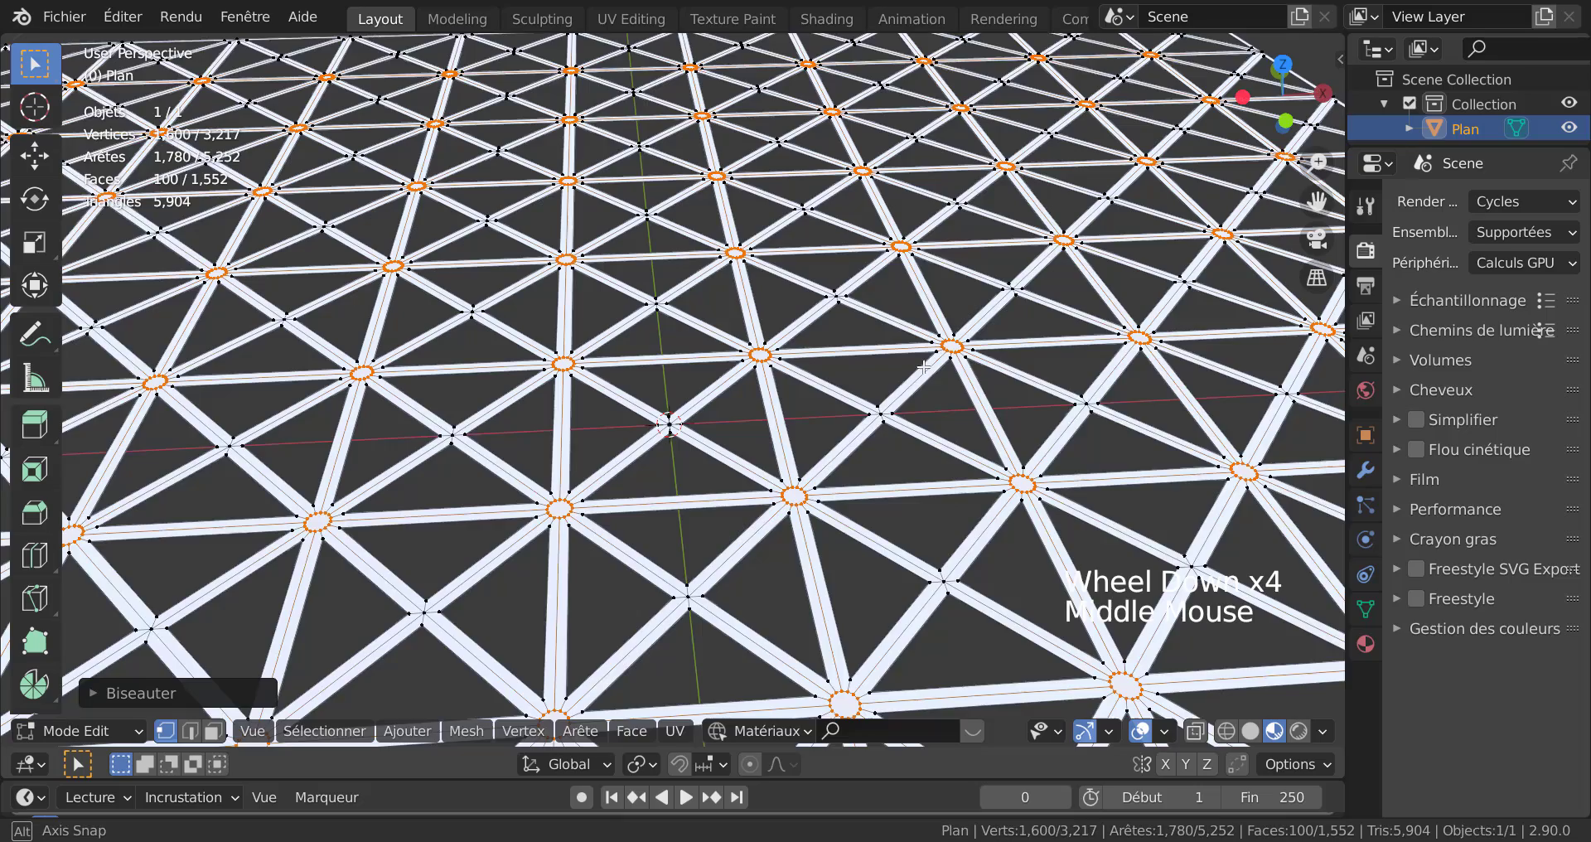
{"action": "scroll", "scroll_direction": "up", "scroll_amount": 3}
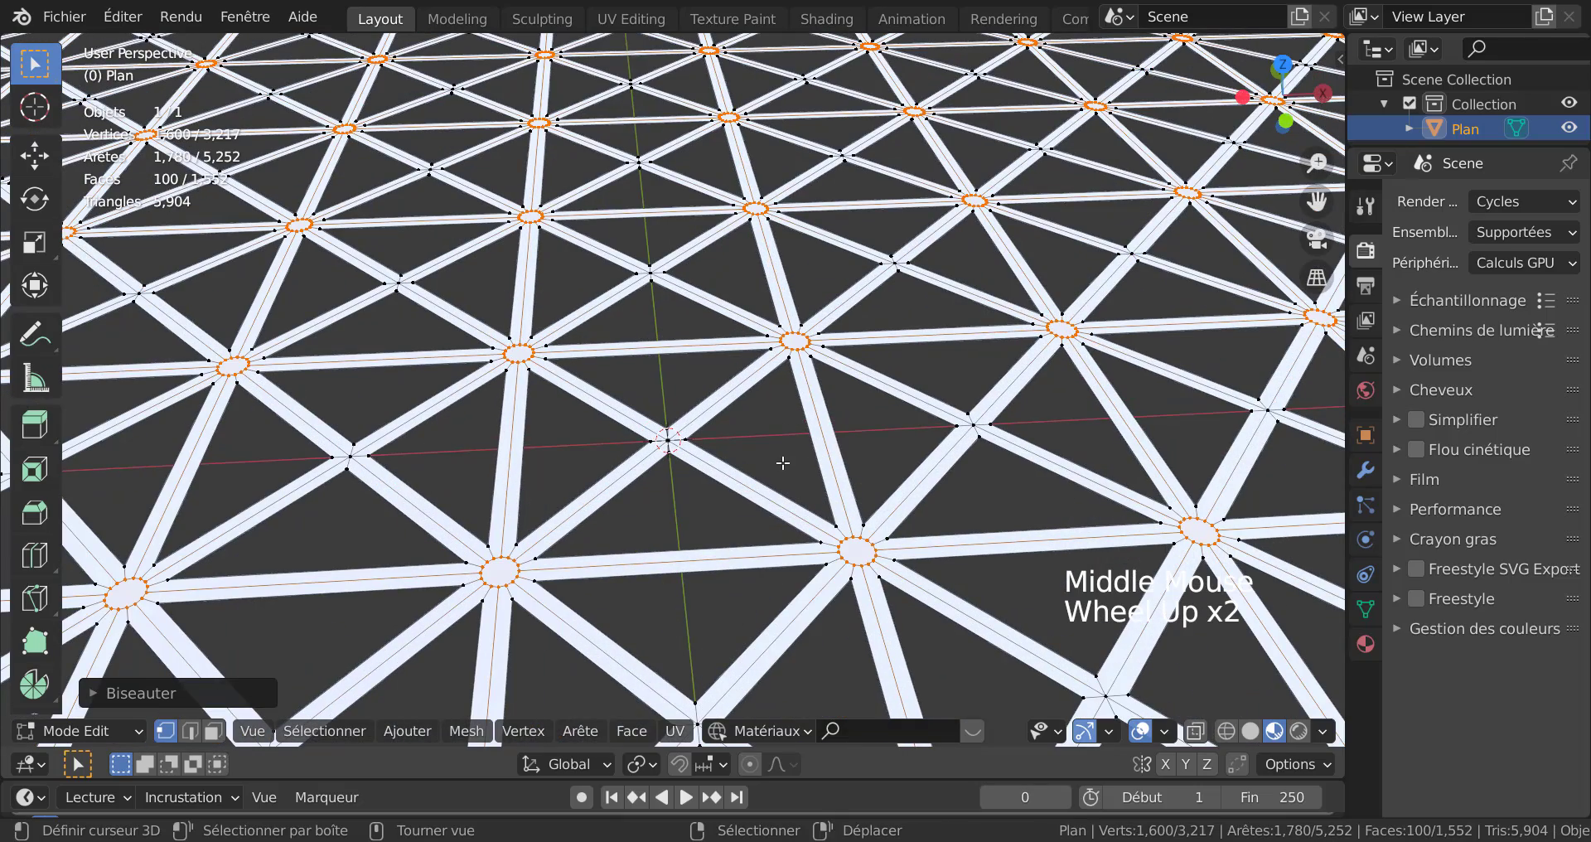
{"action": "key", "text": "e"}
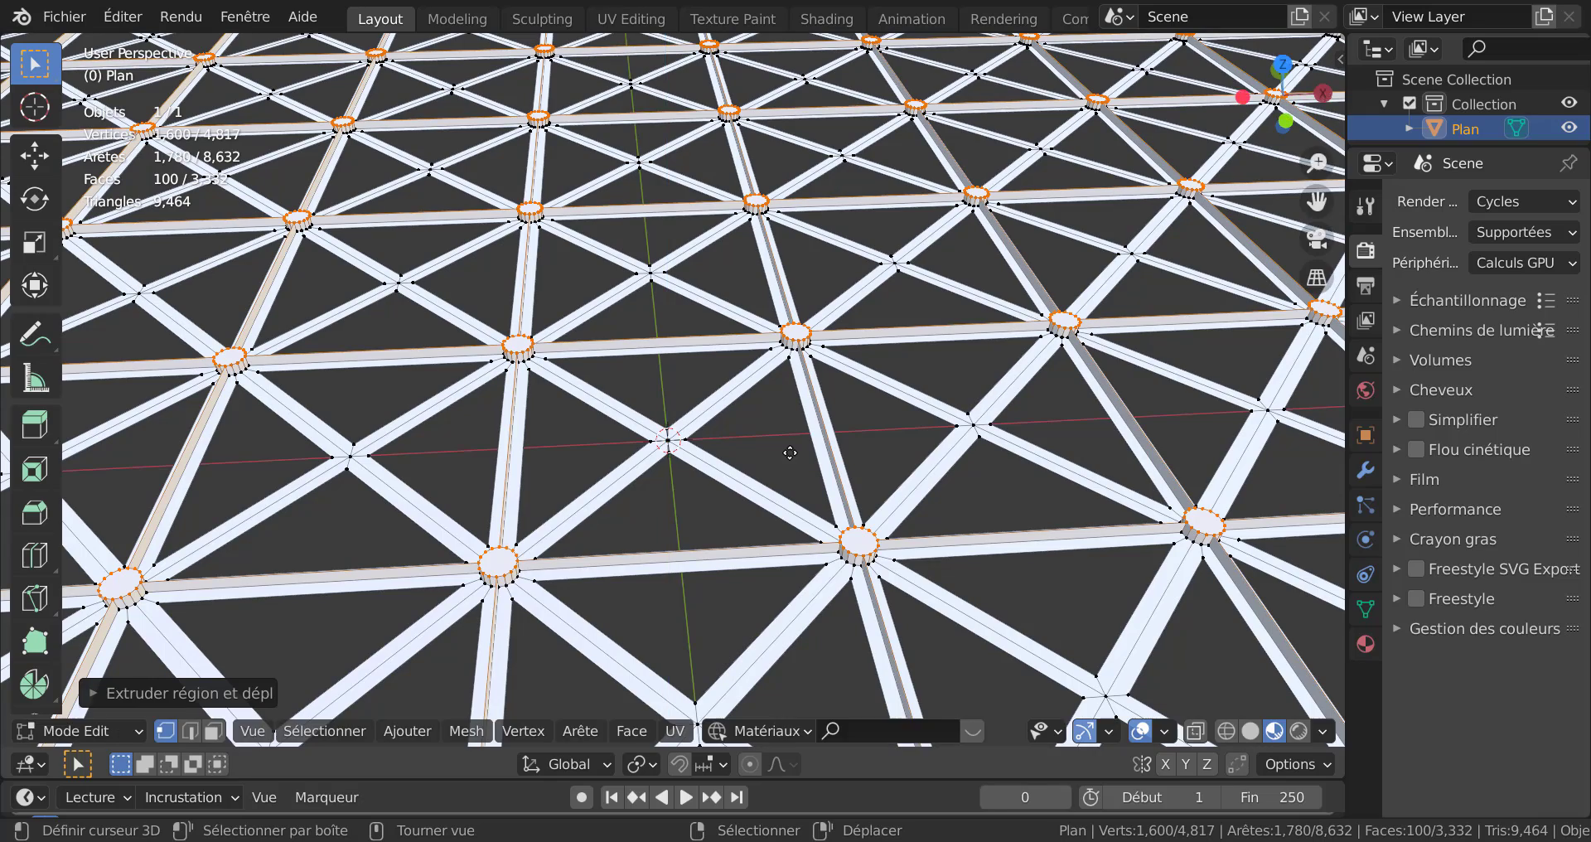
{"action": "scroll", "scroll_direction": "up", "scroll_amount": 3}
{"action": "scroll", "scroll_direction": "up", "scroll_amount": 3}
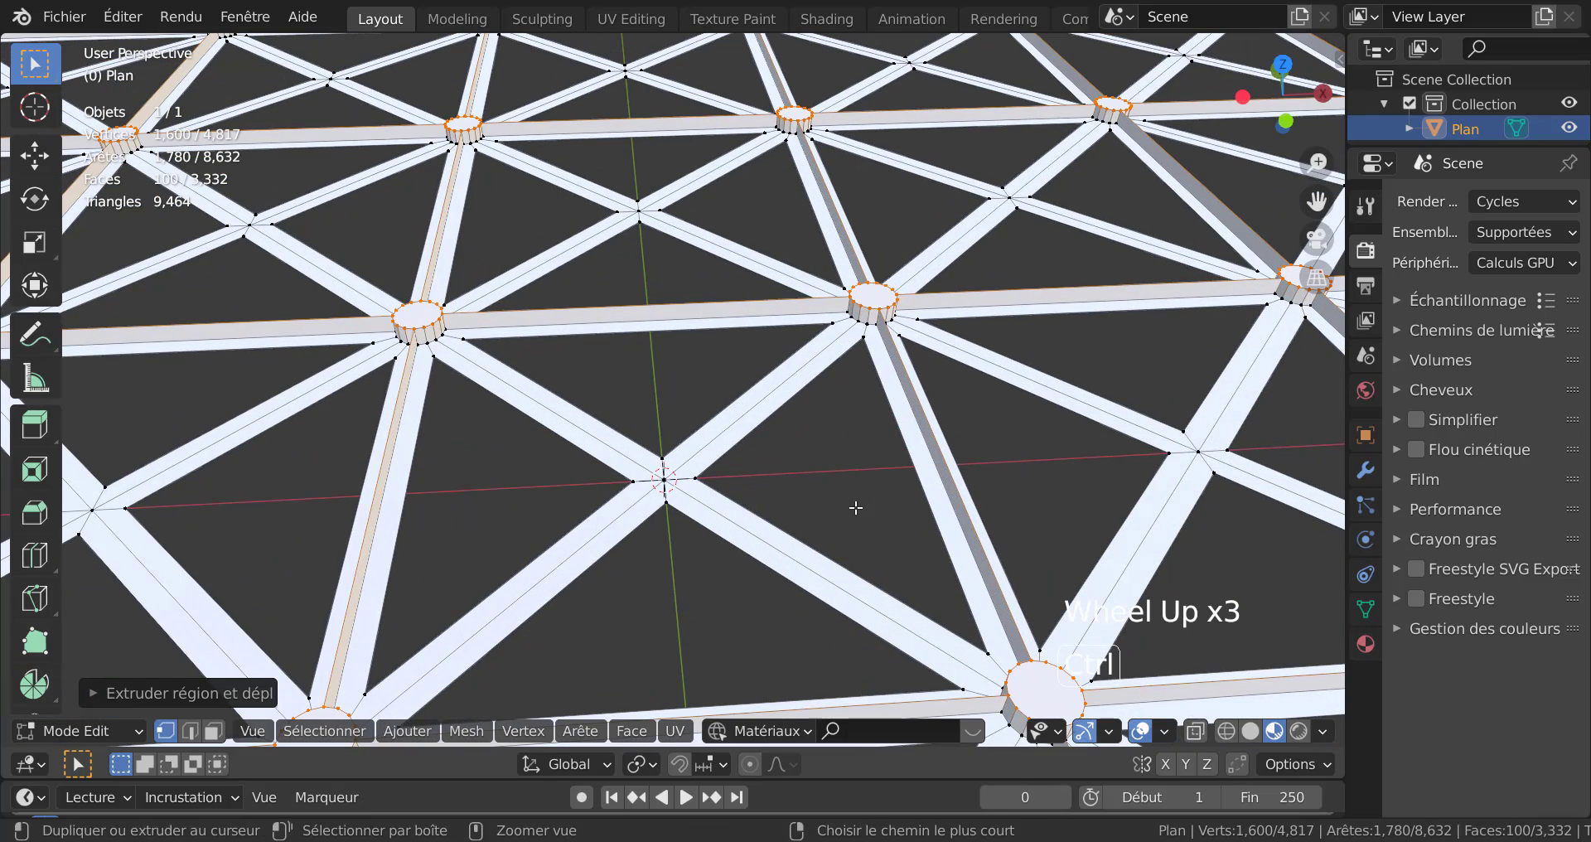
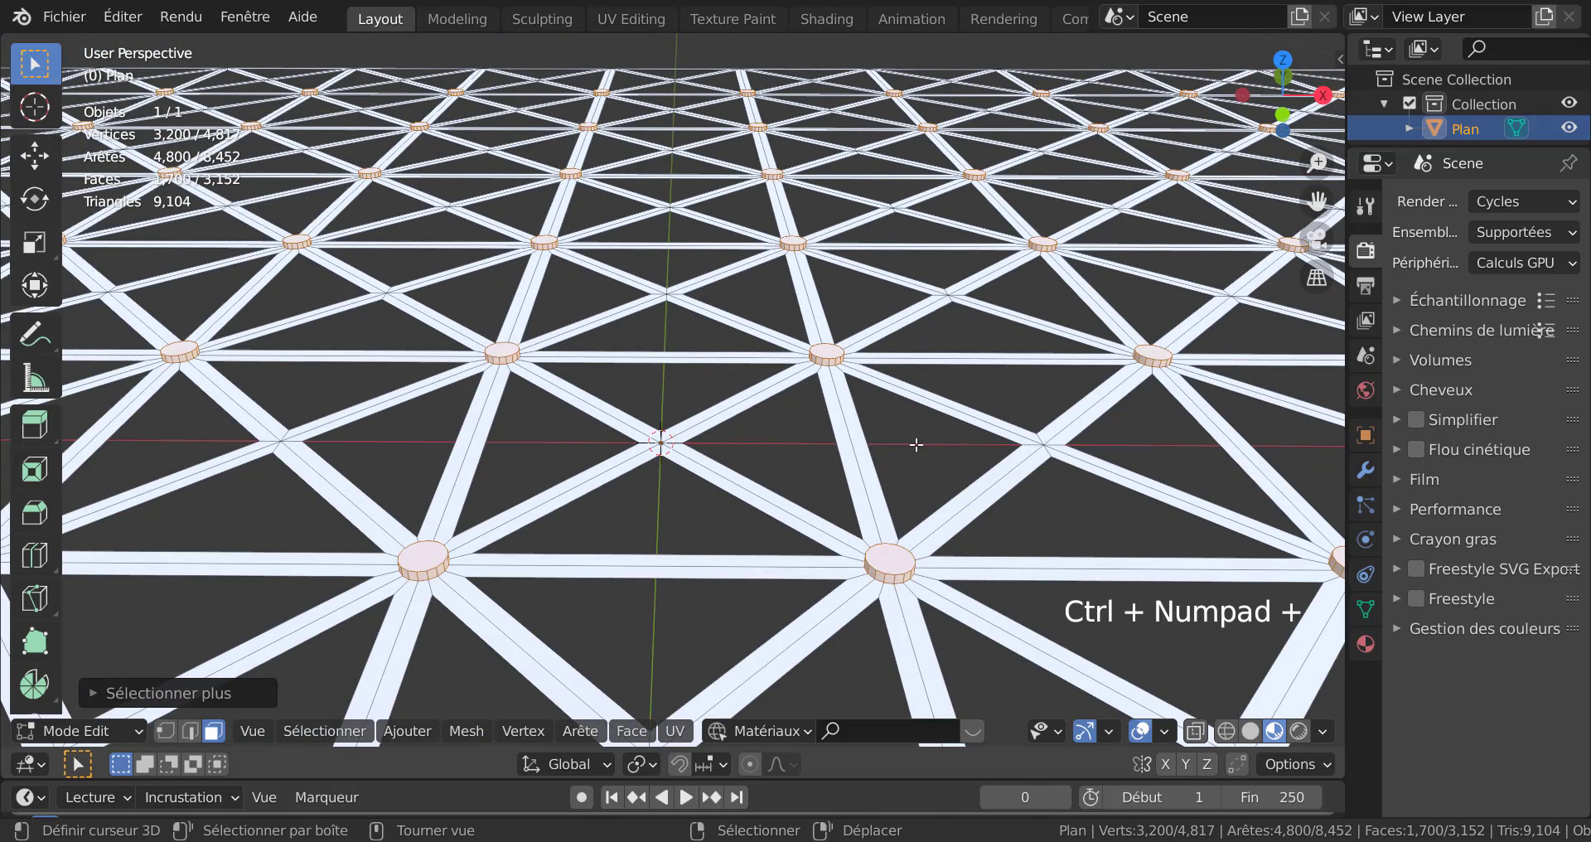
{"action": "scroll", "scroll_direction": "down", "scroll_amount": 3}
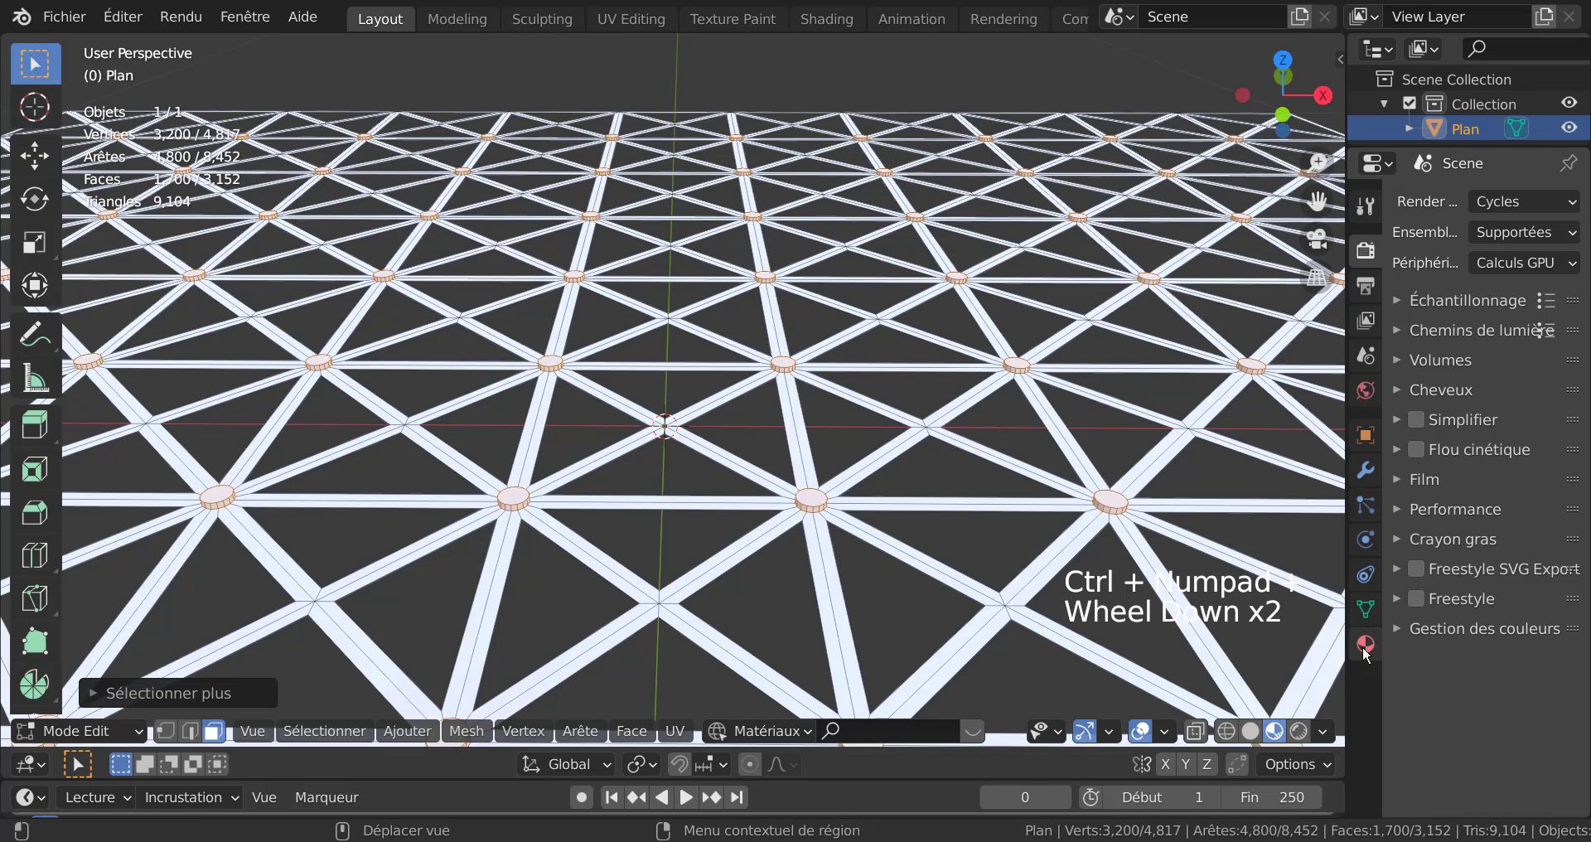
Create a grey base material and a second material slot, assigning the second to the disc nodes
{"action": "scroll", "scroll_direction": "up", "scroll_amount": 3}
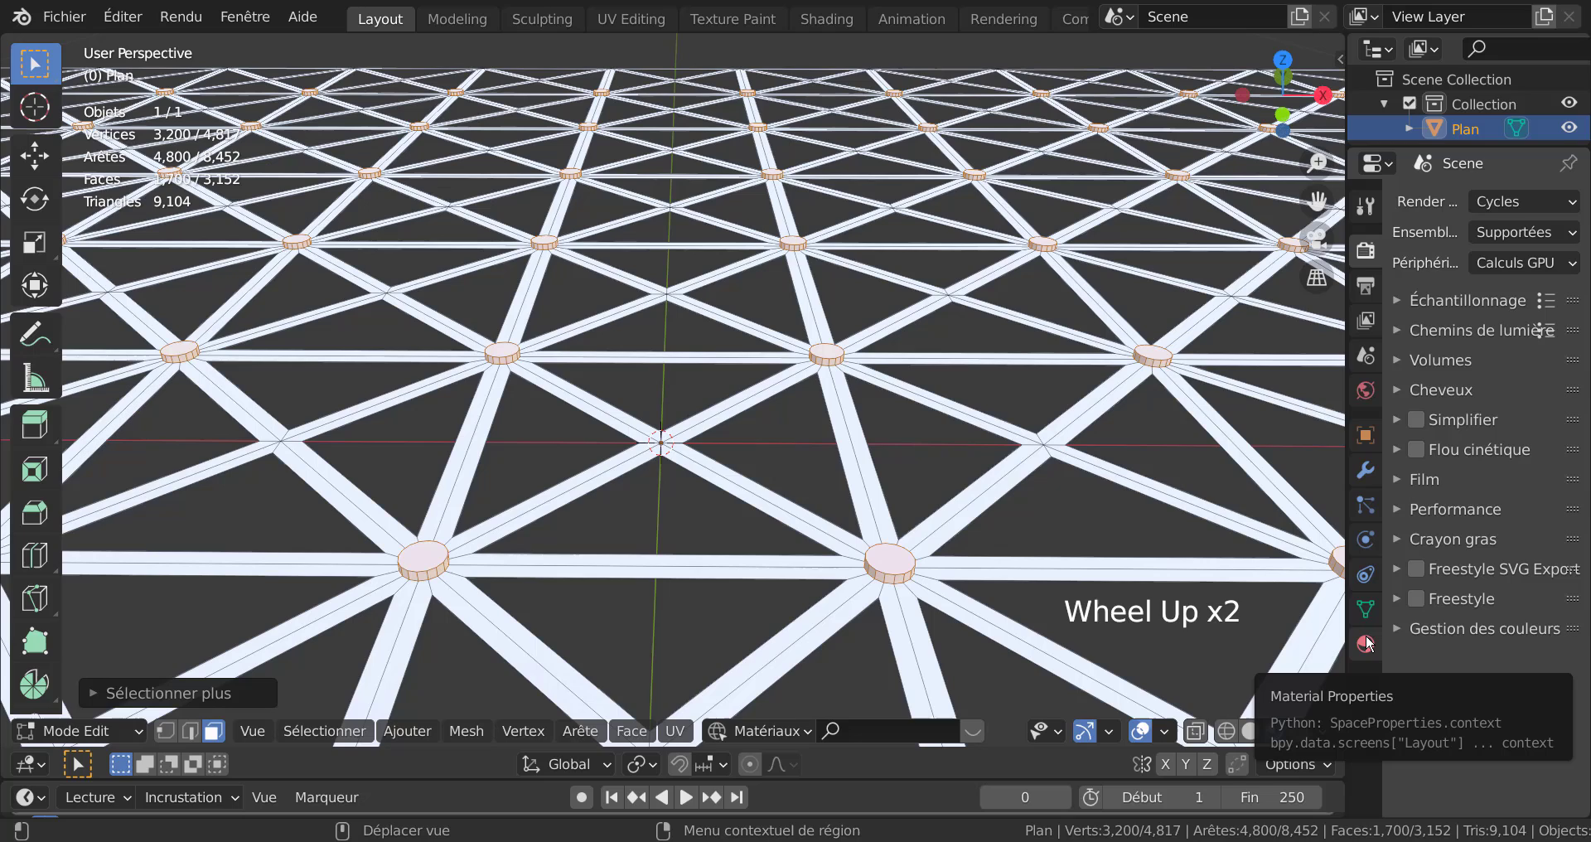
{"action": "left_click", "coordinate": [1372, 642]}
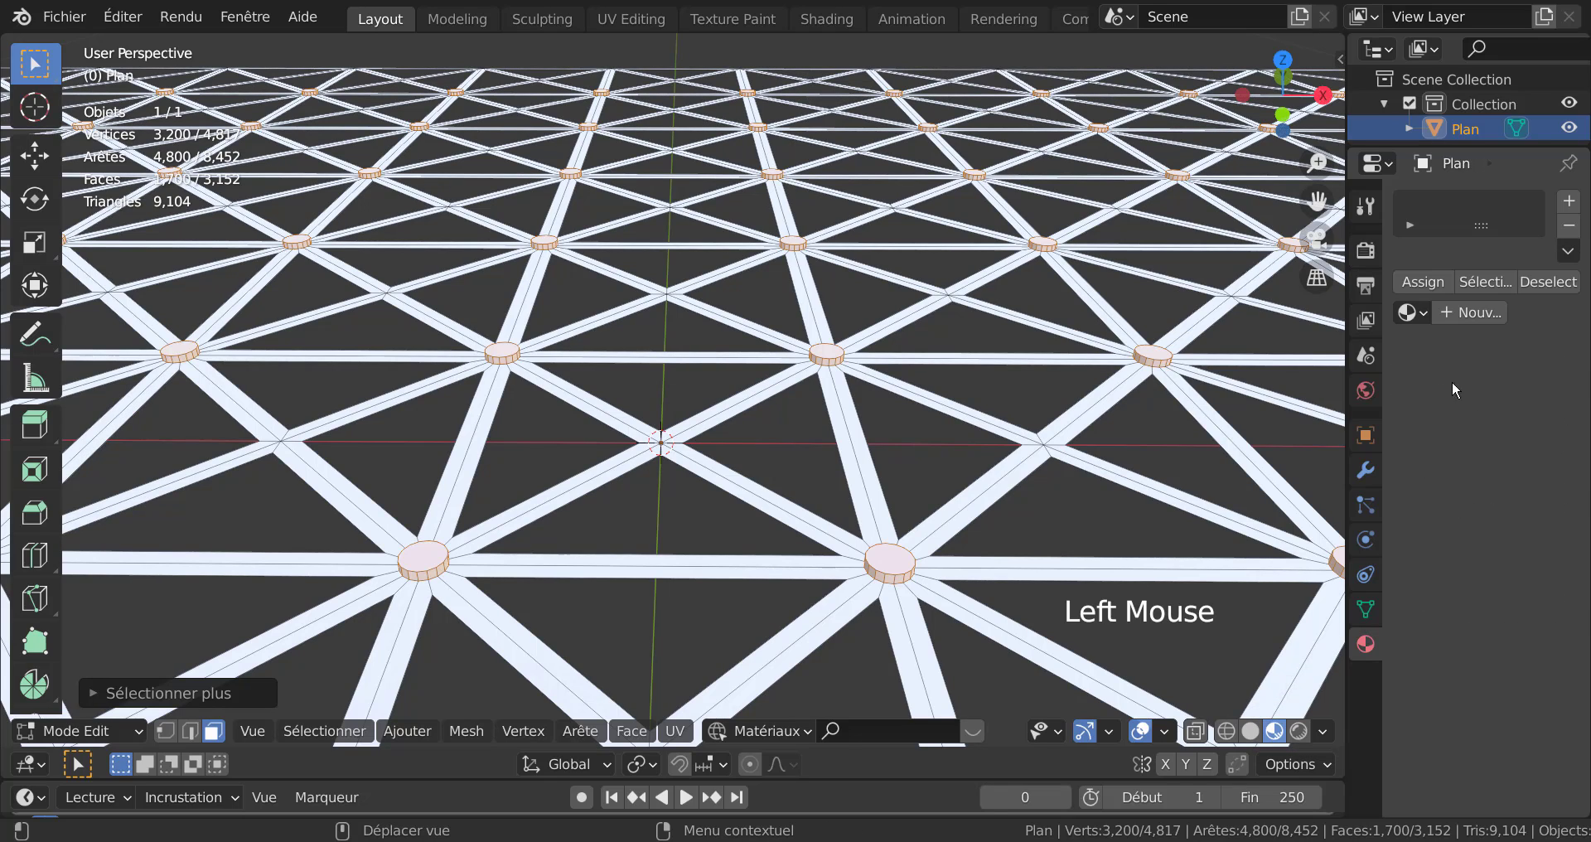
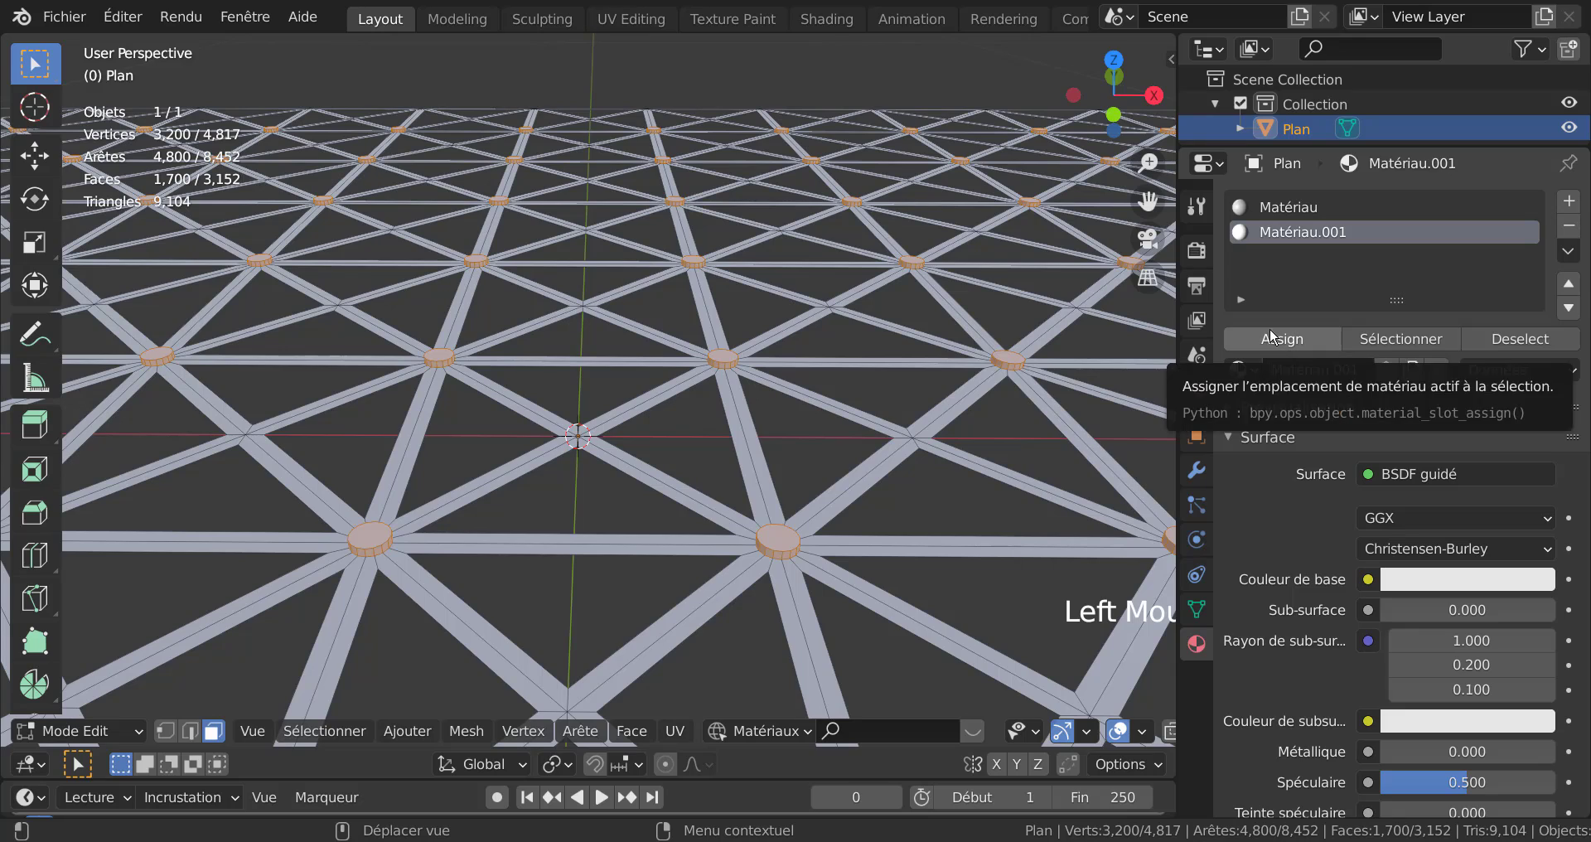
{"action": "left_click", "coordinate": [1276, 345]}
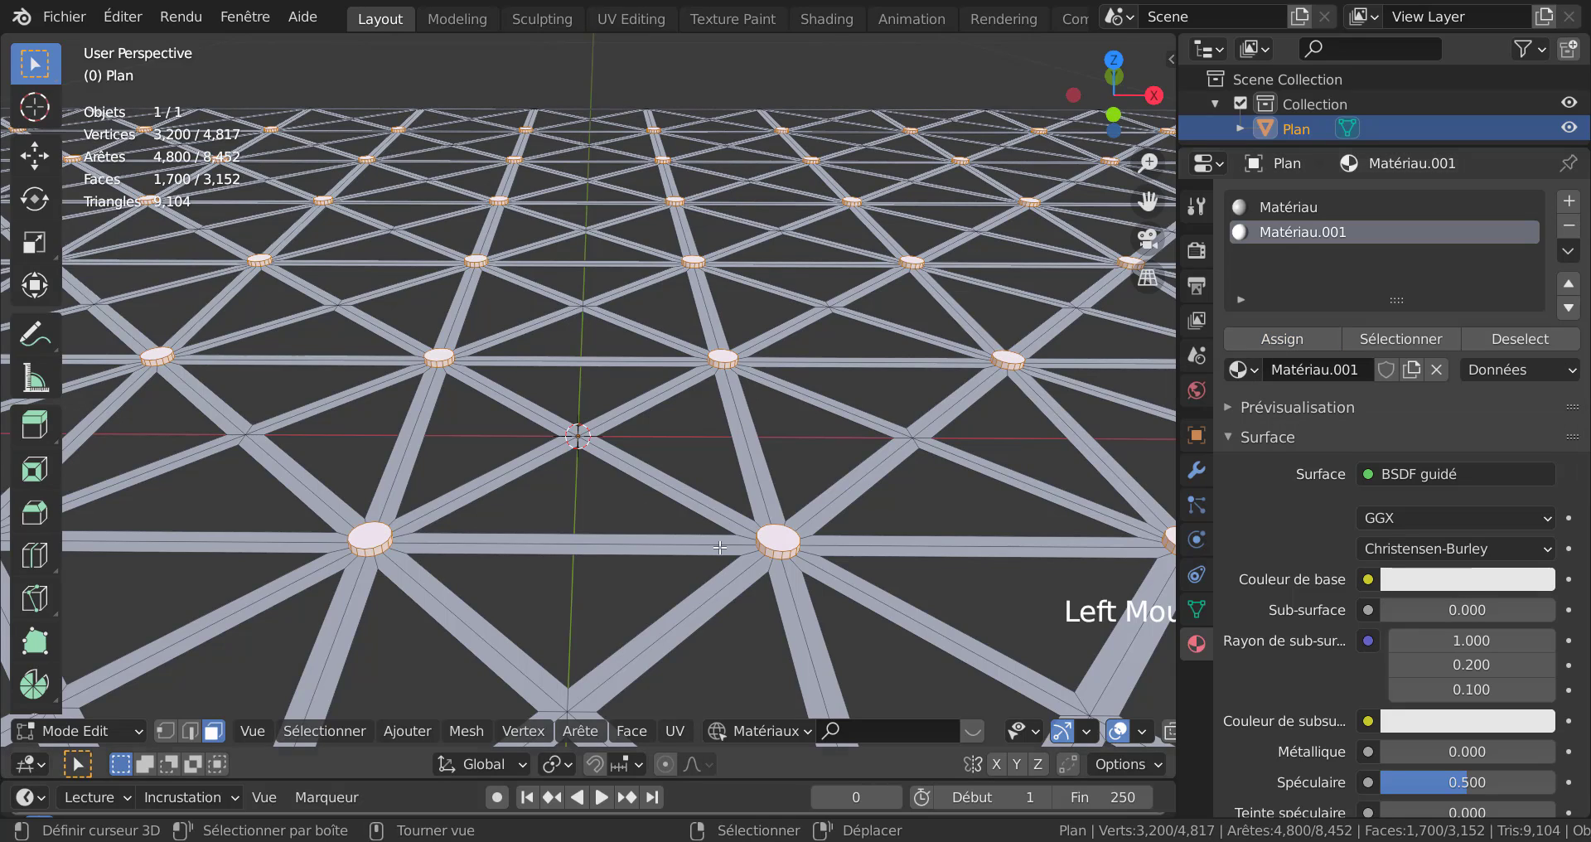
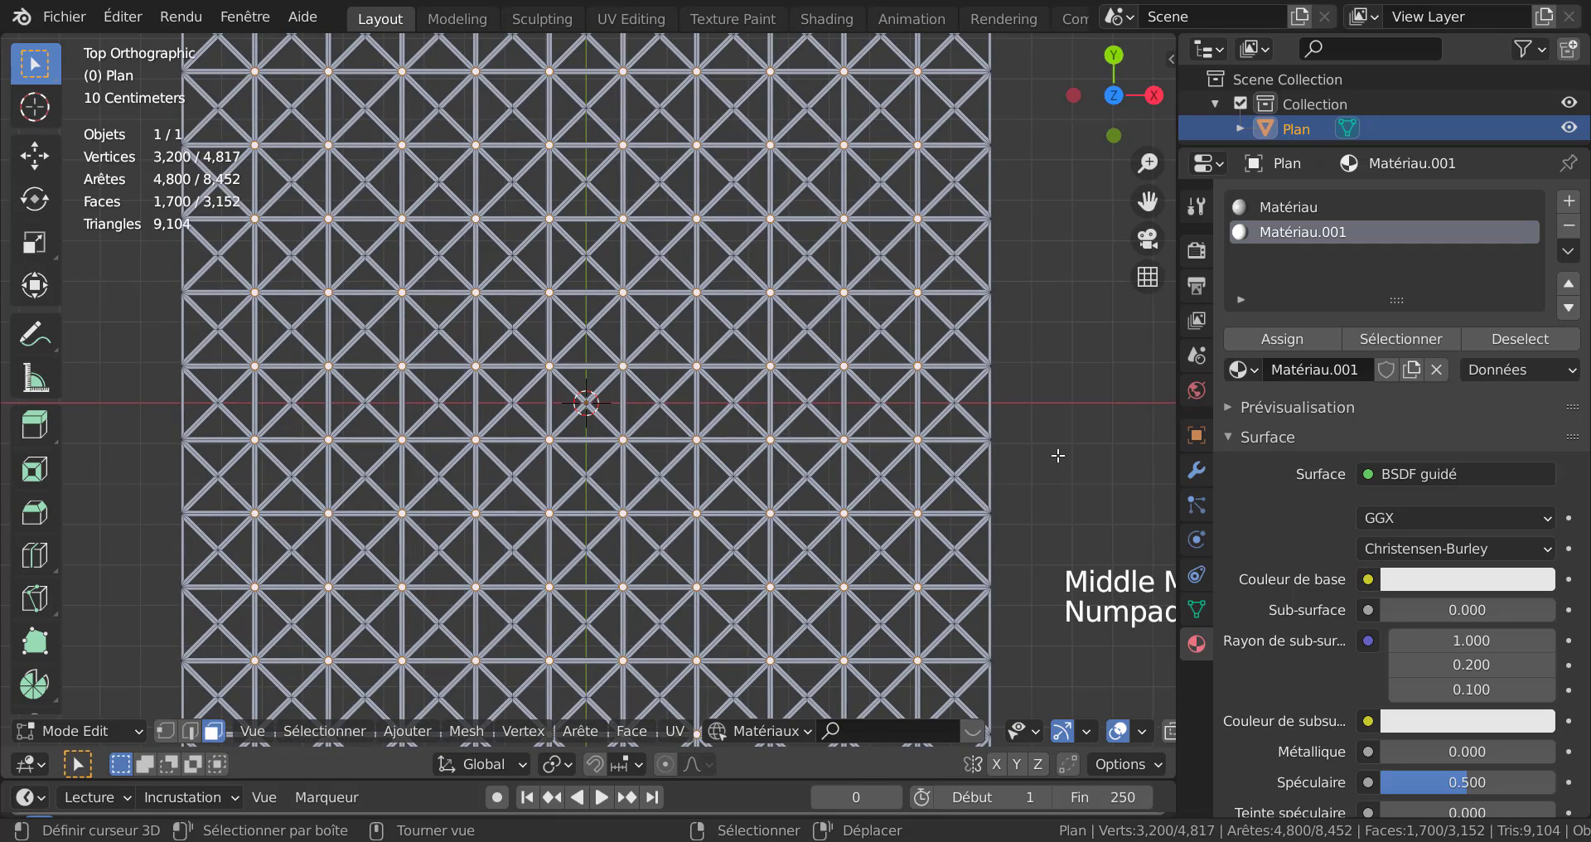
Zoom to frame the whole lattice from top view before editing the first material's Base Color
{"action": "scroll", "scroll_direction": "down", "scroll_amount": 3}
{"action": "scroll", "scroll_direction": "up", "scroll_amount": 3}
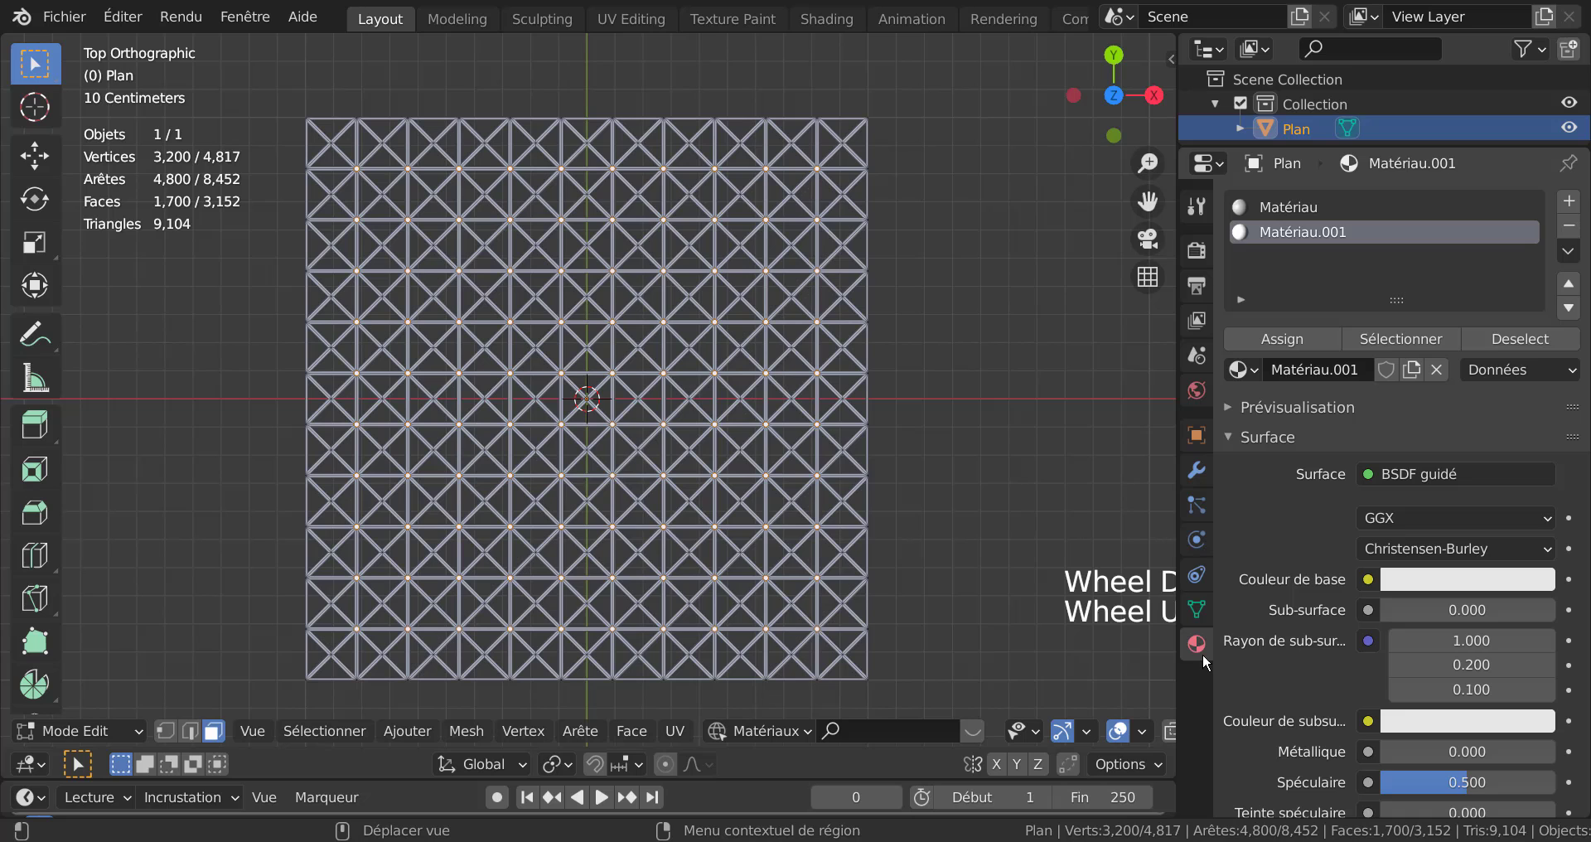
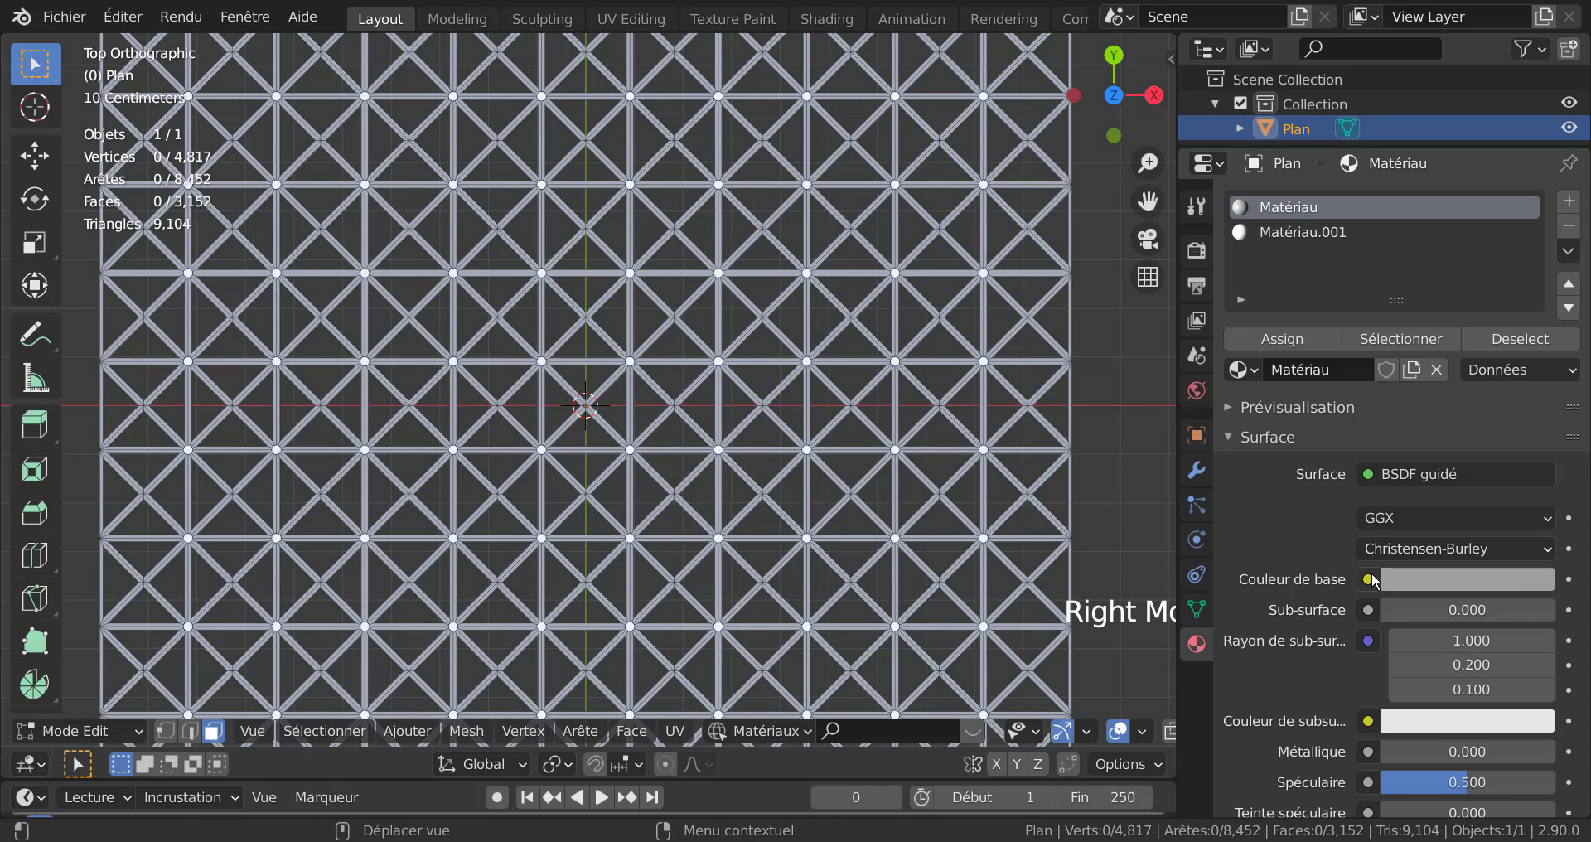
Drive the first material's Base Color from an Image Texture for loading rouille 1 (15).jpg
{"action": "left_click", "coordinate": [1371, 585]}
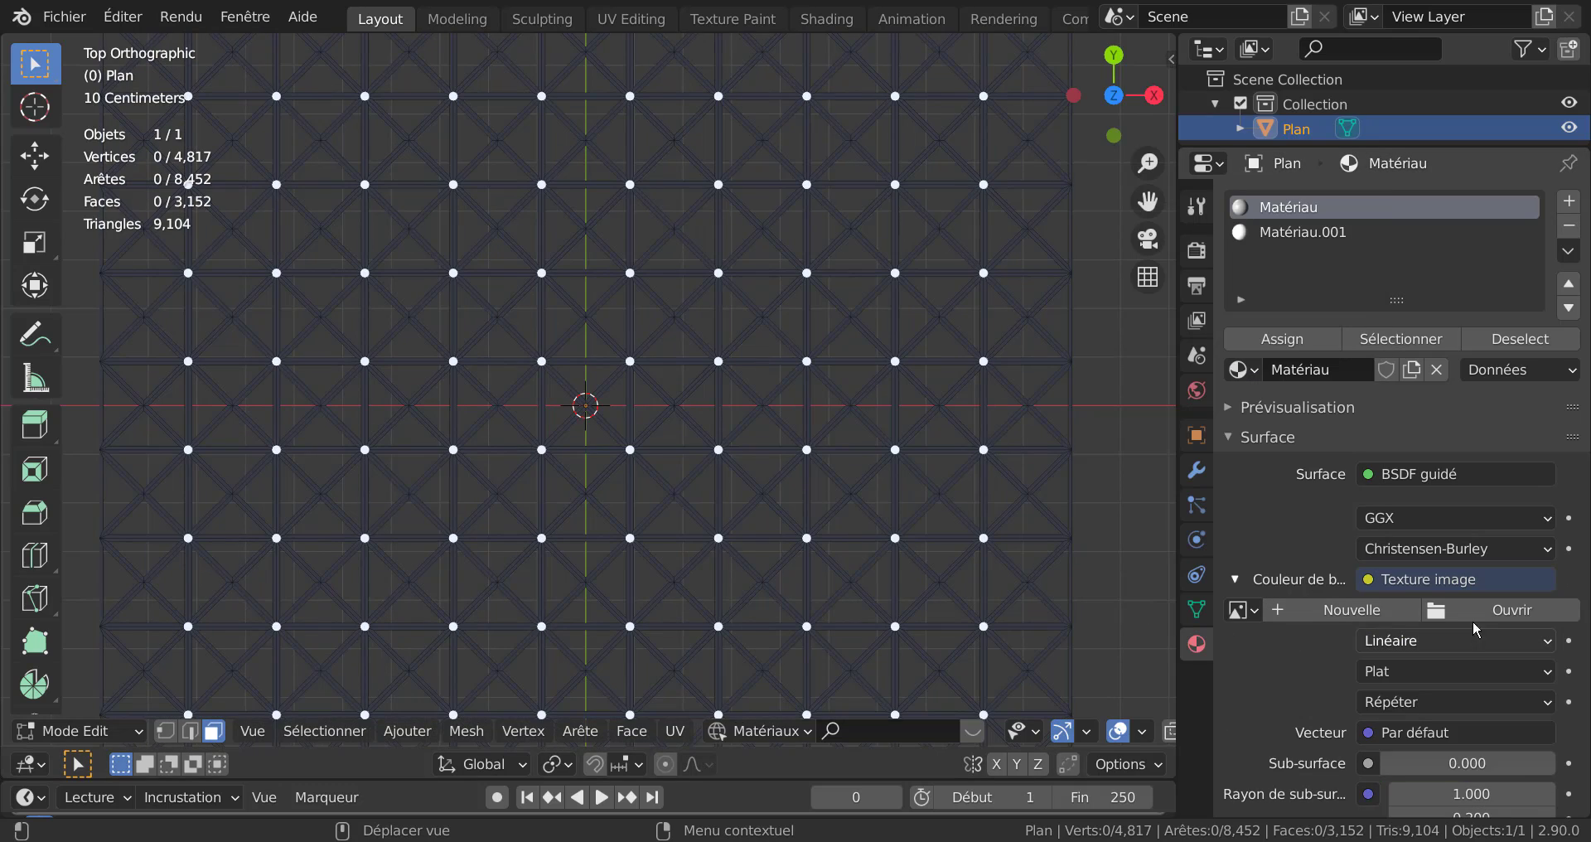
{"action": "scroll", "scroll_direction": "up", "scroll_amount": 3}
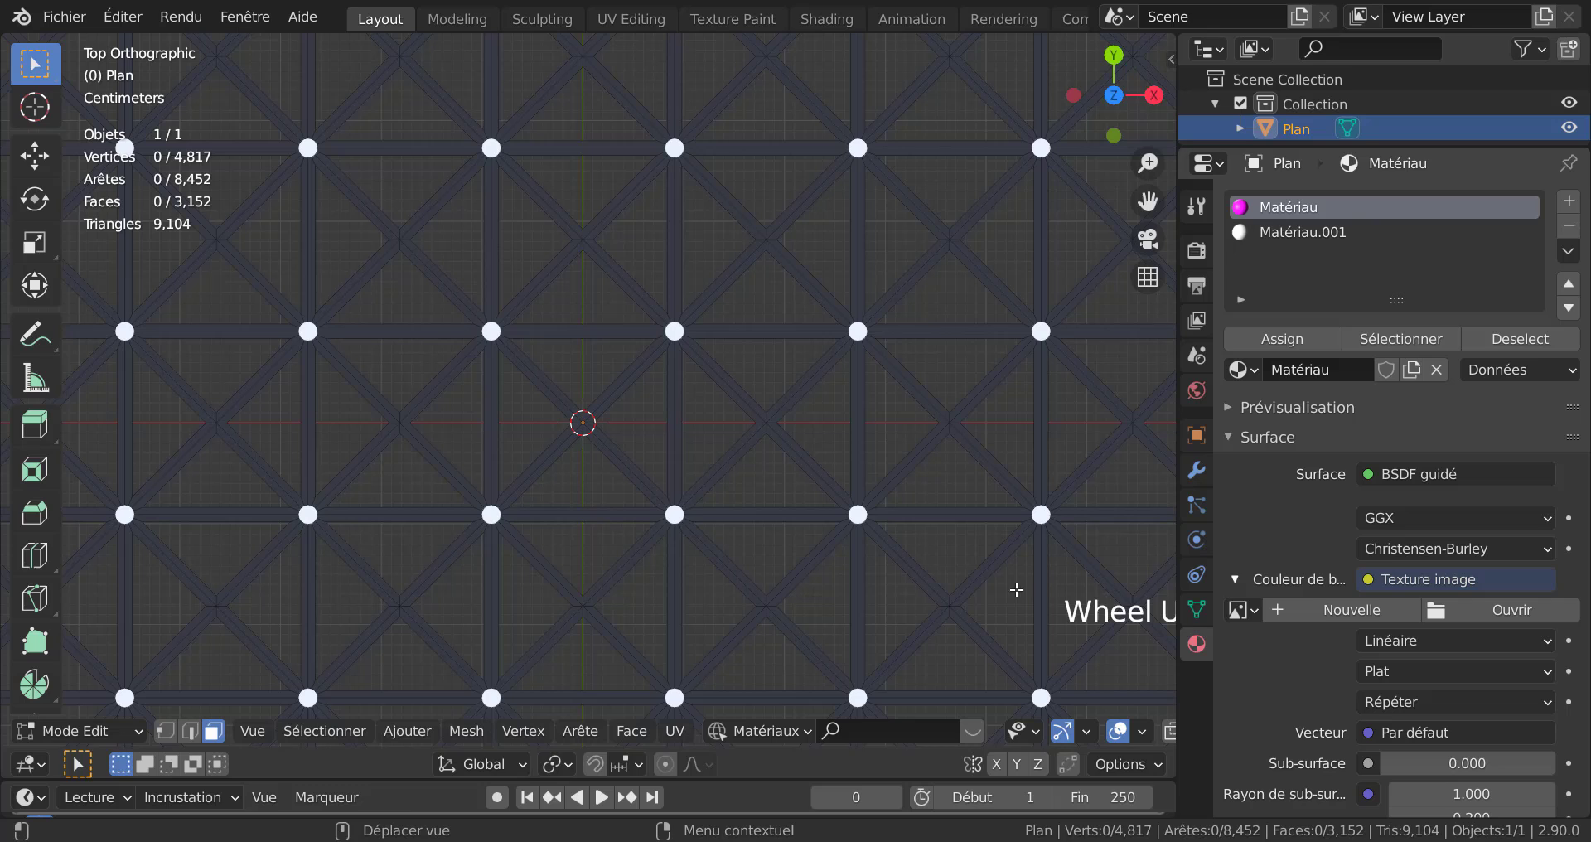
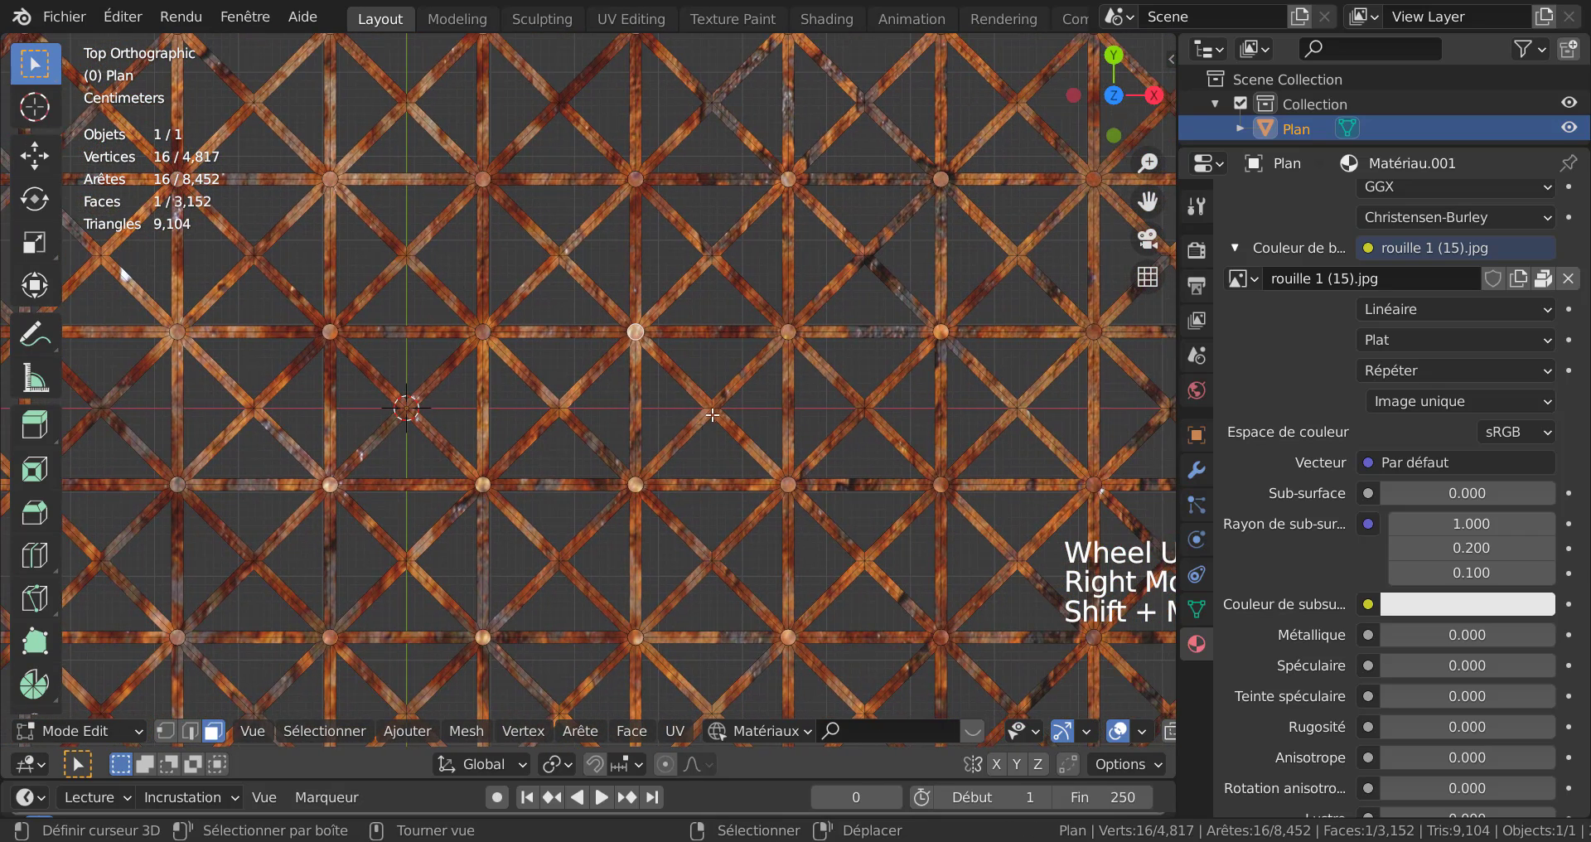
Select all geometry using Matériau.001, set pivot to Individual Origins, and start scaling the nodes
{"action": "scroll", "scroll_direction": "up", "scroll_amount": 3}
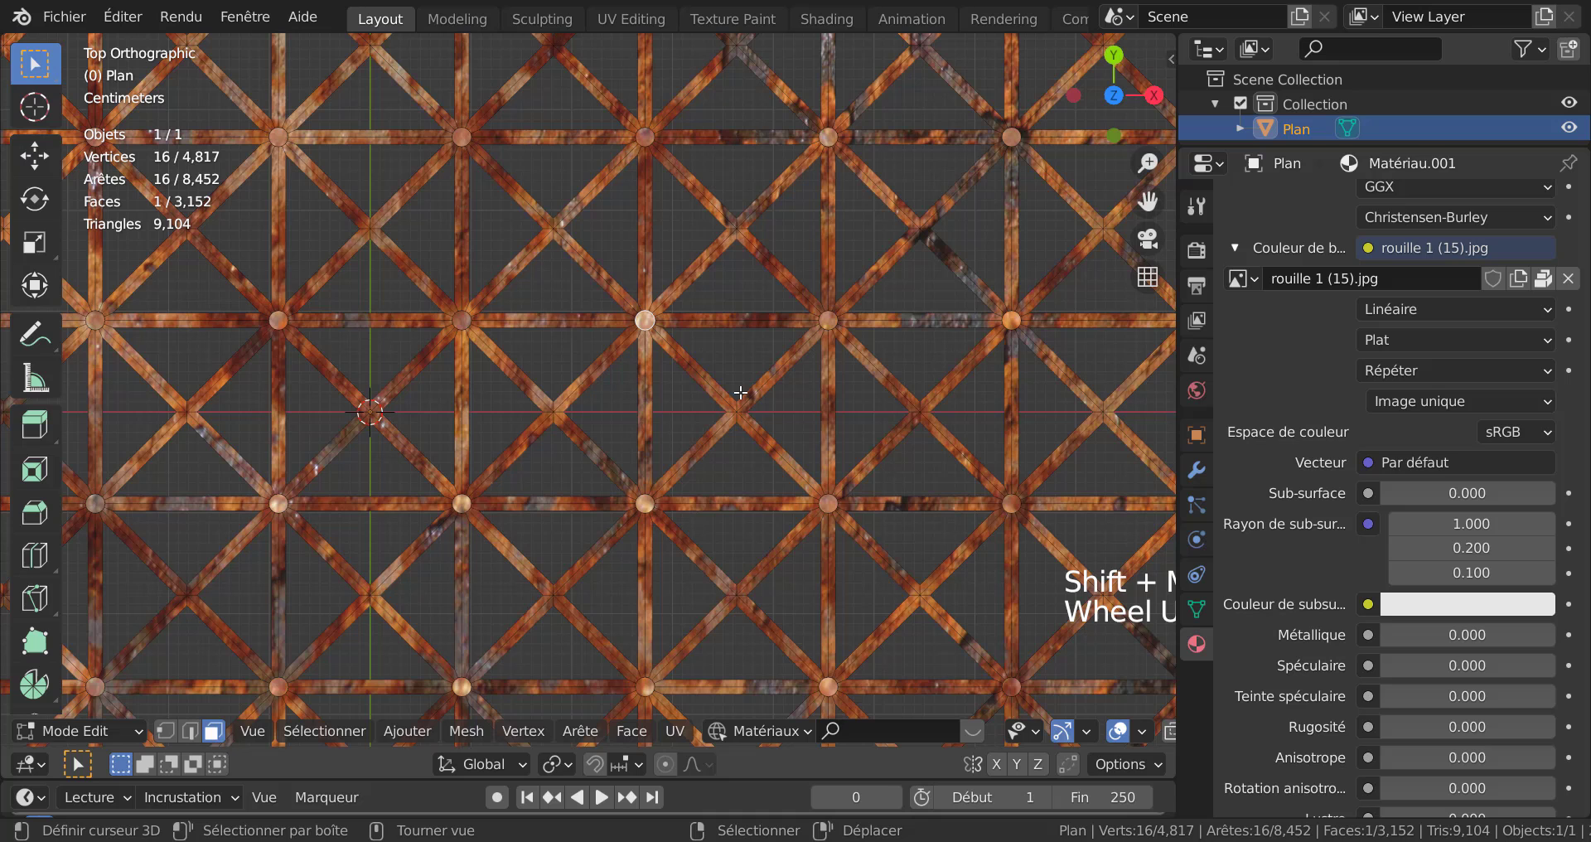
{"action": "key", "text": "q"}
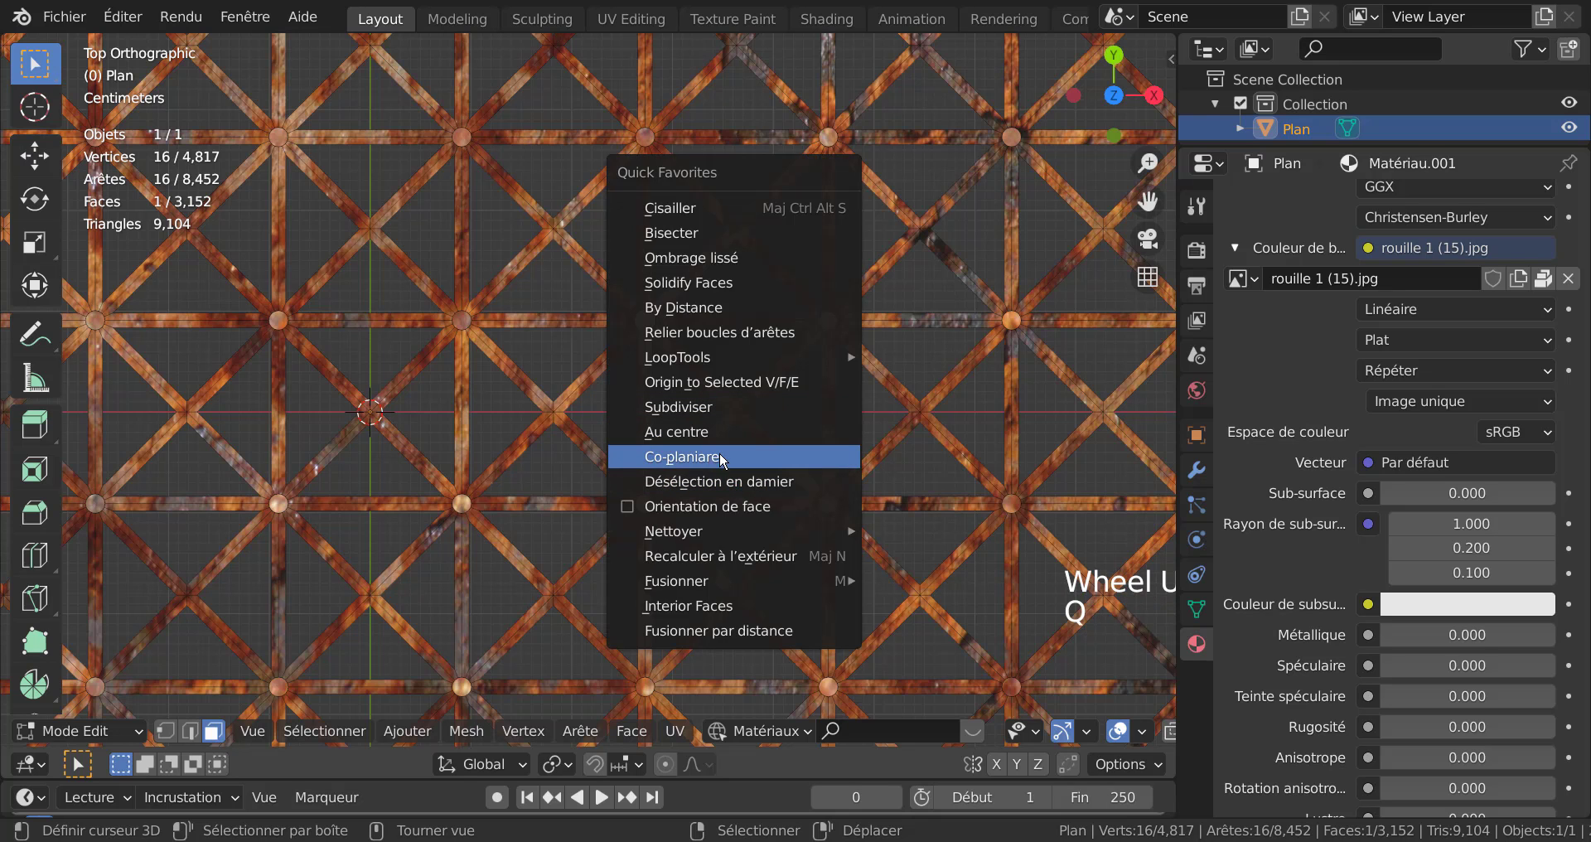
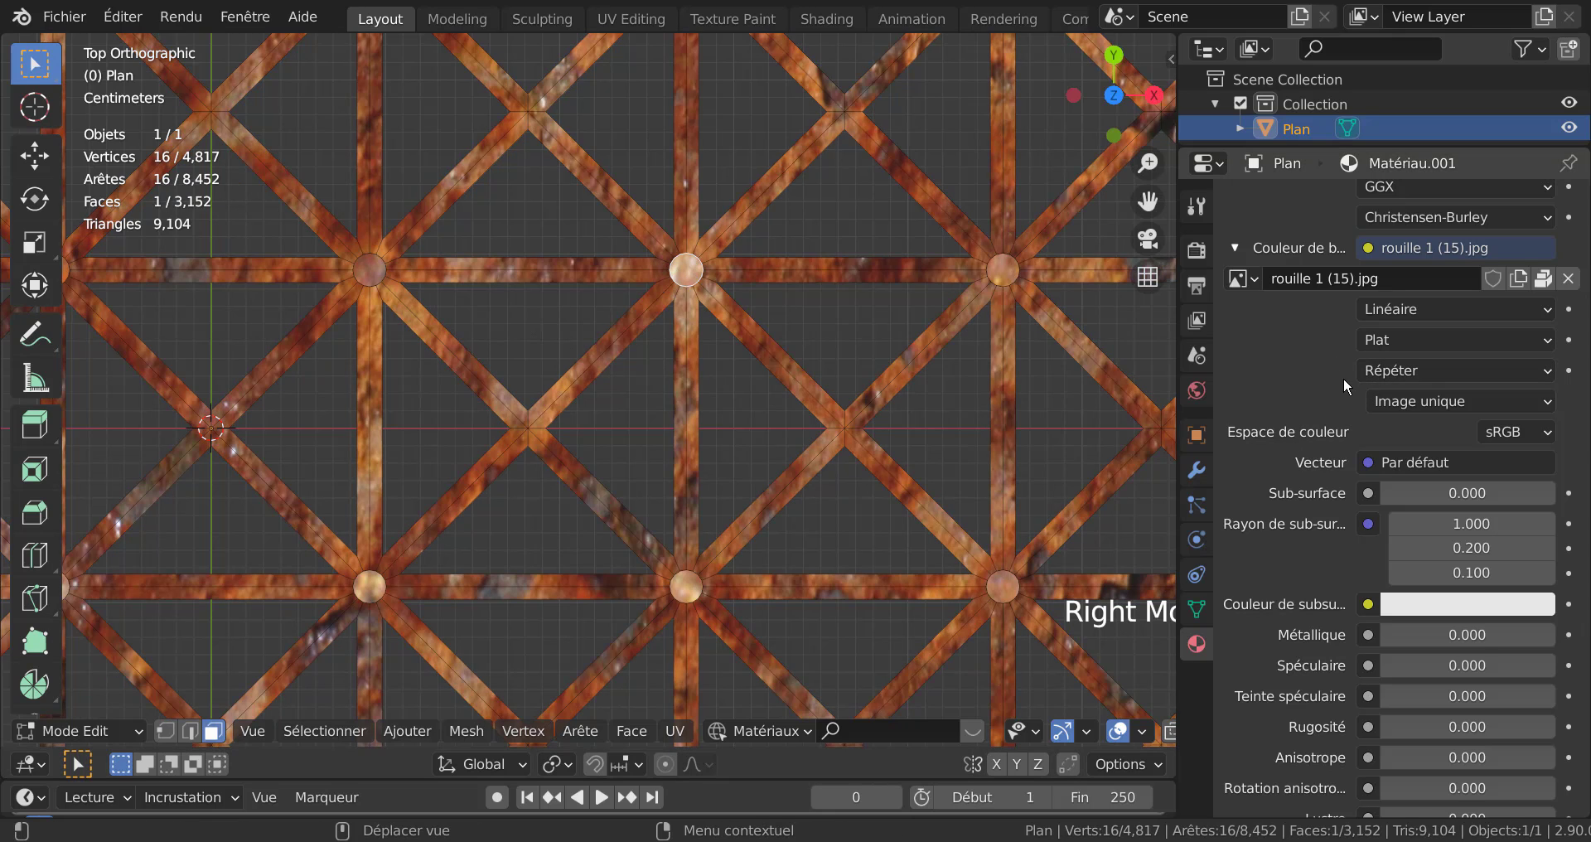
{"action": "scroll", "scroll_direction": "up", "scroll_amount": 3}
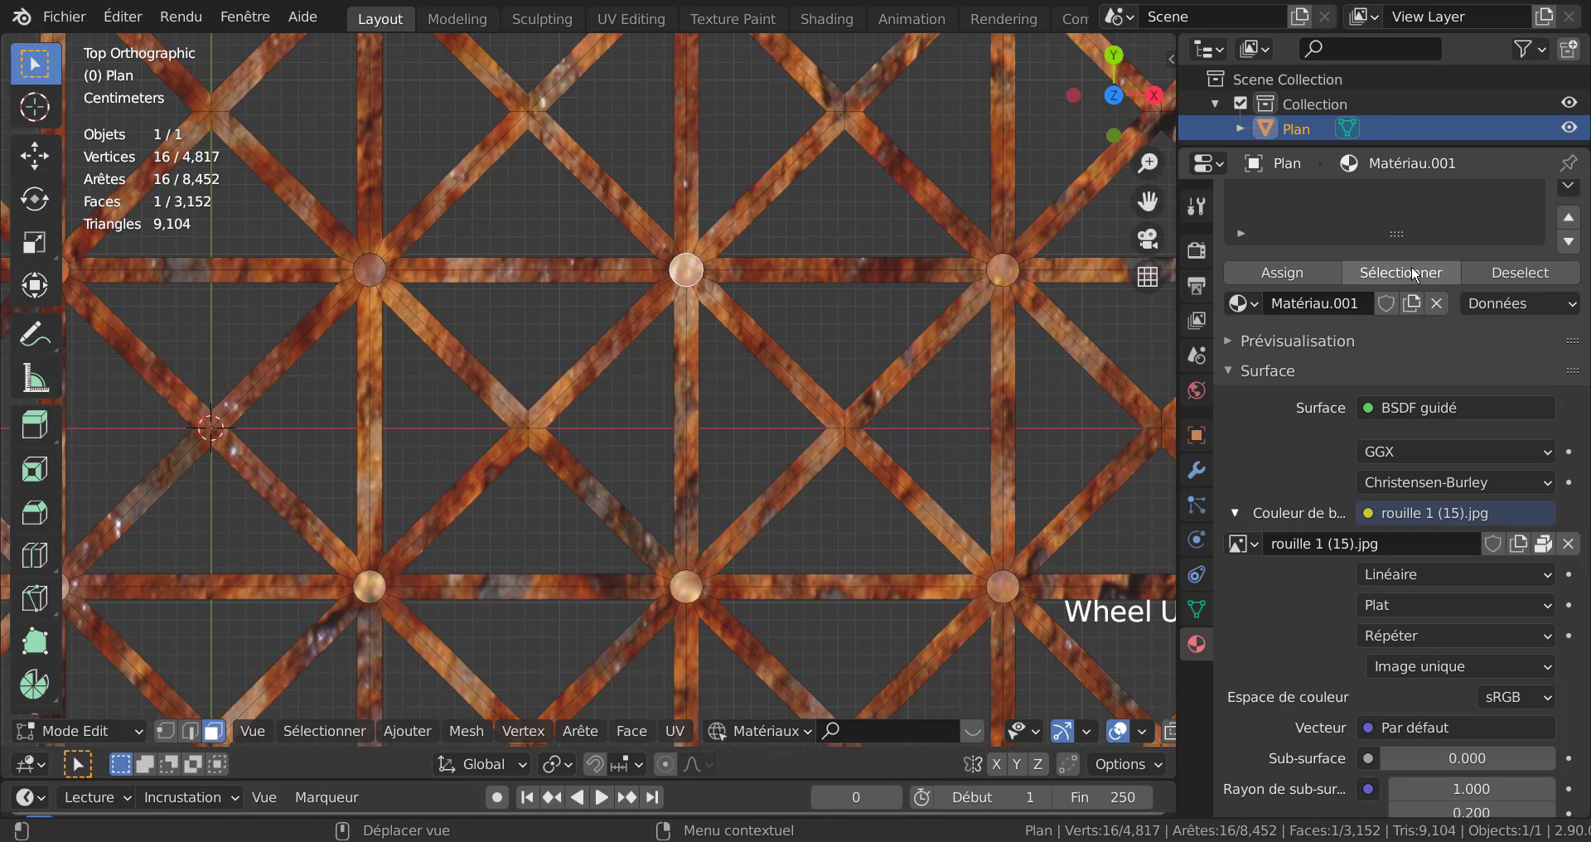
{"action": "left_click", "coordinate": [1418, 273]}
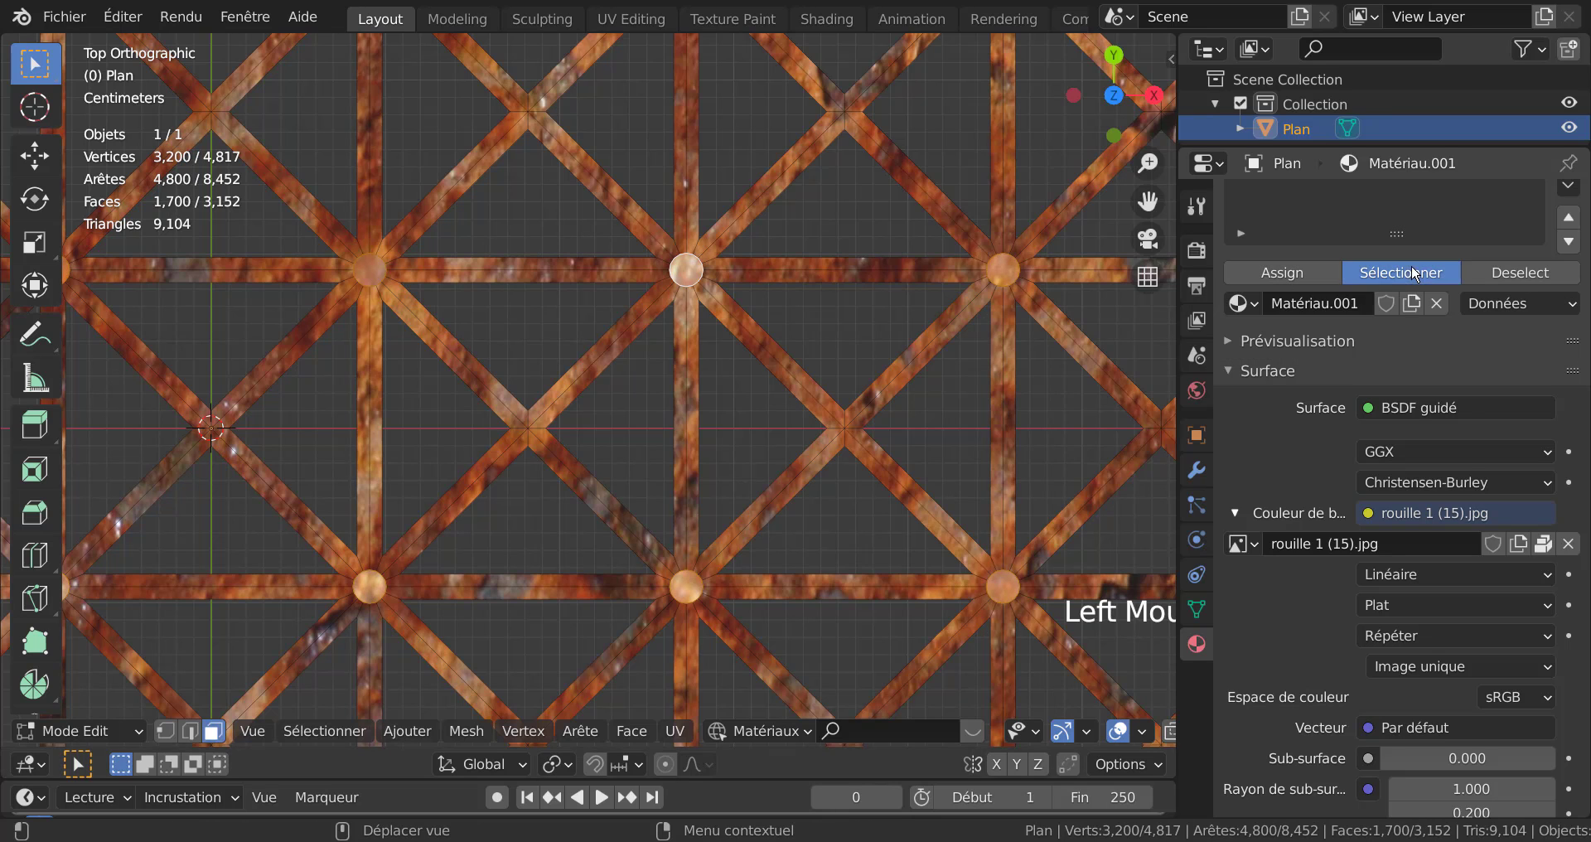
{"action": "scroll", "scroll_direction": "down", "scroll_amount": 3}
{"action": "scroll", "scroll_direction": "up", "scroll_amount": 3}
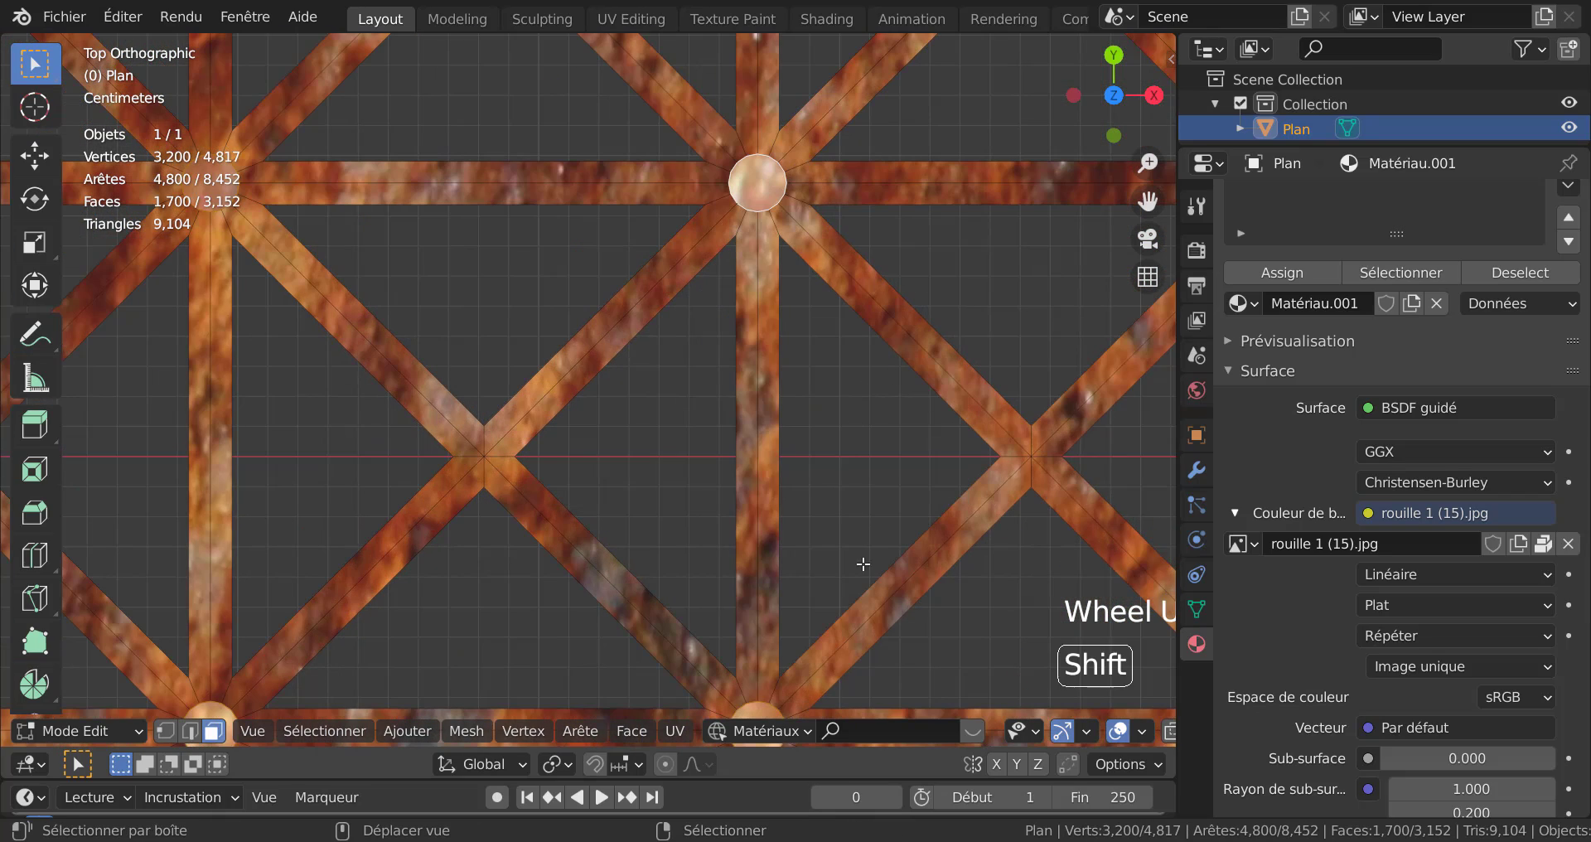
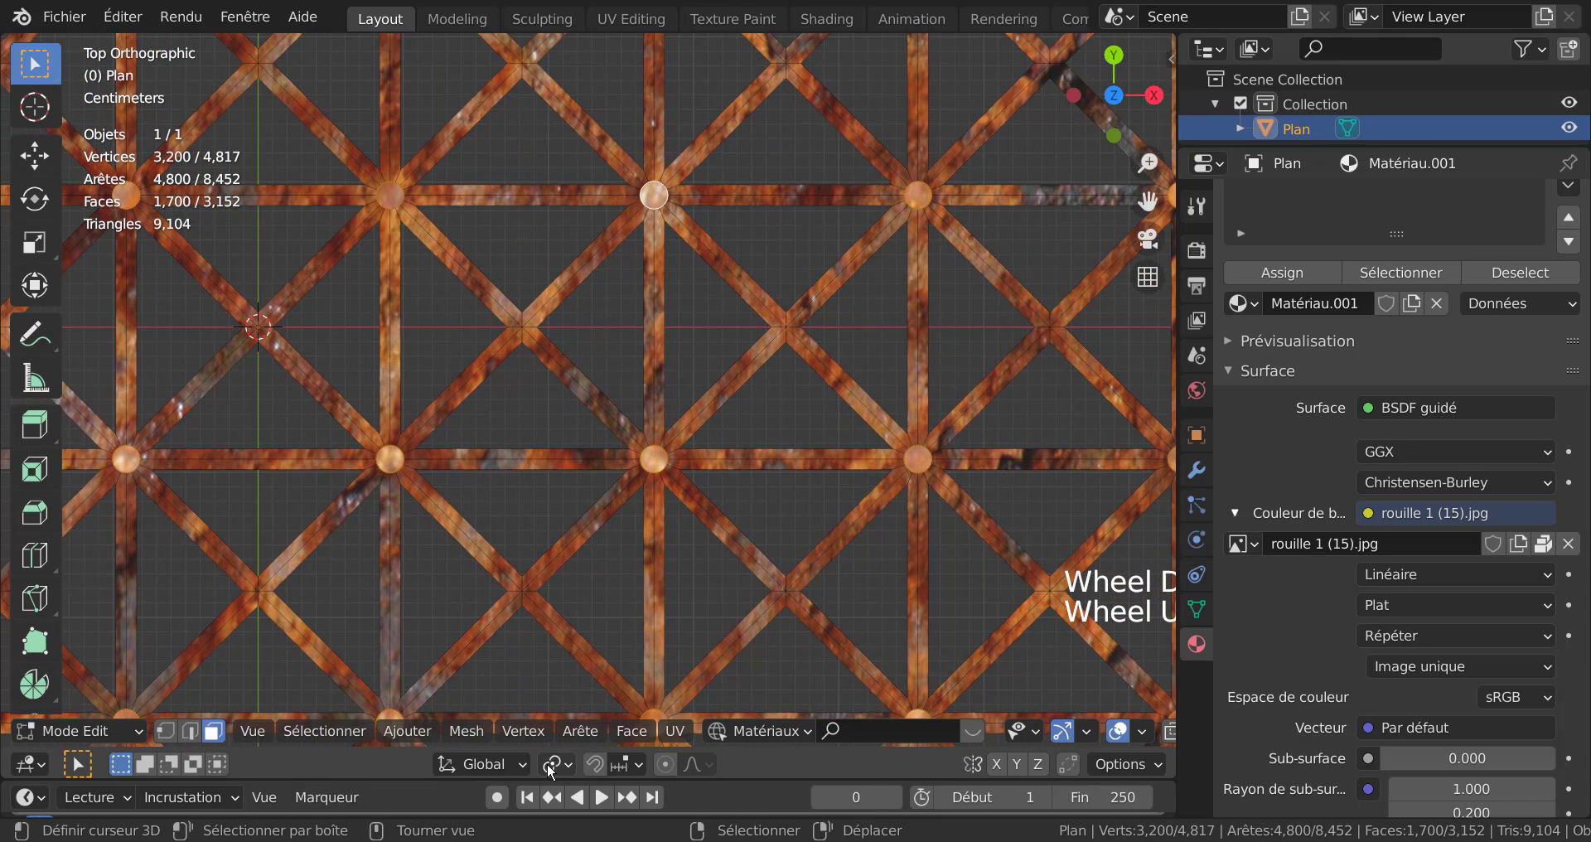
{"action": "left_click", "coordinate": [548, 774]}
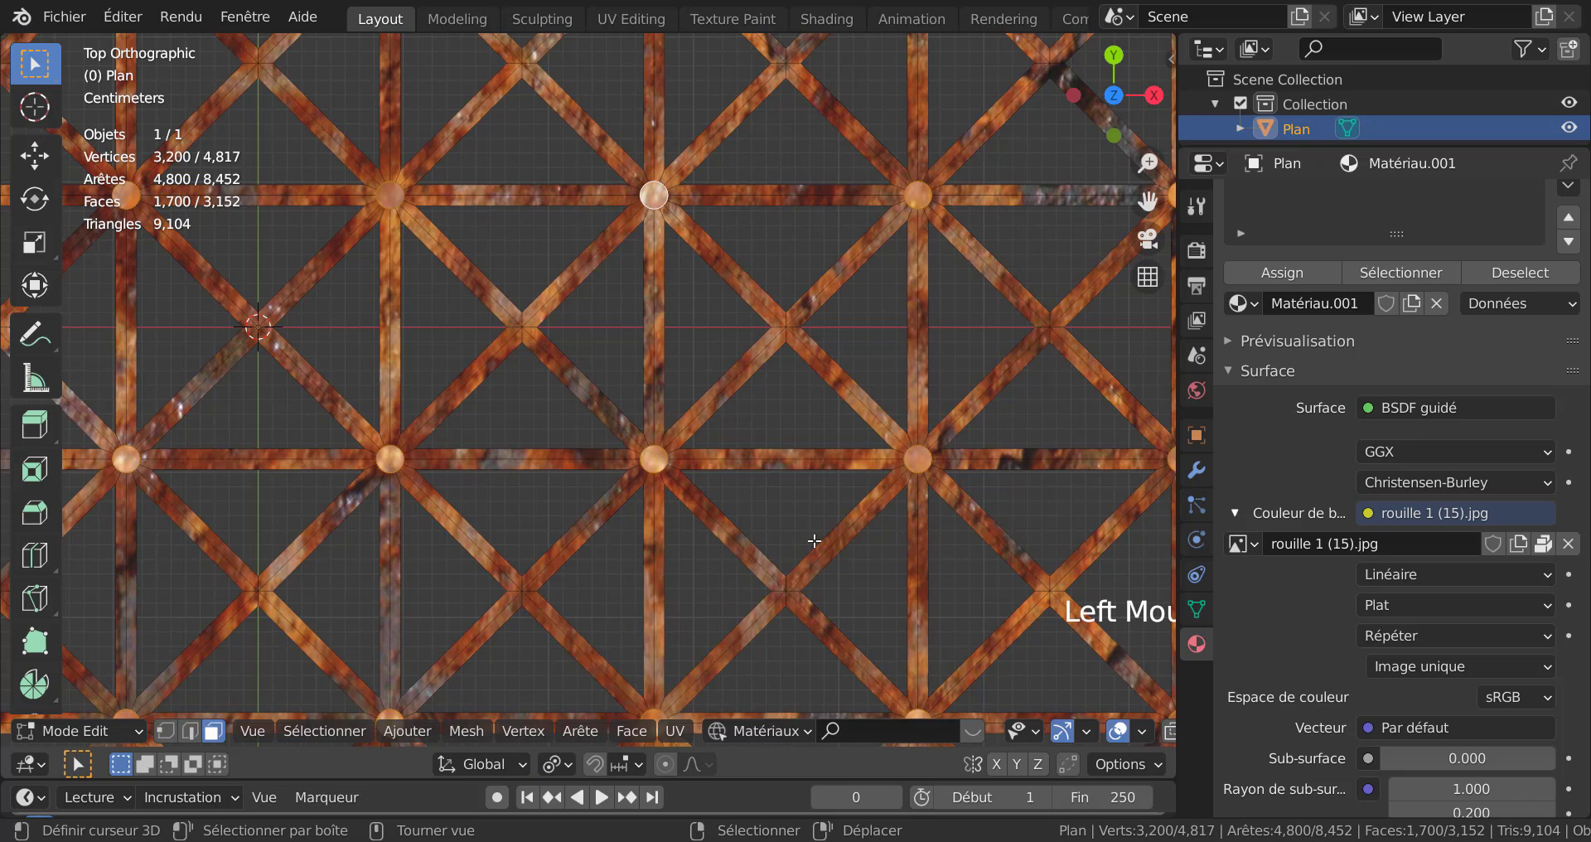
{"action": "key", "text": "s"}
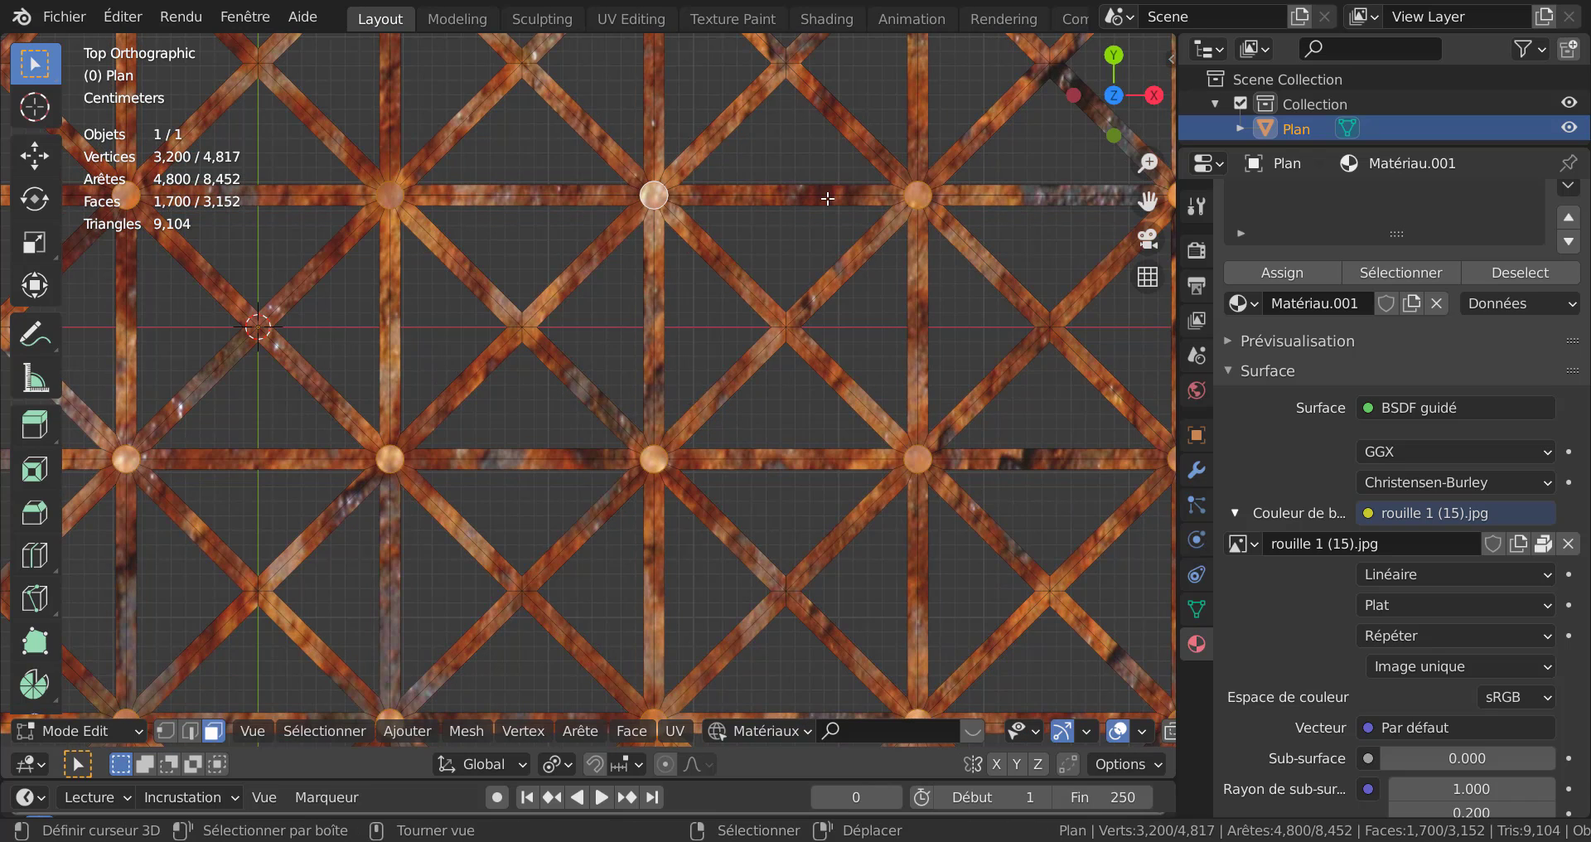
Turn on Correct Face Attributes and scale the selected nodes up by about 2
{"action": "left_click", "coordinate": [1195, 214]}
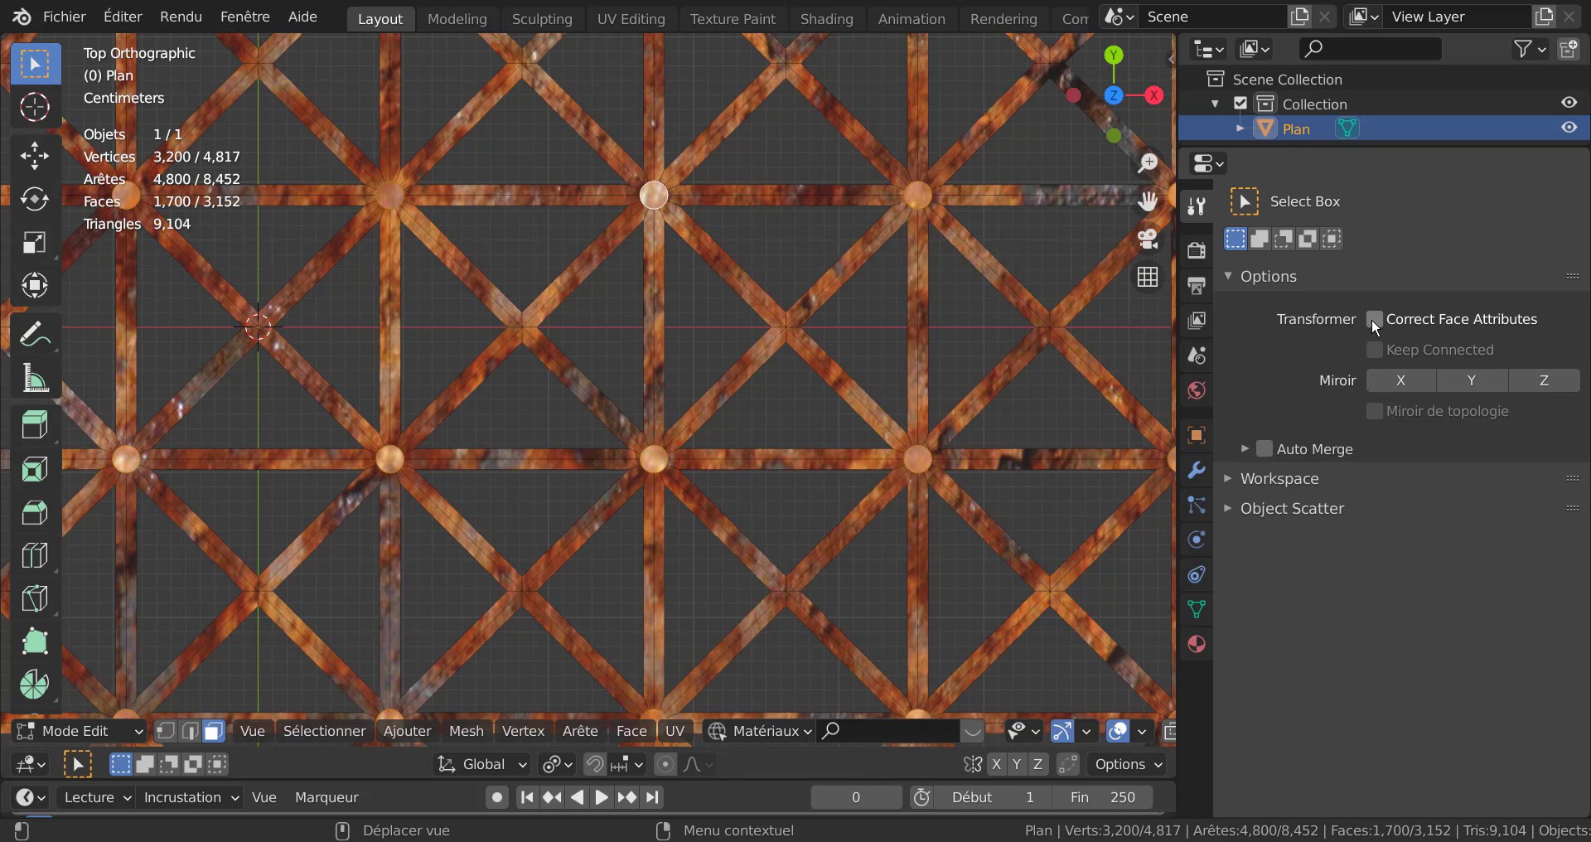
{"action": "left_click", "coordinate": [1378, 322]}
{"action": "scroll", "scroll_direction": "up", "scroll_amount": 3}
{"action": "key", "text": "s"}
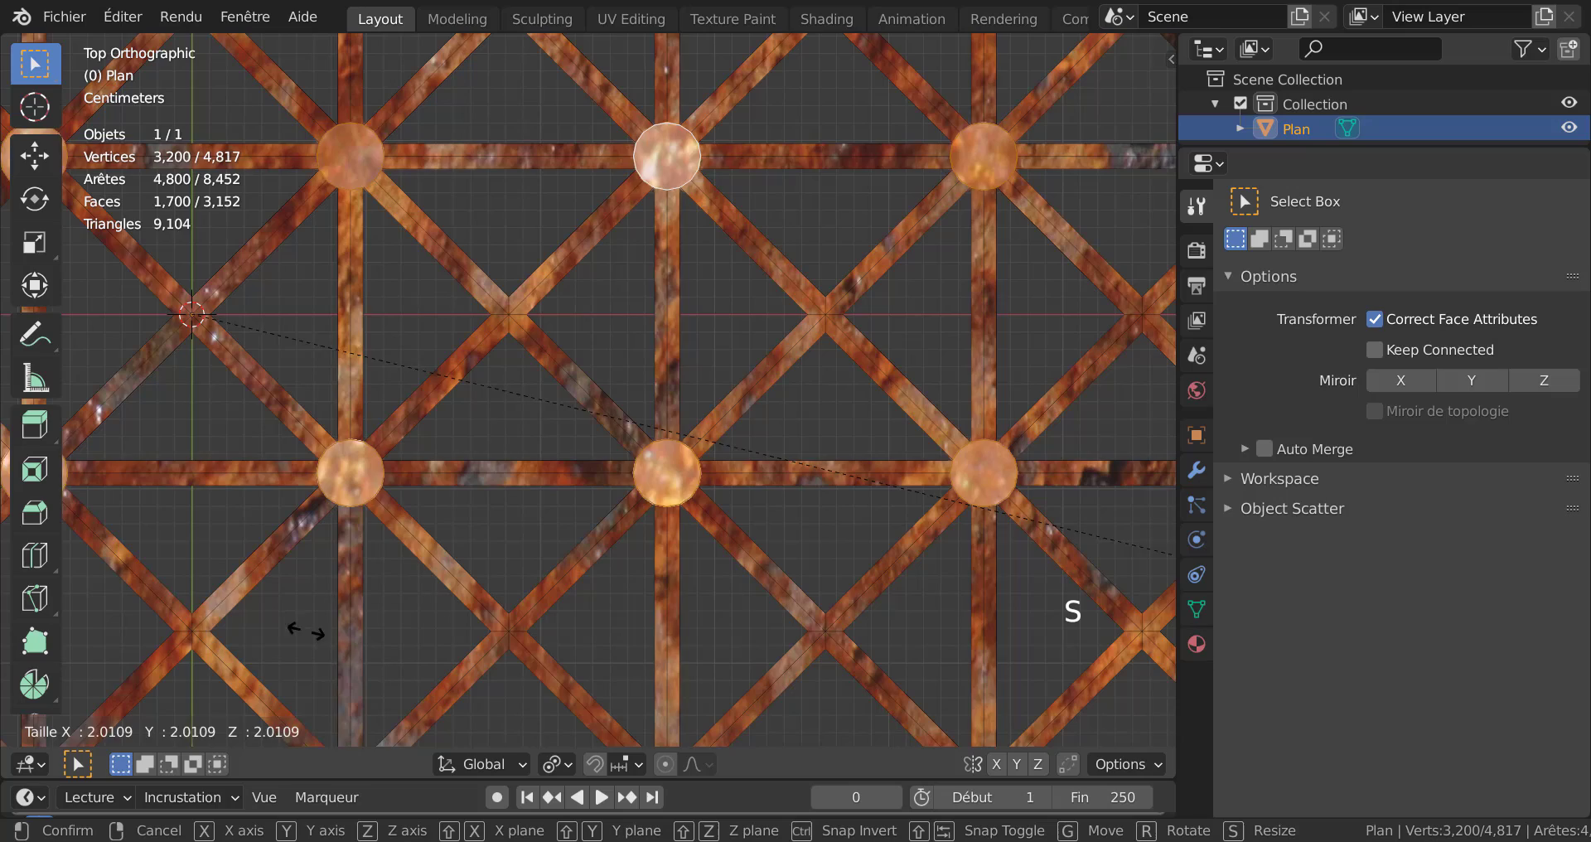
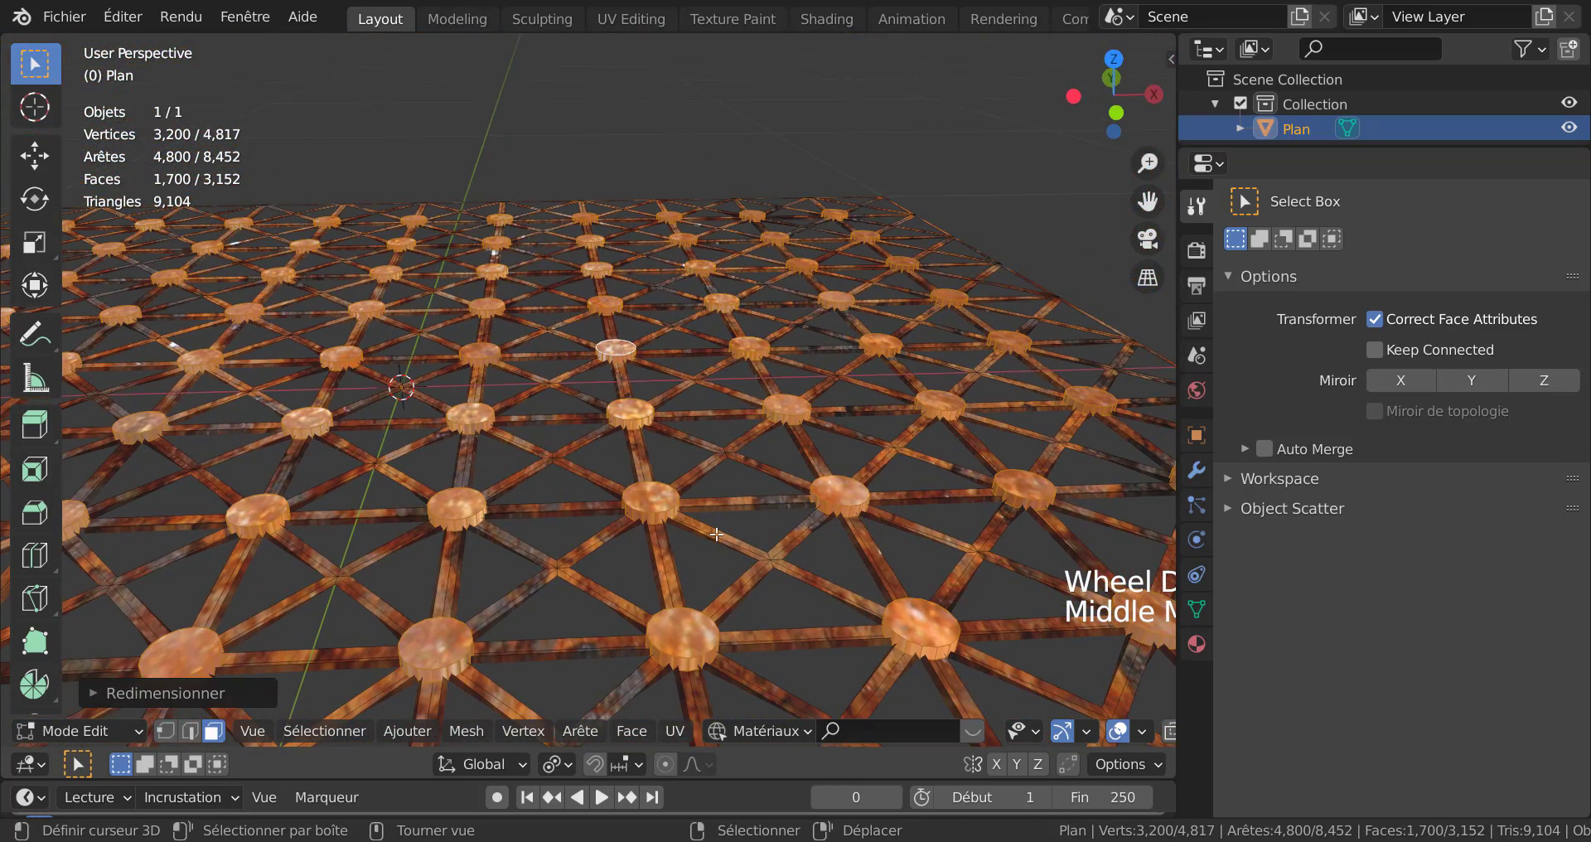
Select all the flat copper node faces lying in one plane via the Co-planaire favorite
{"action": "scroll", "scroll_direction": "up", "scroll_amount": 3}
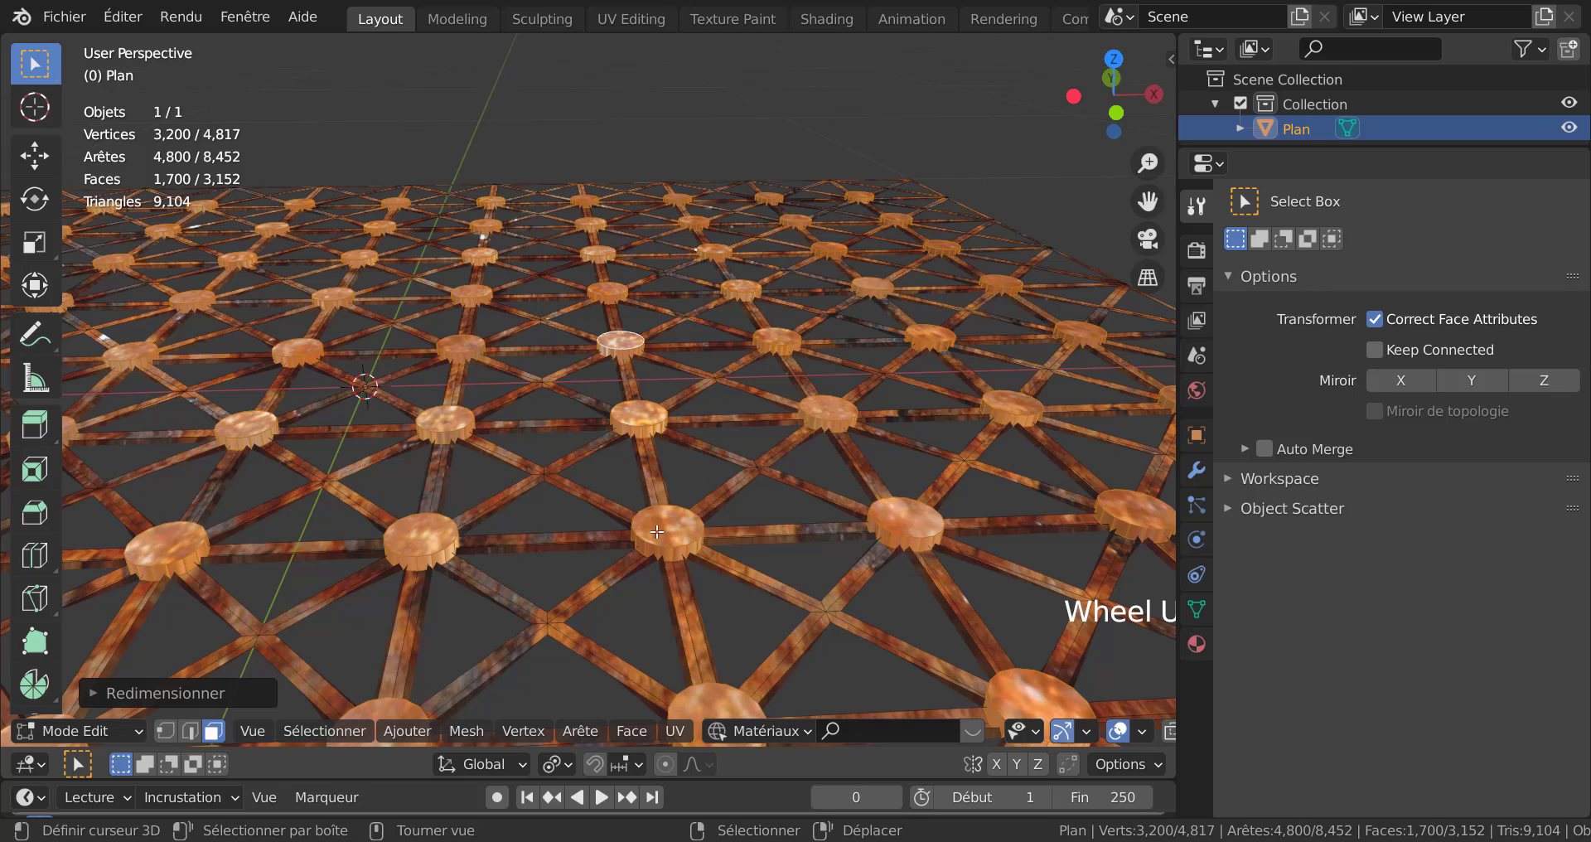
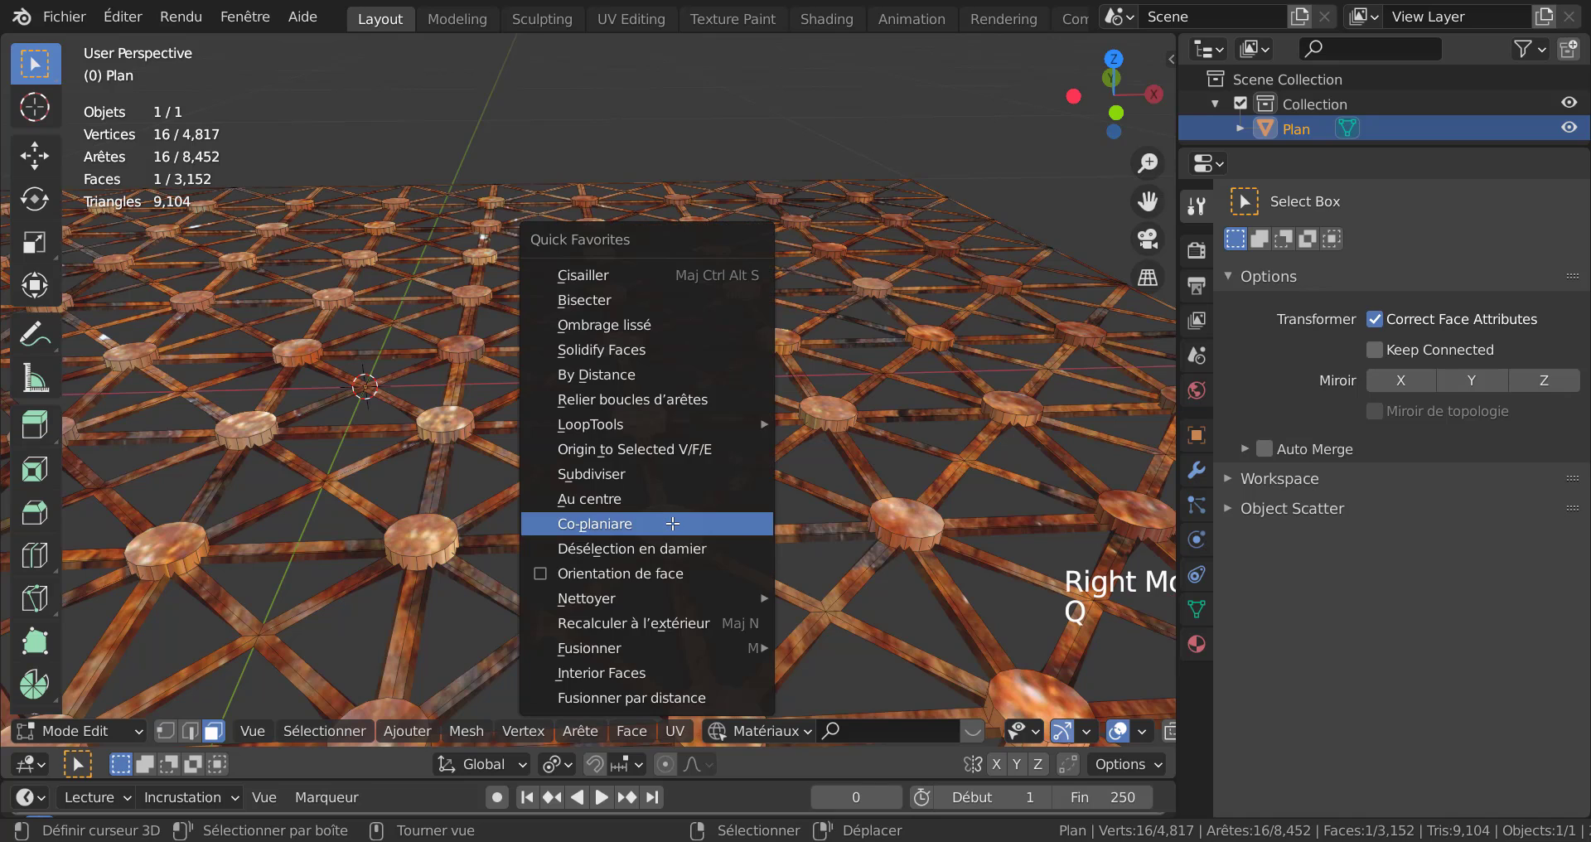
{"action": "scroll", "scroll_direction": "down", "scroll_amount": 3}
{"action": "key", "text": "g"}
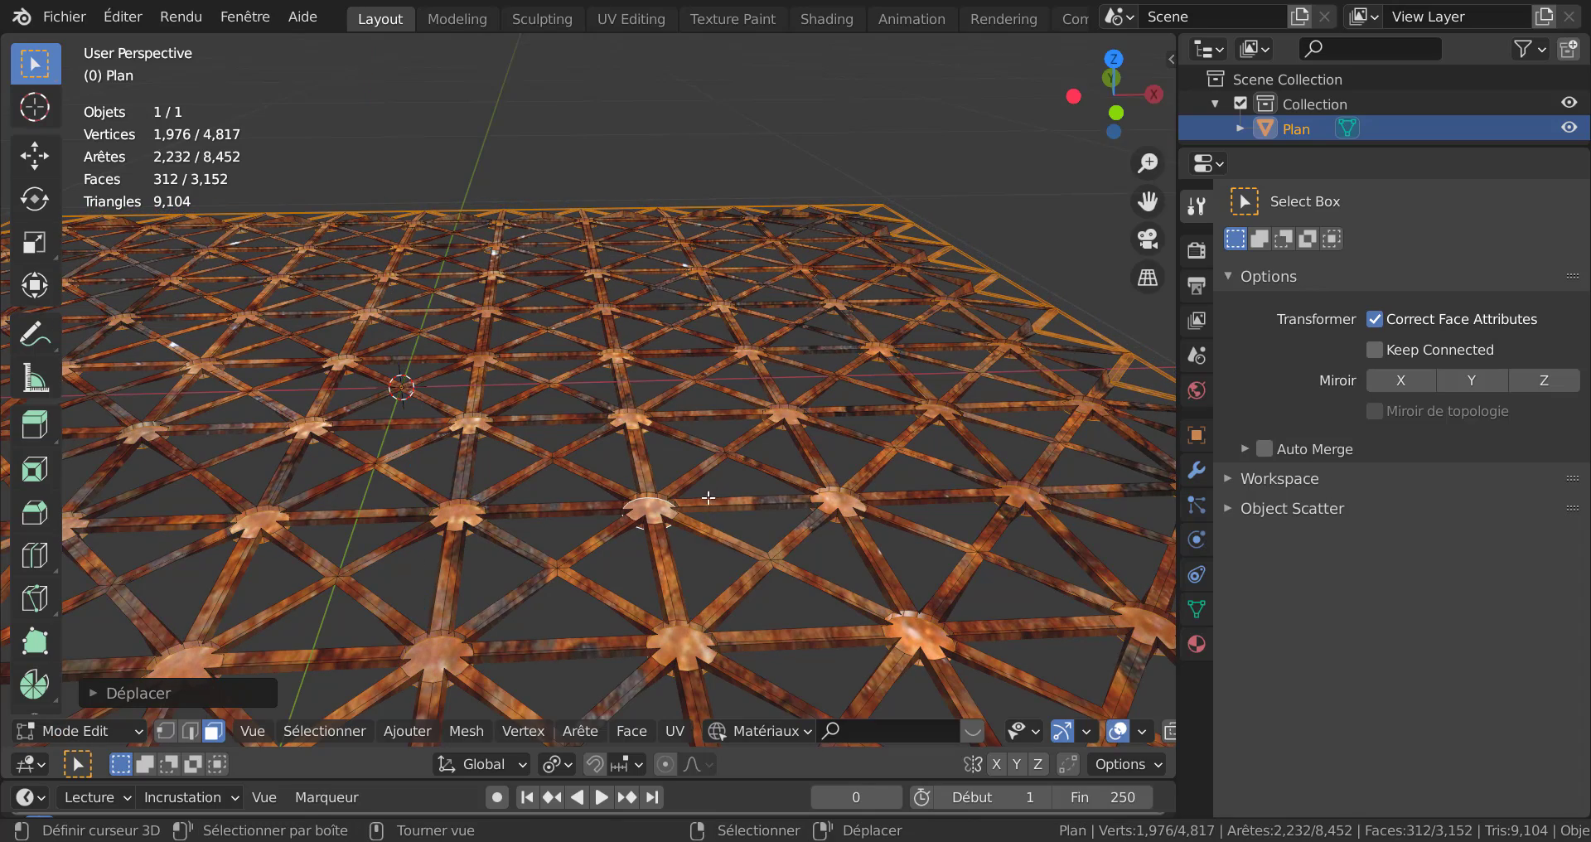
{"action": "scroll", "scroll_direction": "down", "scroll_amount": 3}
{"action": "scroll", "scroll_direction": "up", "scroll_amount": 3}
{"action": "scroll", "scroll_direction": "down", "scroll_amount": 3}
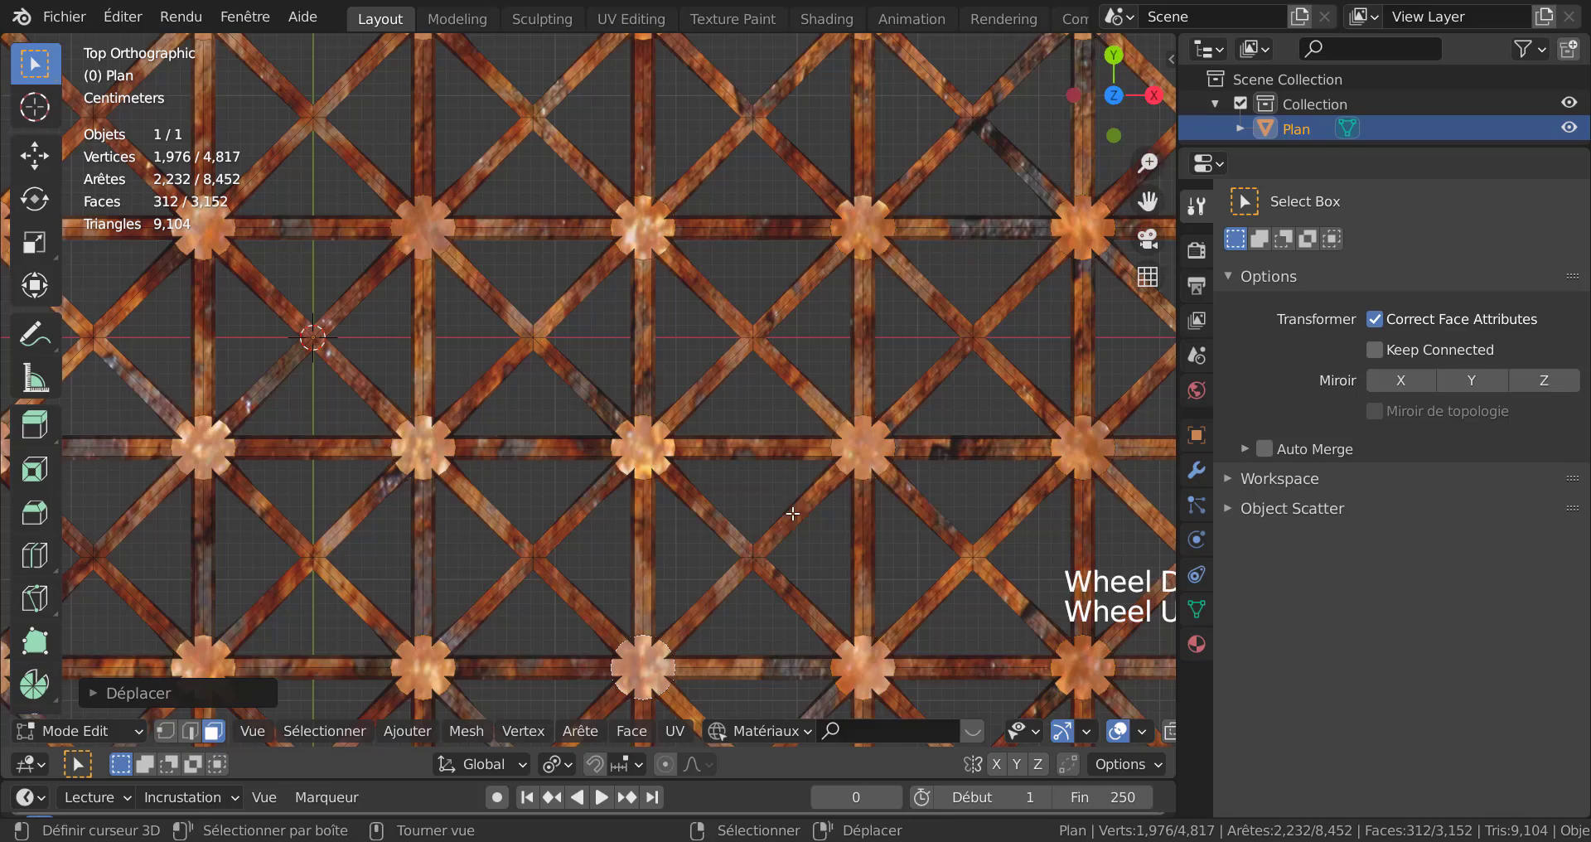
Scale the node faces by about 1.70 and return to Object Mode to review the lattice
{"action": "key", "text": "s"}
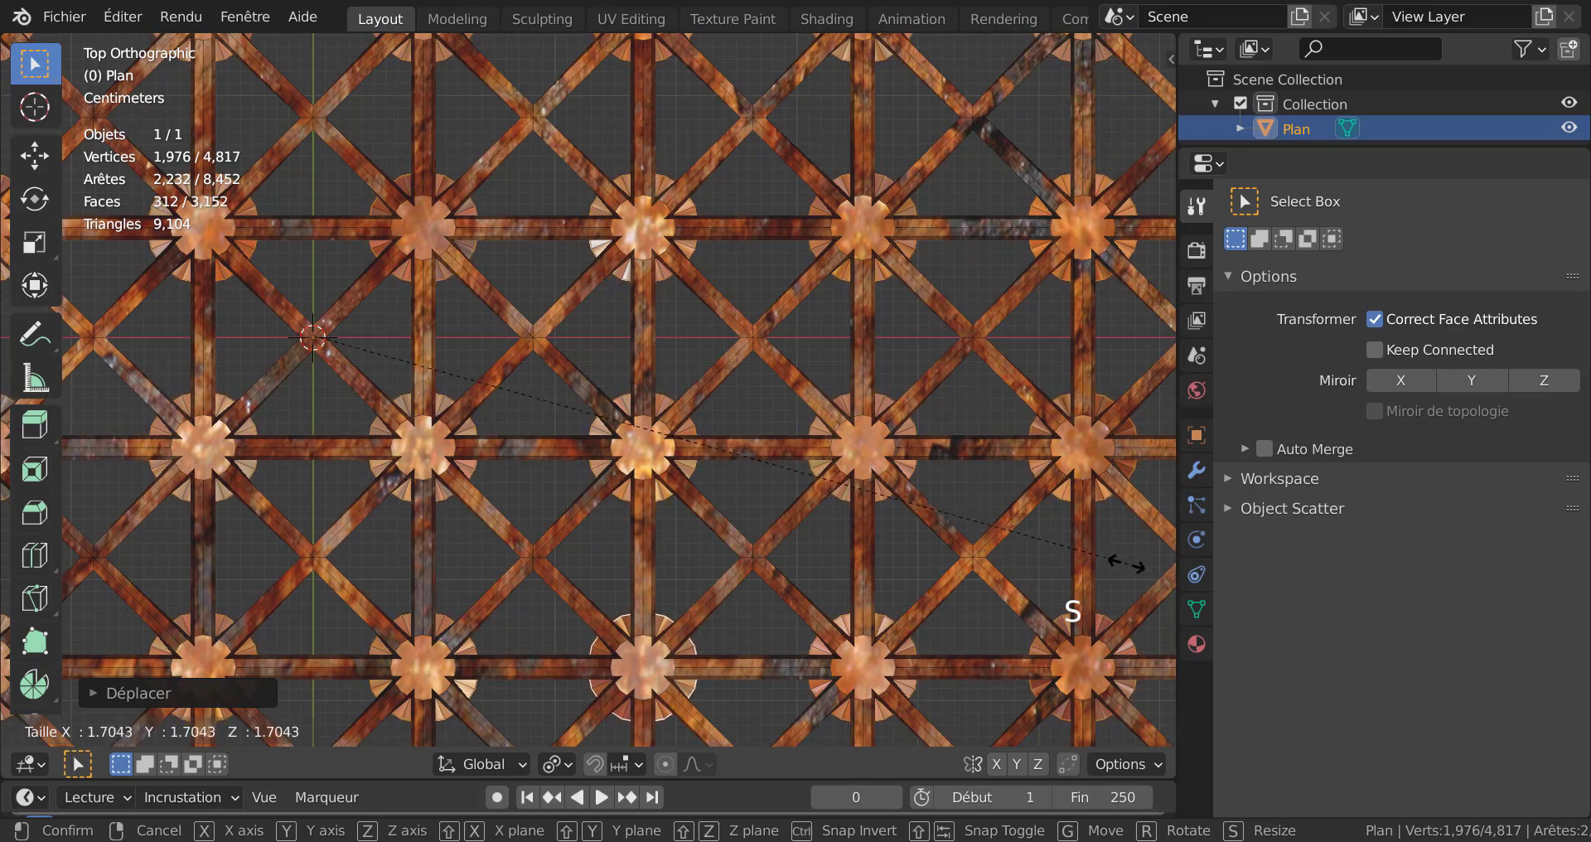
{"action": "key", "text": "Tab"}
{"action": "scroll", "scroll_direction": "down", "scroll_amount": 3}
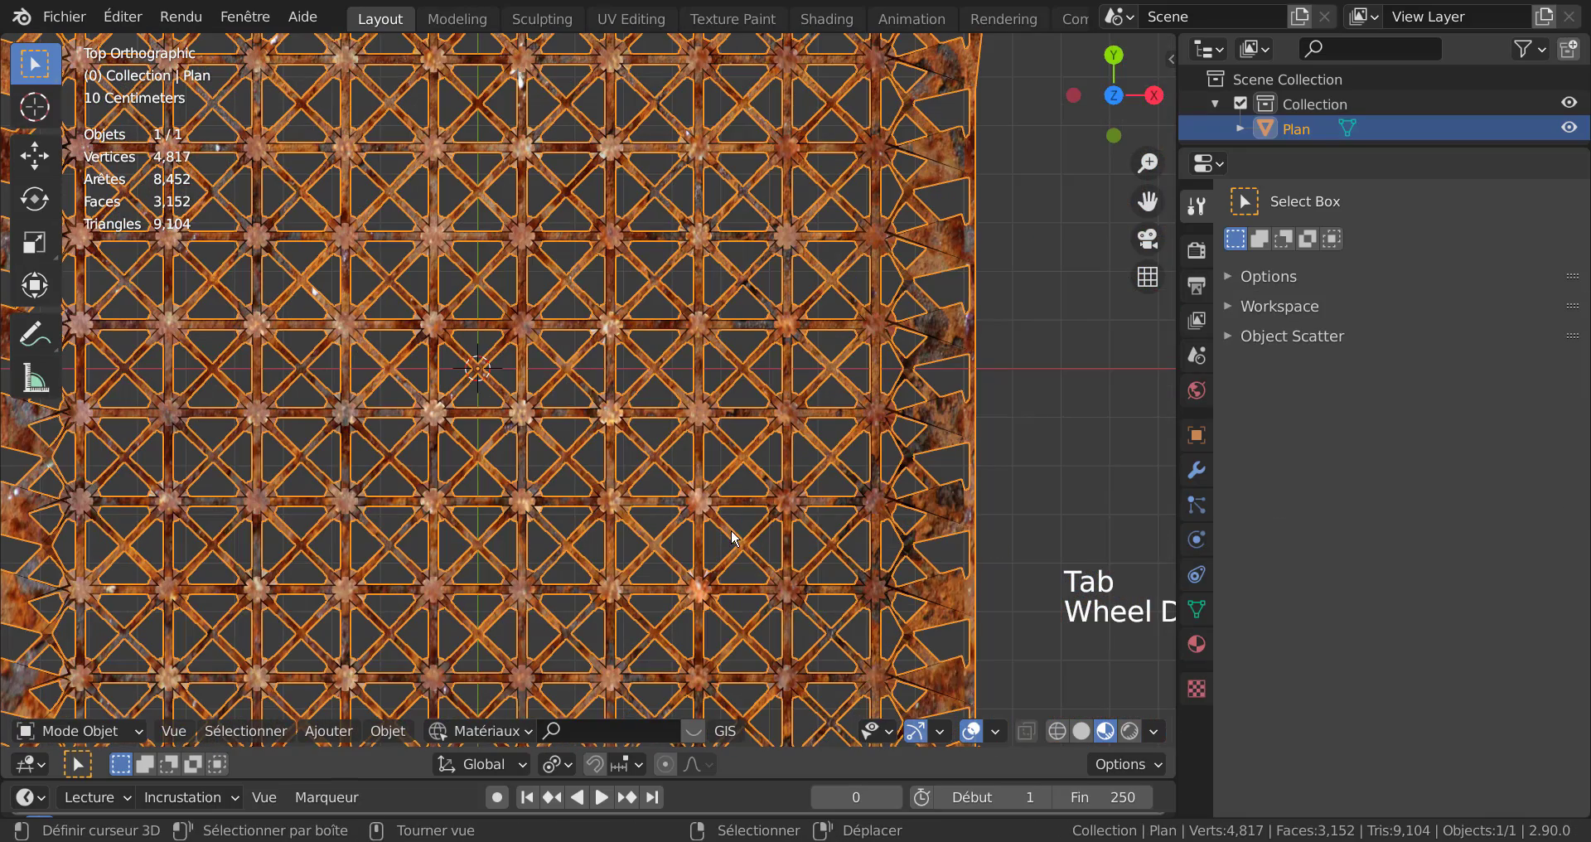
Undo the last changes and re-enter Edit Mode, inspecting the lattice in perspective
{"action": "middle_click", "coordinate": [755, 528]}
{"action": "scroll", "scroll_direction": "down", "scroll_amount": 3}
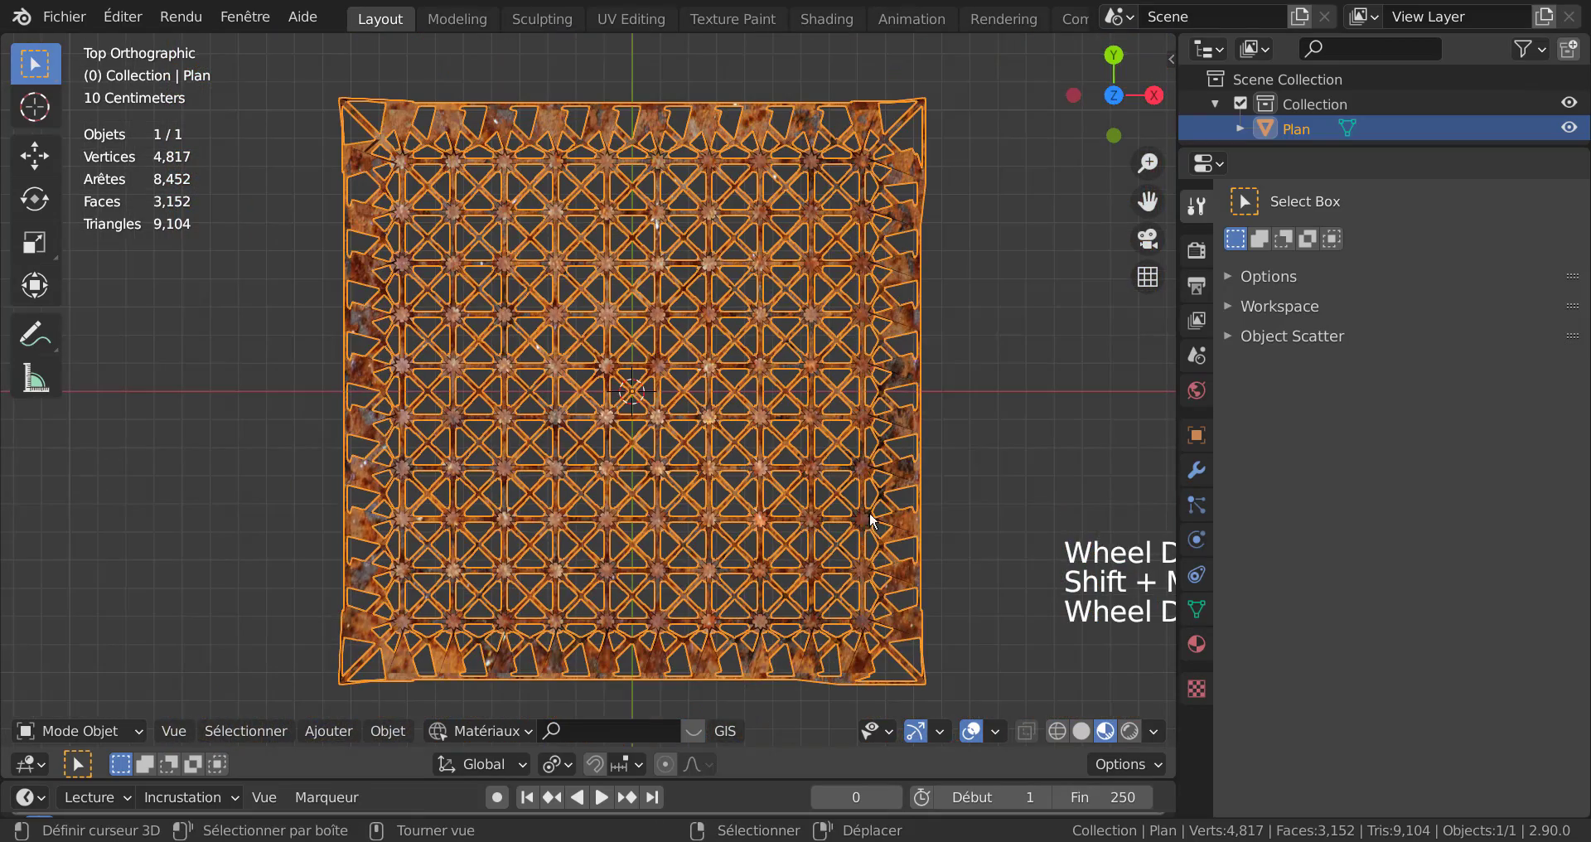
{"action": "key", "text": "ctrl+z"}
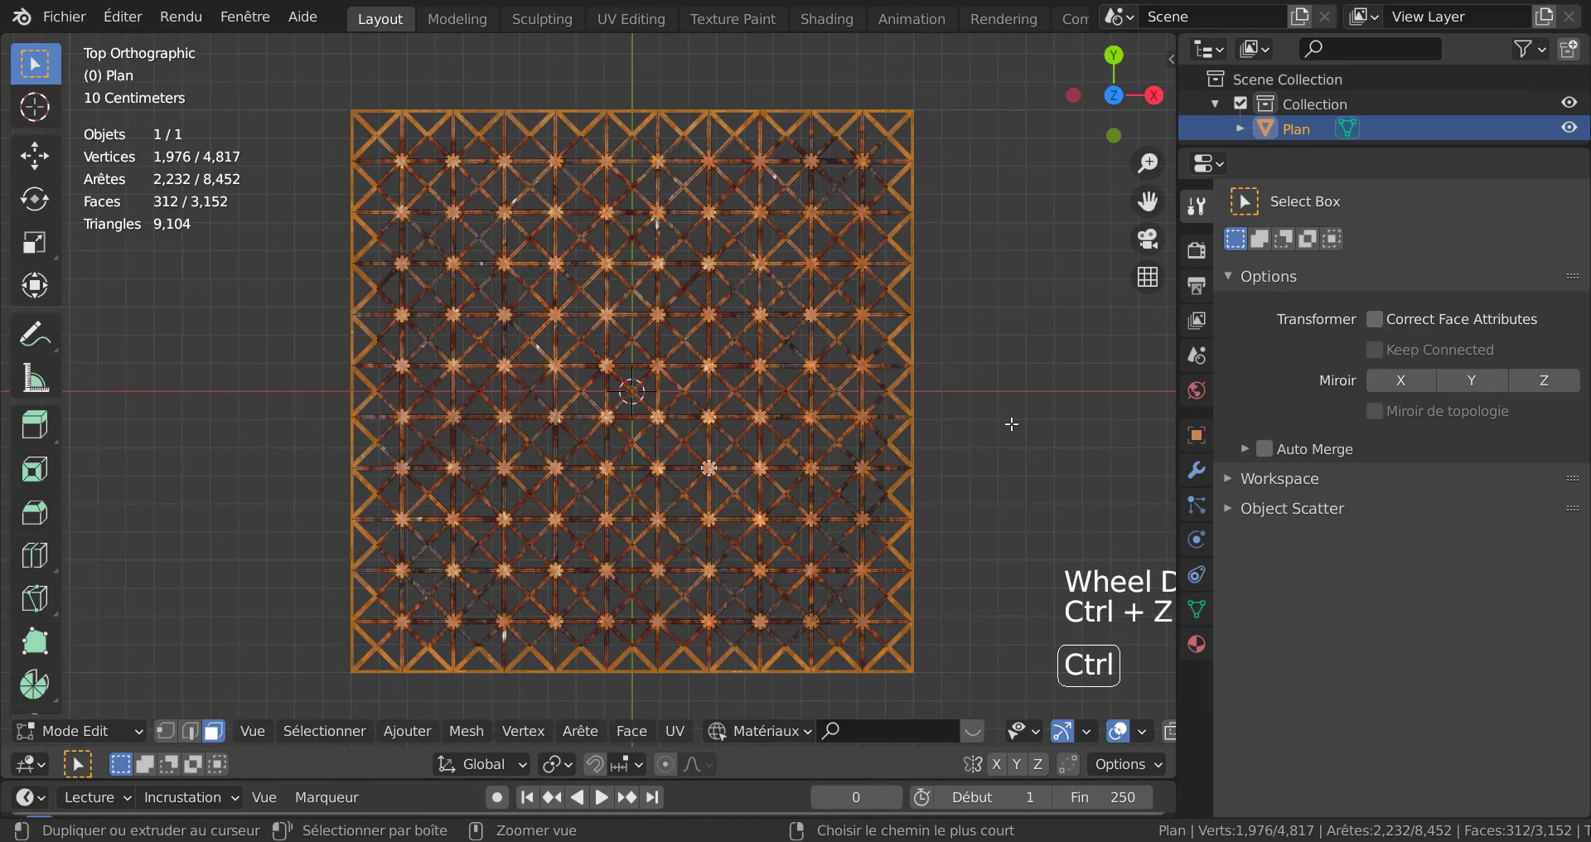
{"action": "scroll", "scroll_direction": "up", "scroll_amount": 3}
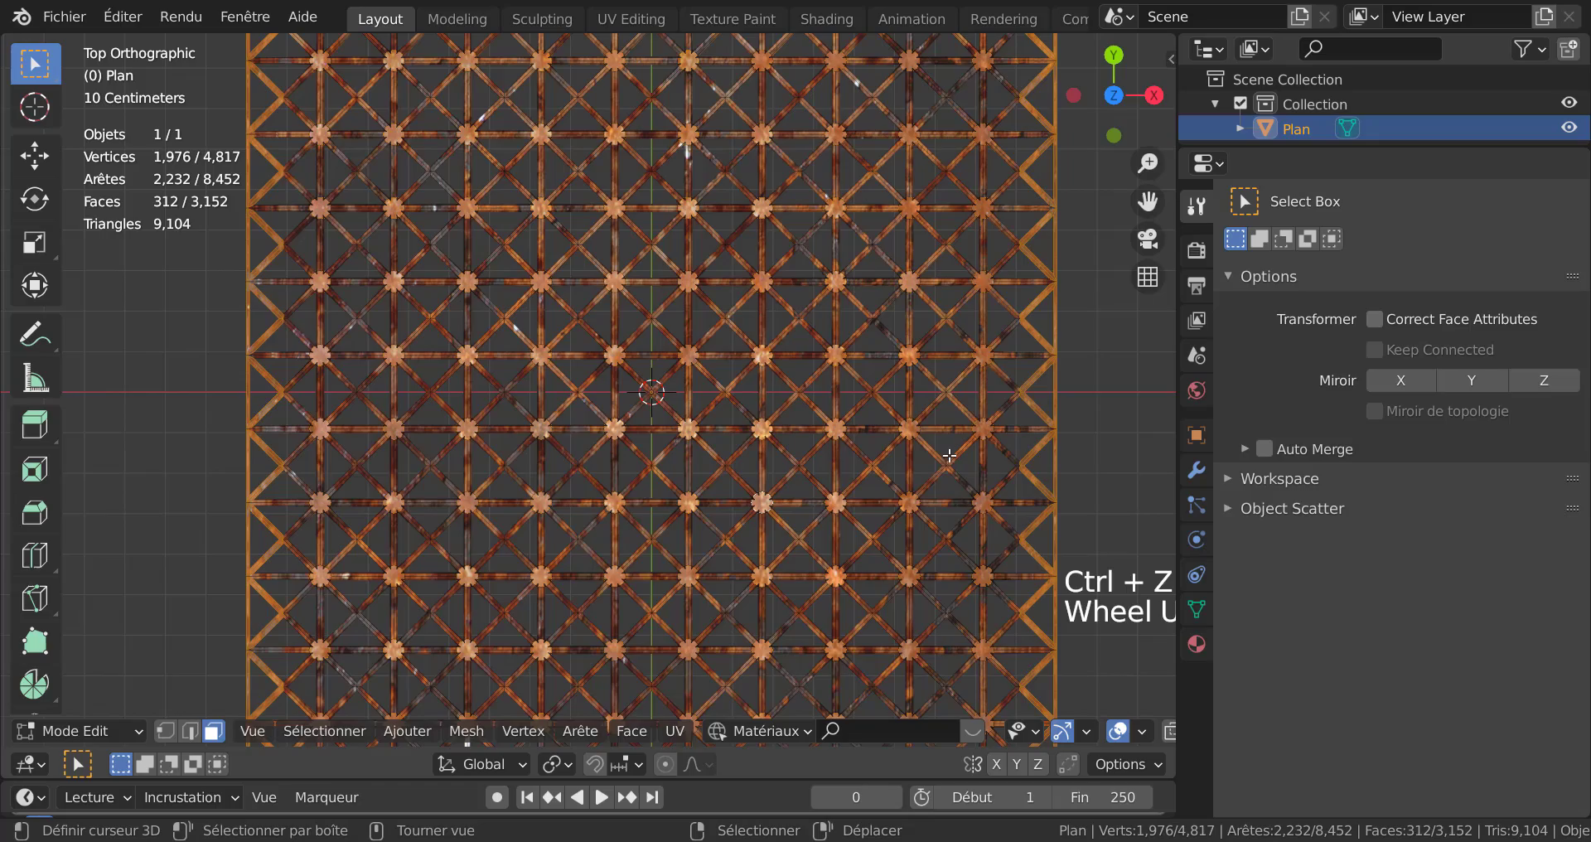
{"action": "key", "text": "Tab"}
{"action": "scroll", "scroll_direction": "up", "scroll_amount": 3}
{"action": "middle_click", "coordinate": [885, 434]}
{"action": "scroll", "scroll_direction": "down", "scroll_amount": 3}
{"action": "scroll", "scroll_direction": "up", "scroll_amount": 3}
{"action": "key", "text": "ctrl+z"}
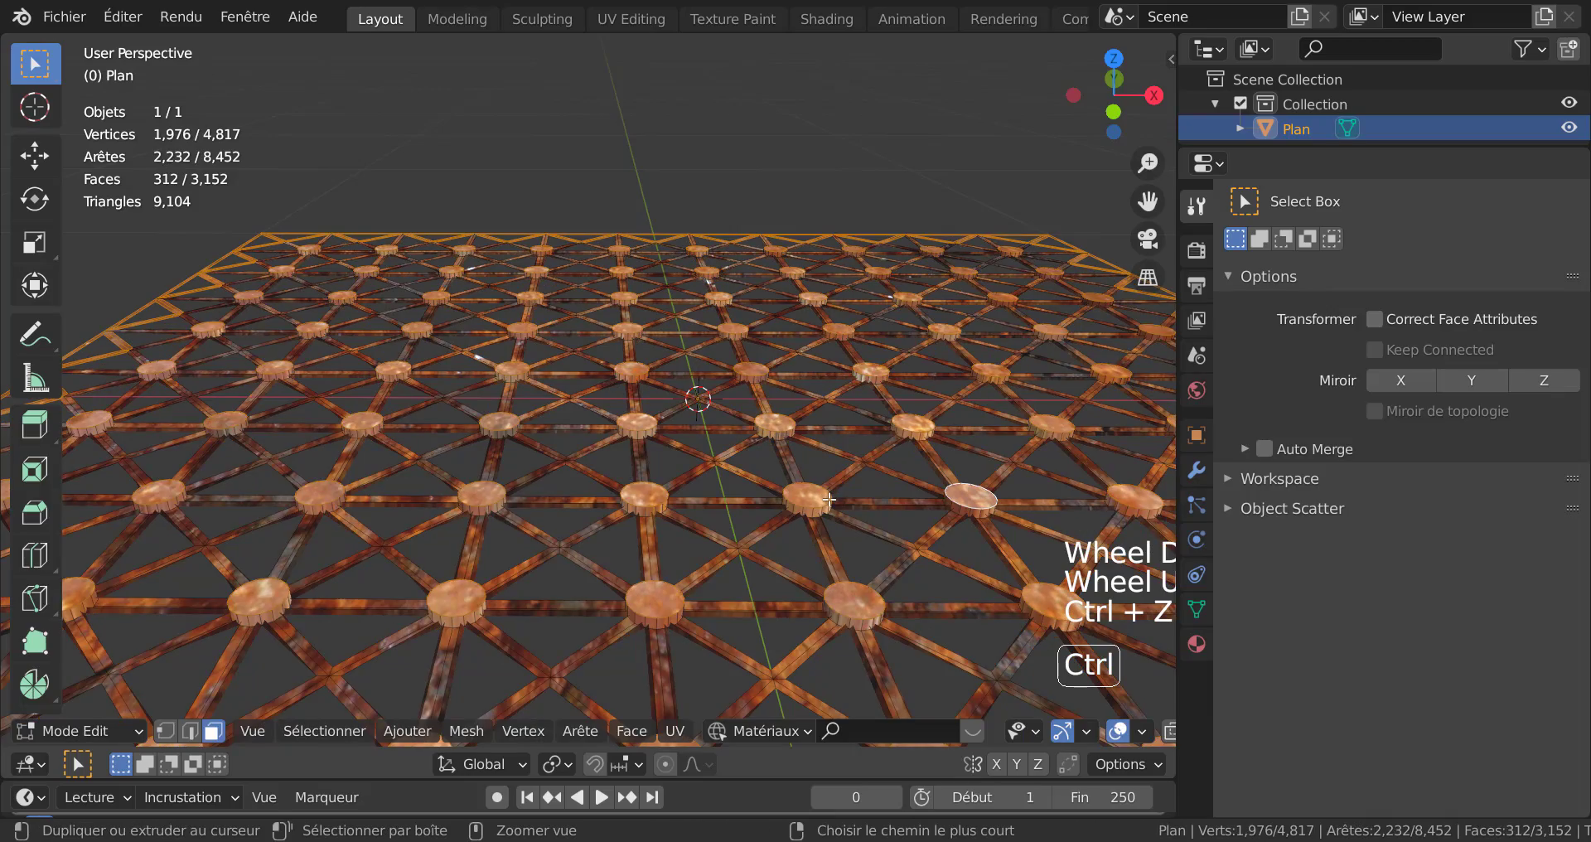
{"action": "scroll", "scroll_direction": "down", "scroll_amount": 3}
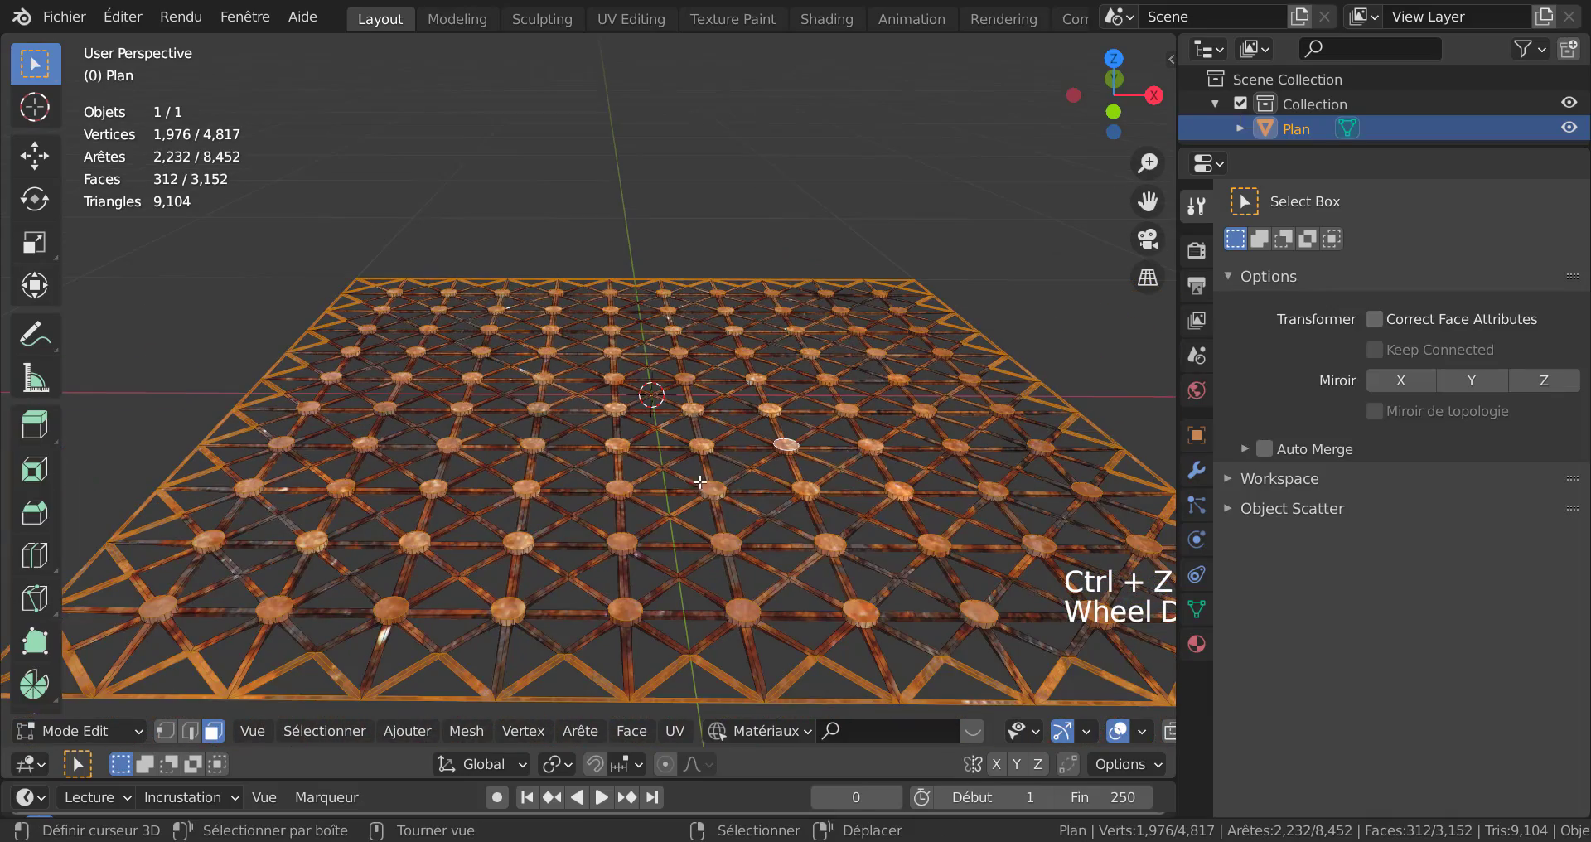
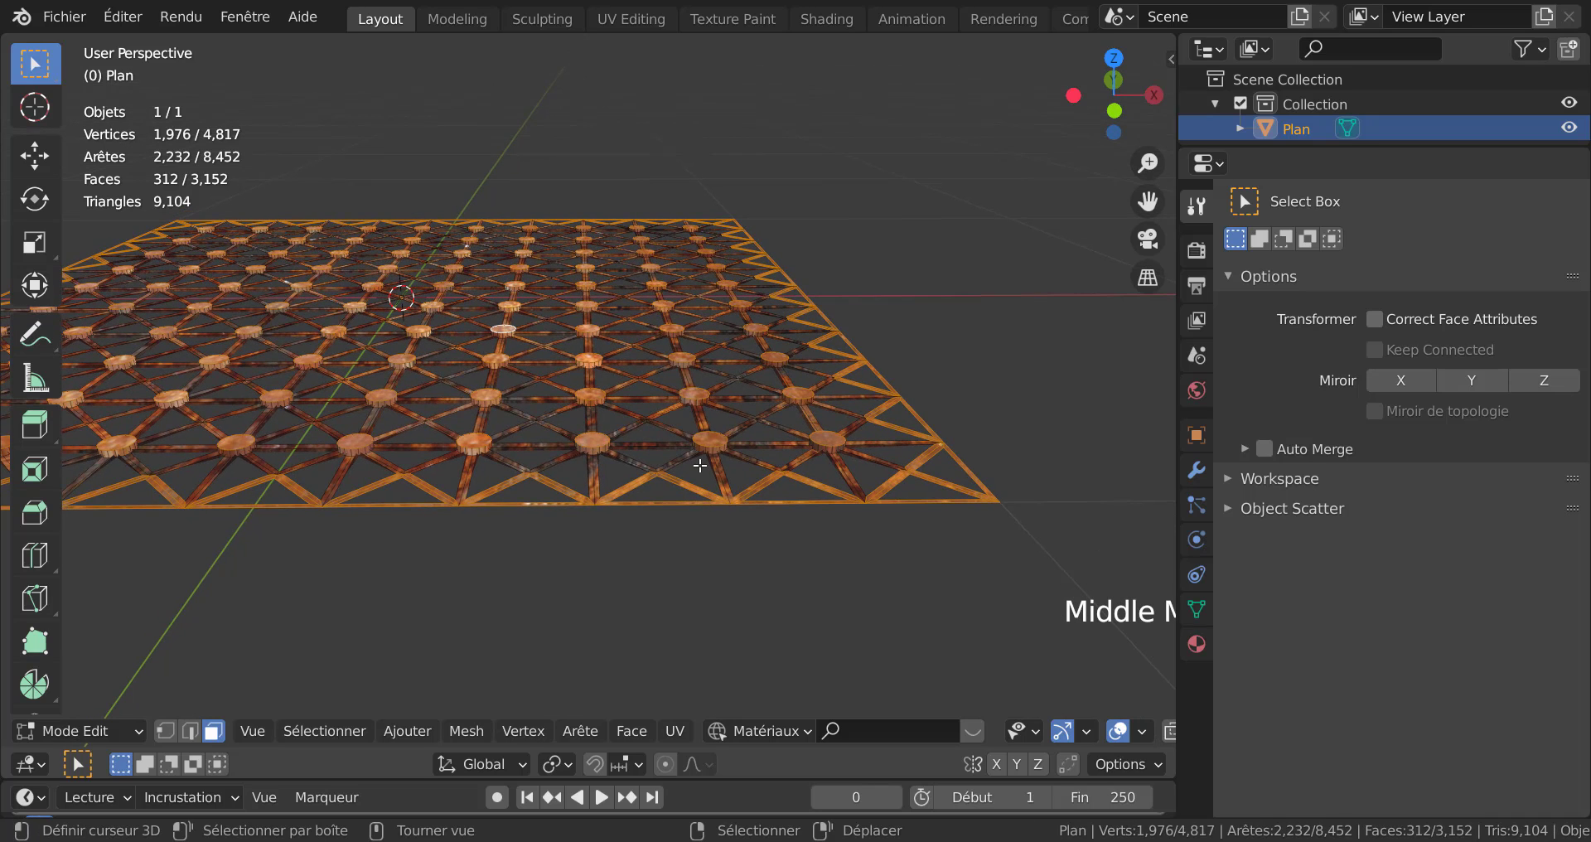
Pick a node top face and select all similar faces, giving 312 selected faces
{"action": "key", "text": "g"}
{"action": "scroll", "scroll_direction": "up", "scroll_amount": 3}
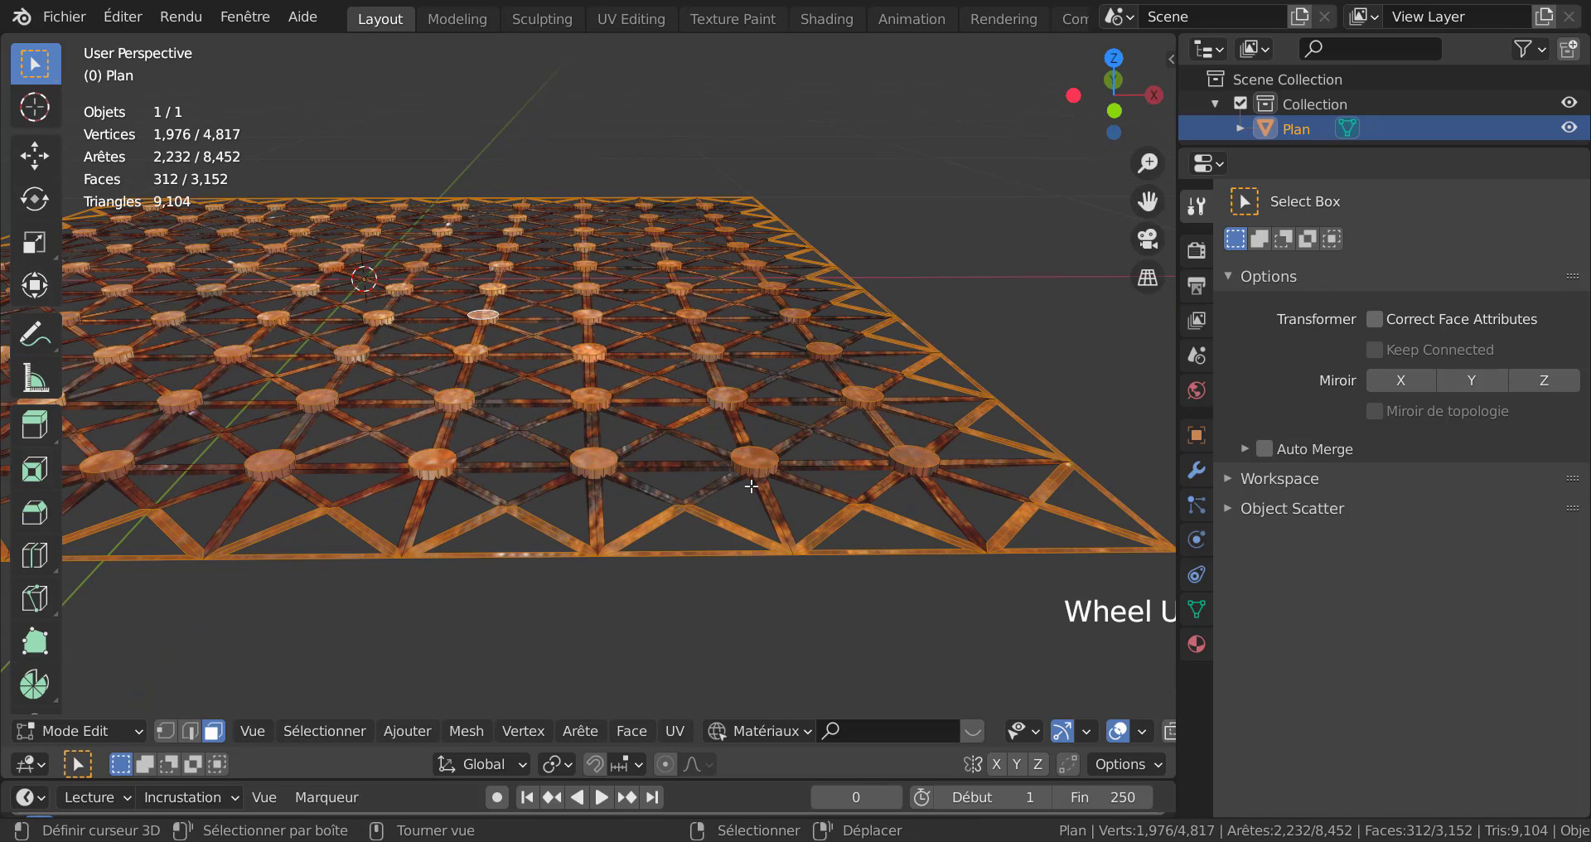
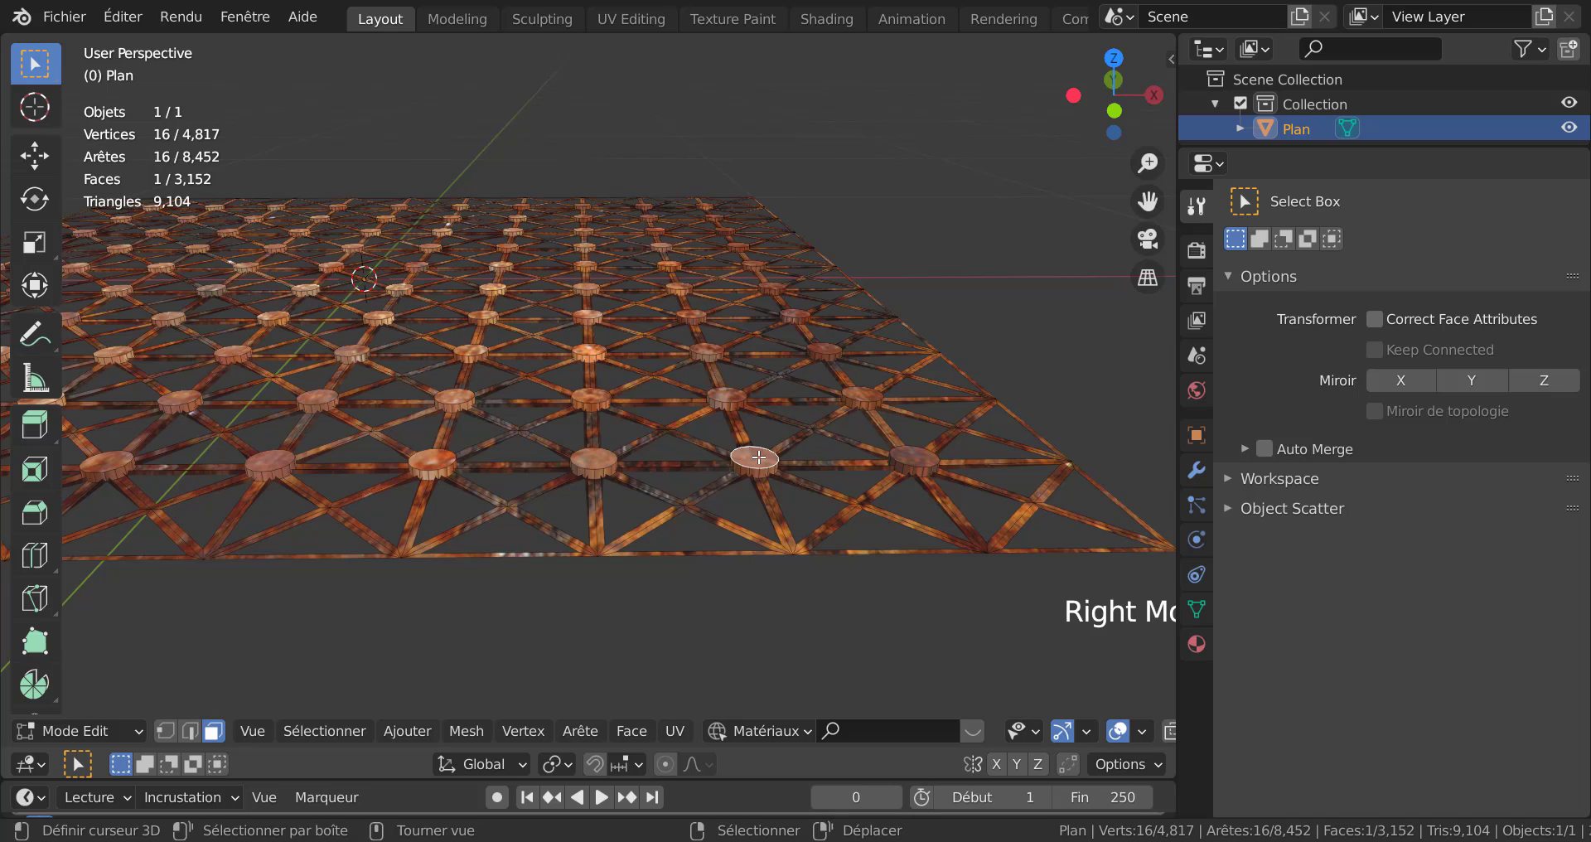
{"action": "key", "text": "q"}
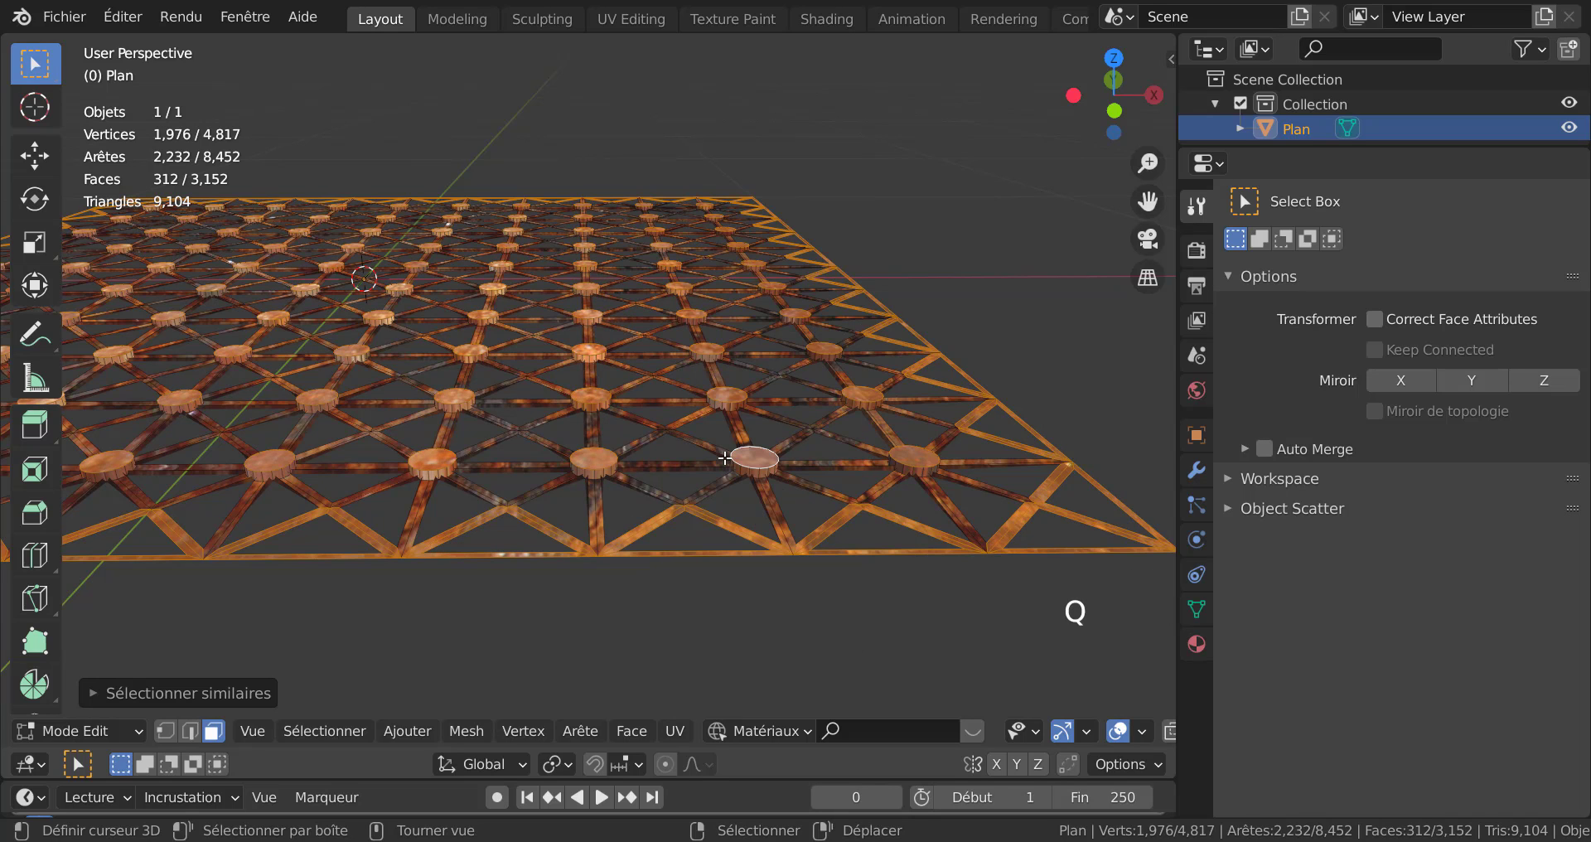
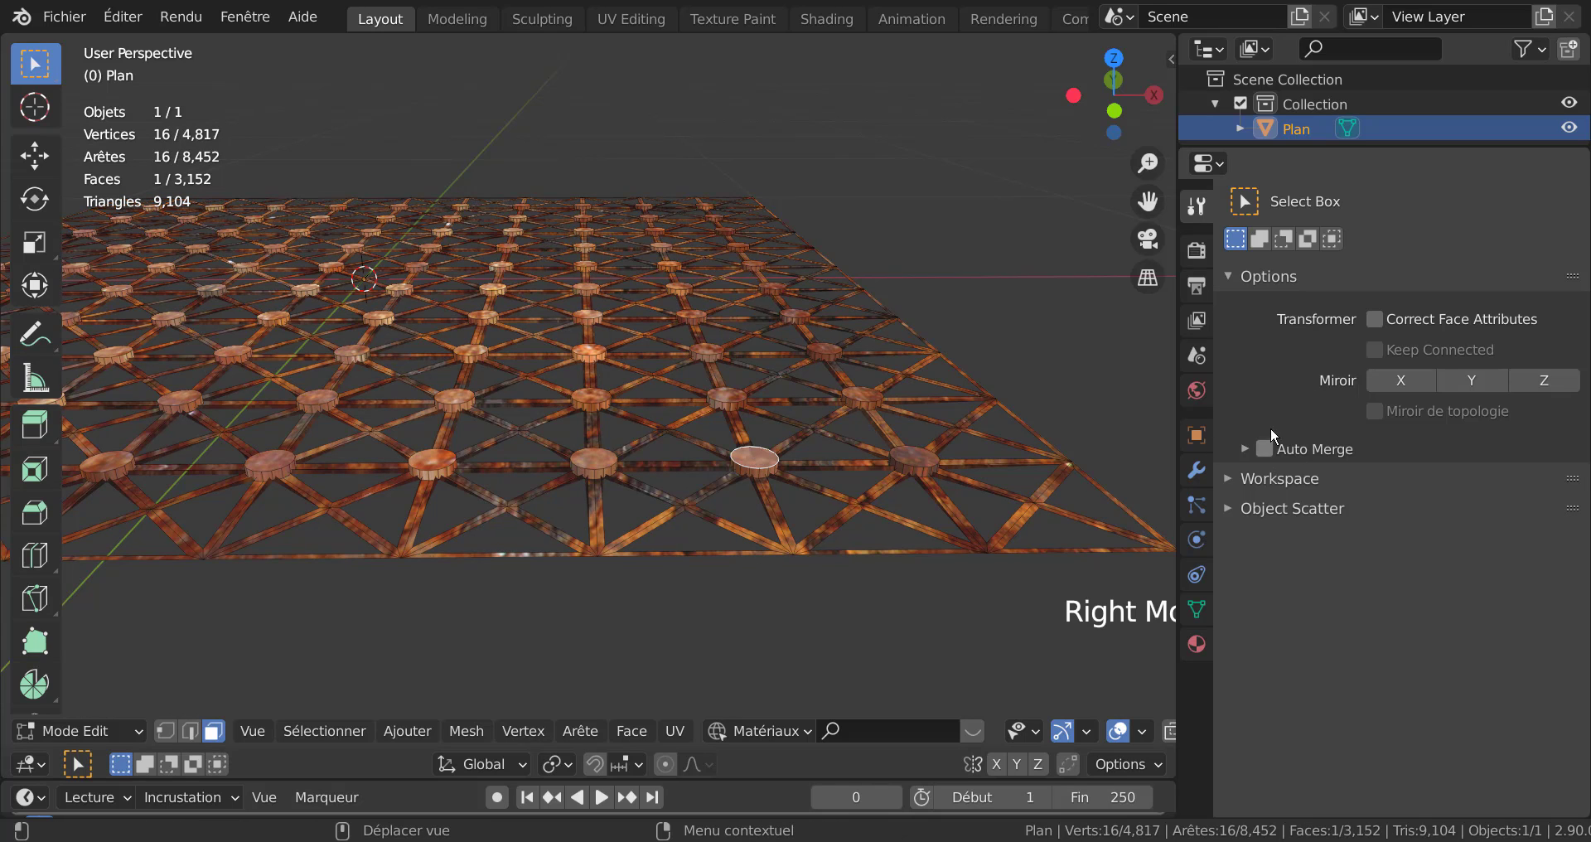
Select every face using Matériau.001, shrink to the node centres, and view from top
{"action": "left_click", "coordinate": [1206, 654]}
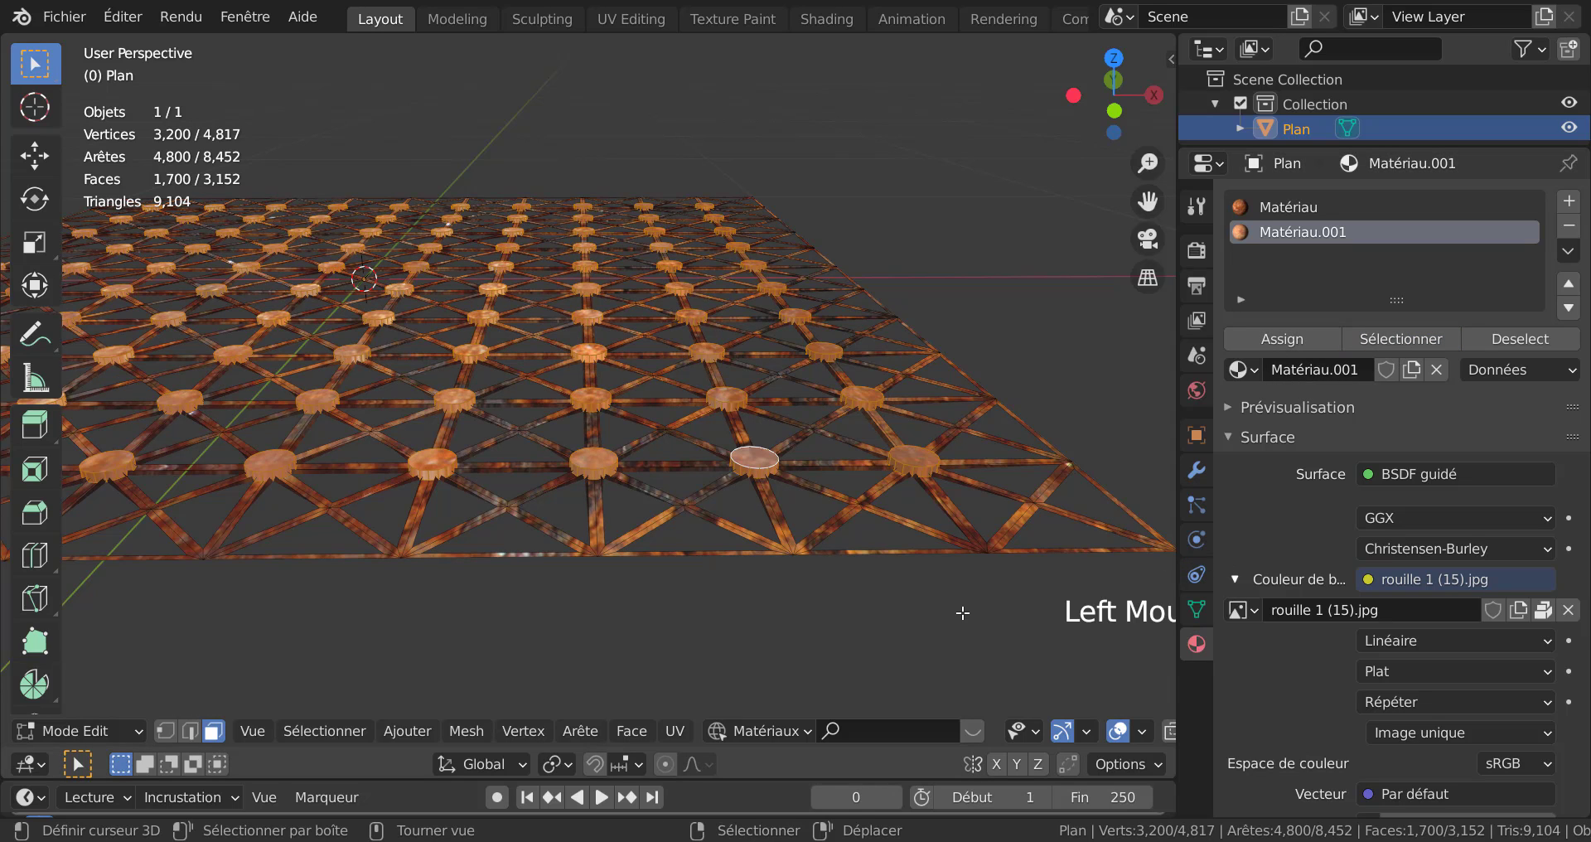
{"action": "key", "text": "ctrl+n"}
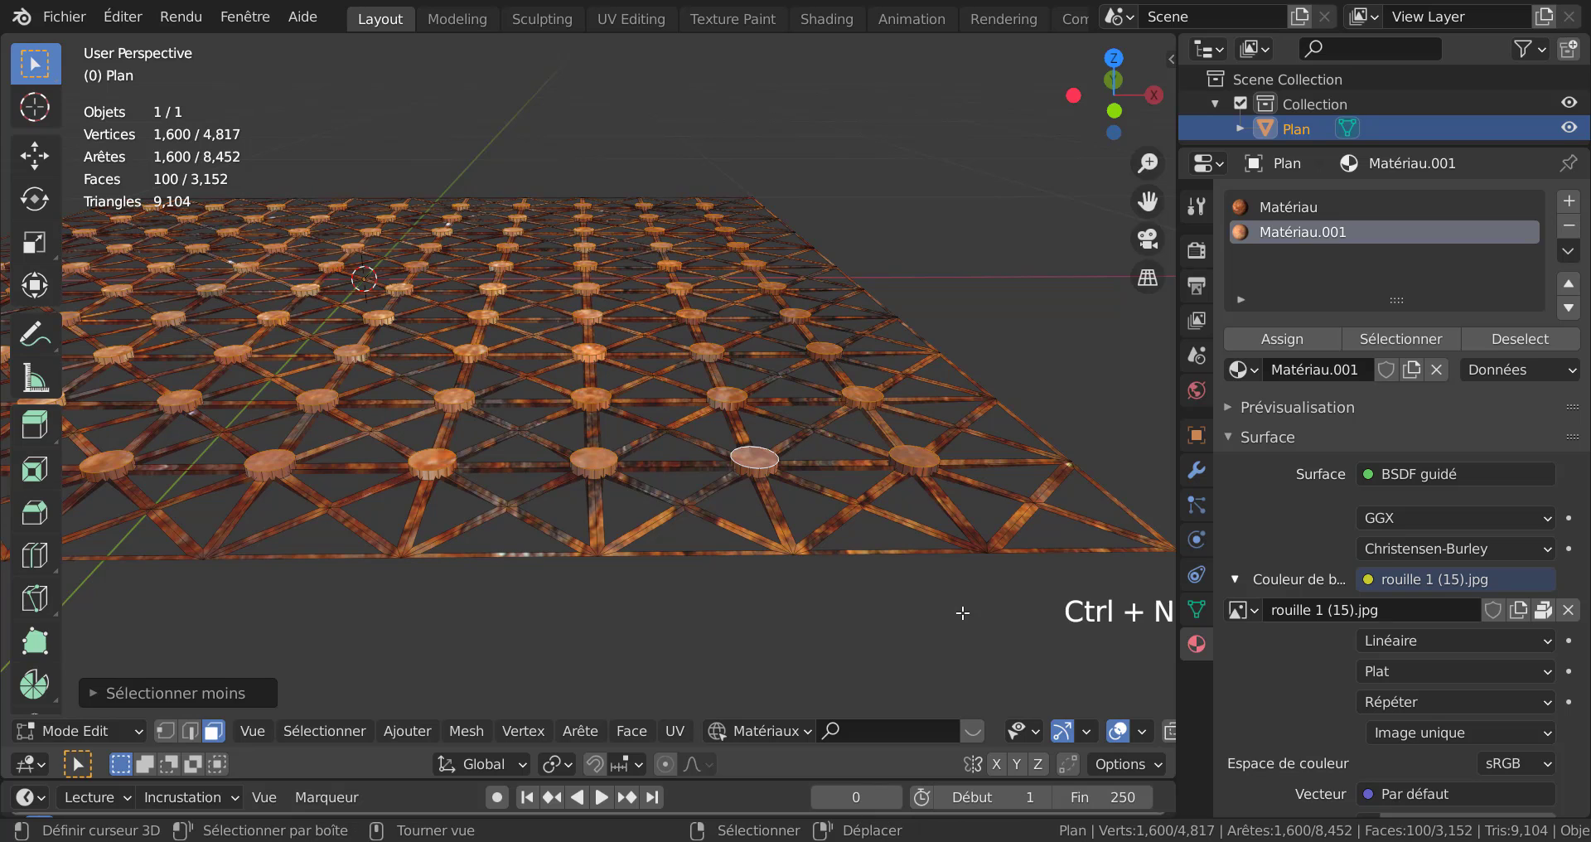
{"action": "key", "text": "g"}
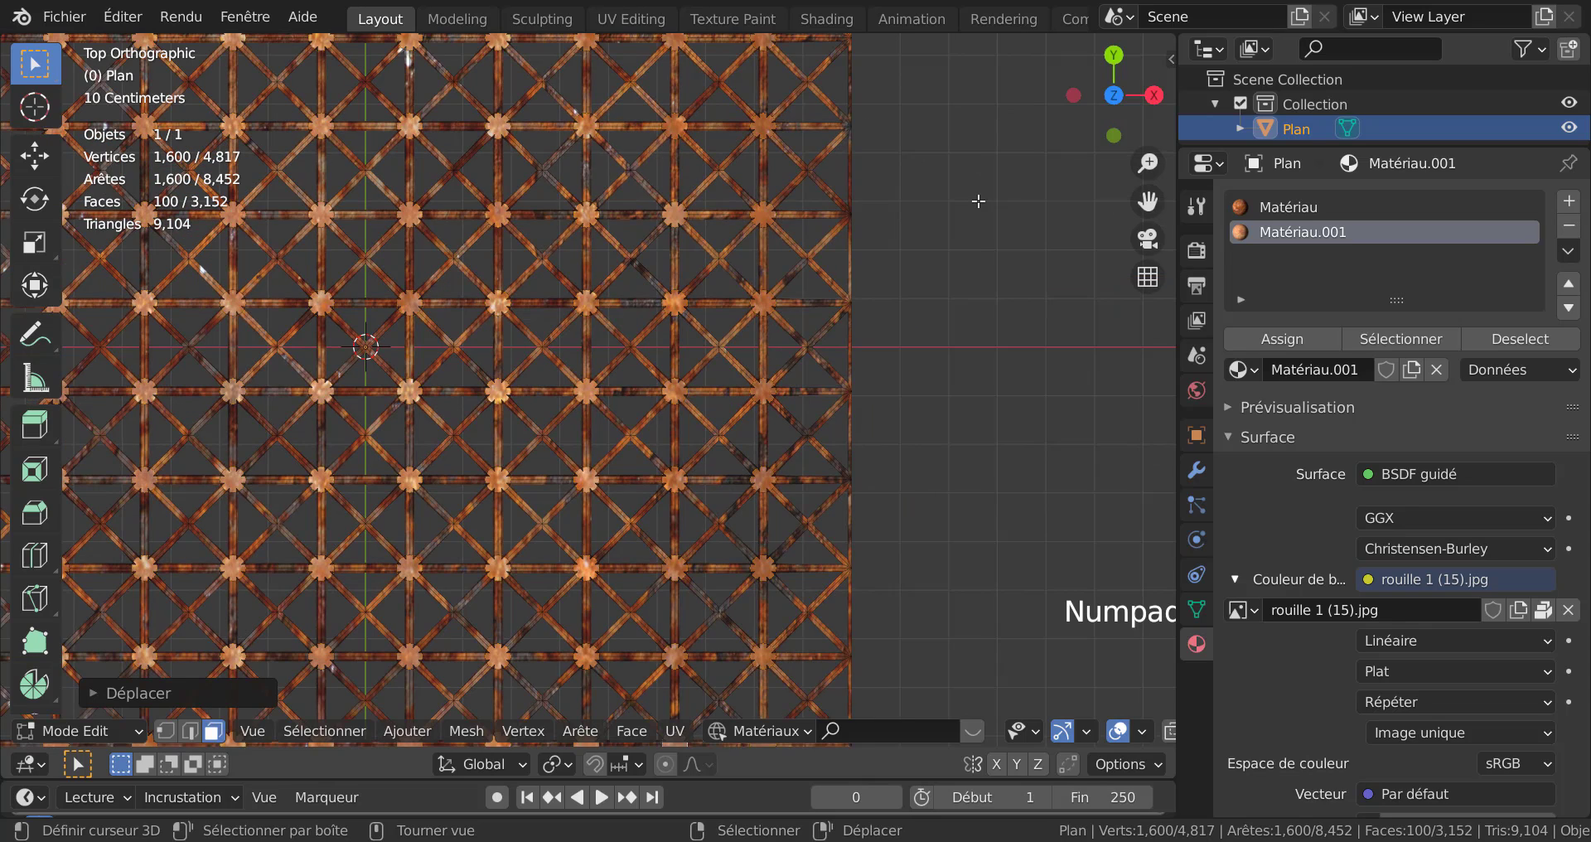
Scale the central node faces by about 1.99 and lift them slightly along Z into star shapes
{"action": "key", "text": "s"}
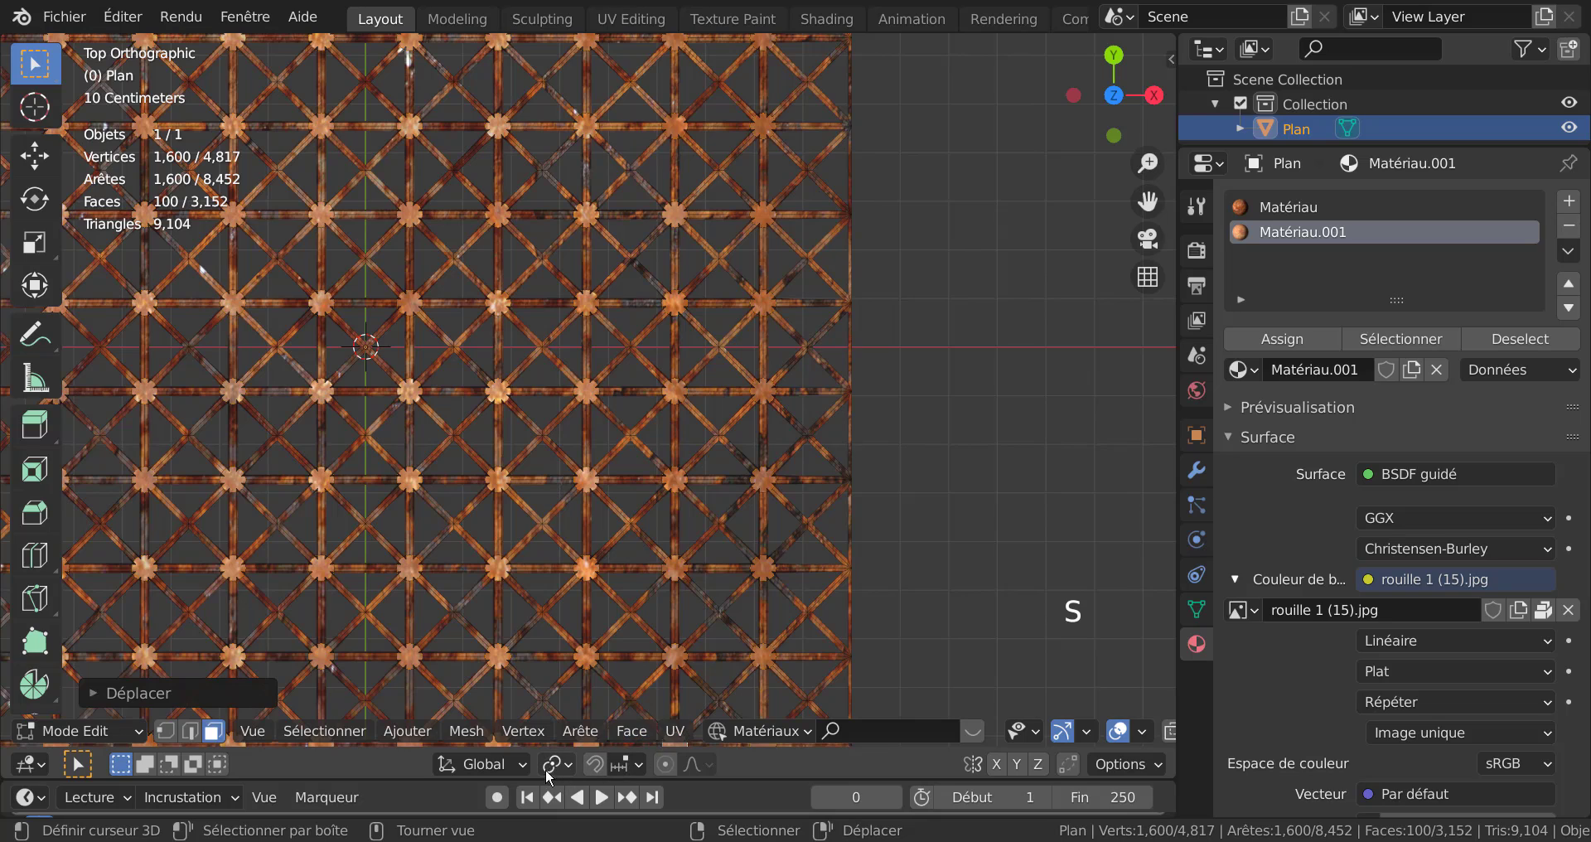
{"action": "left_click", "coordinate": [555, 779]}
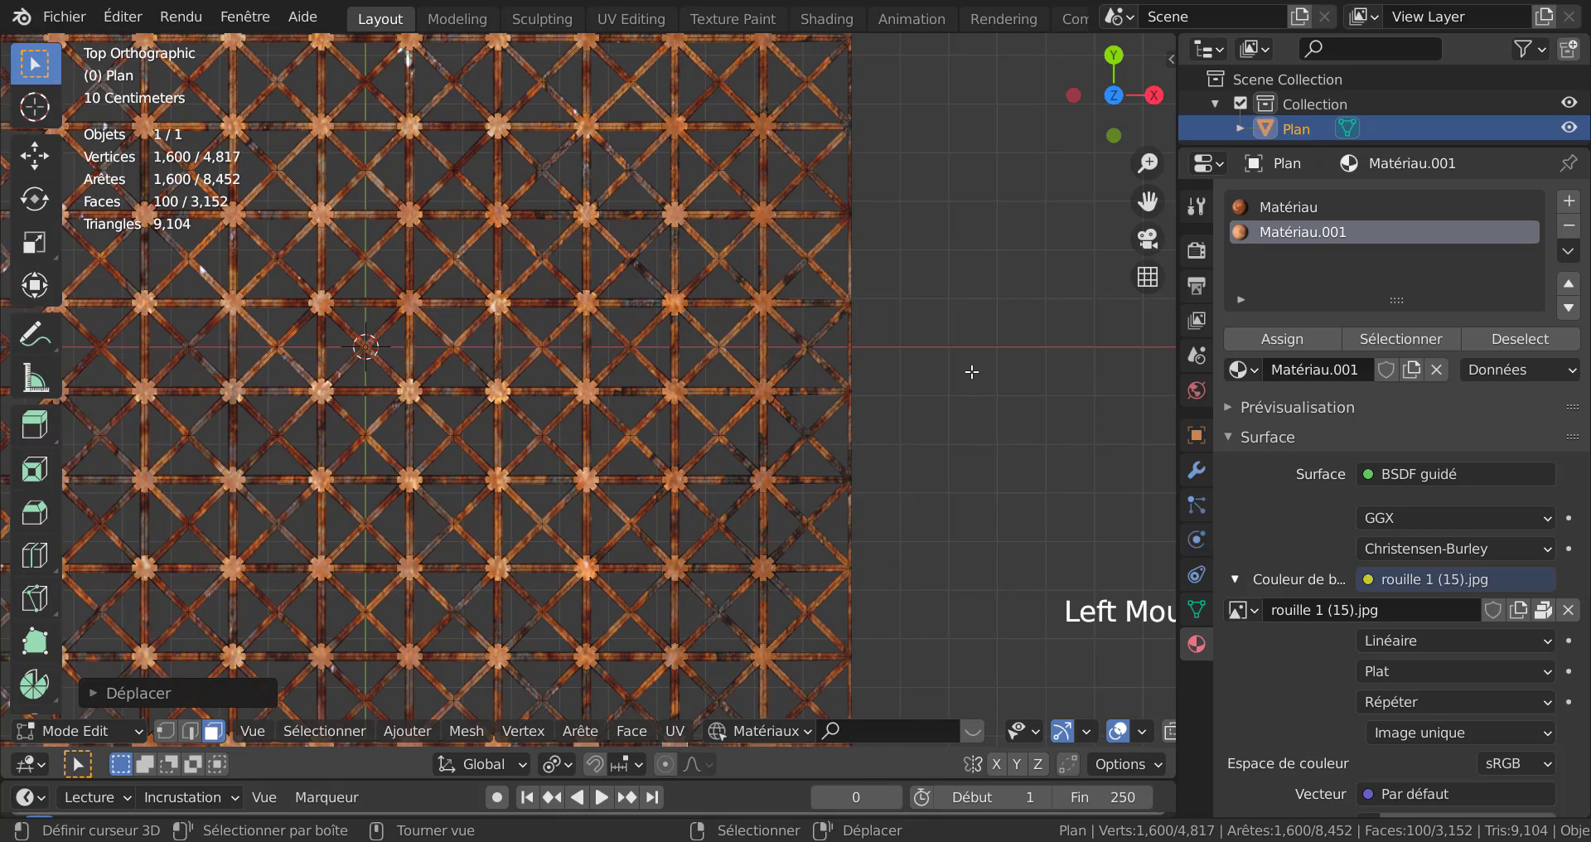
{"action": "key", "text": "s"}
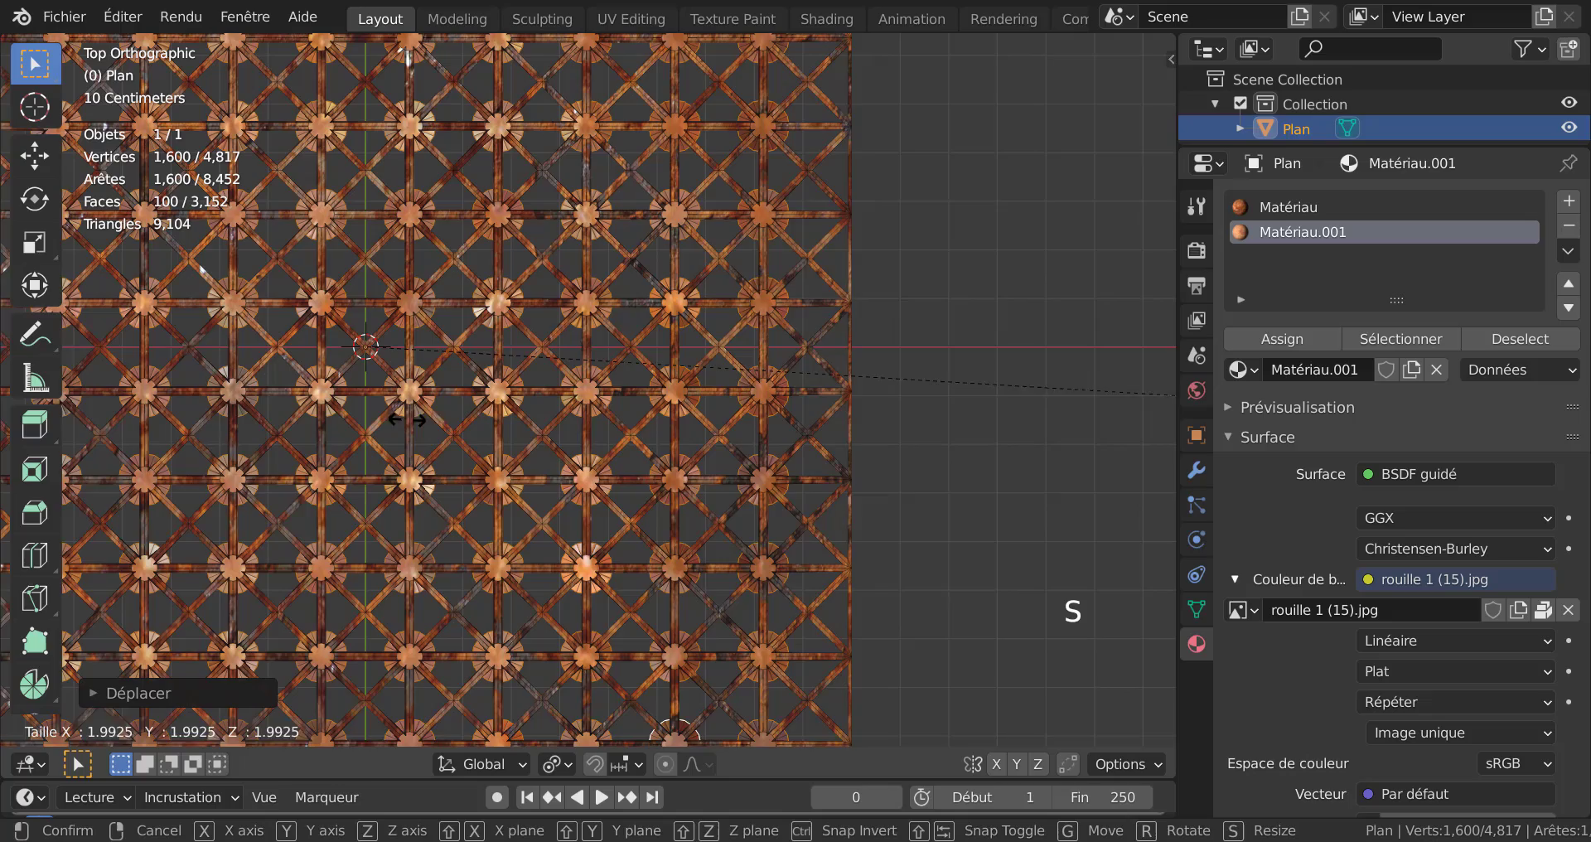
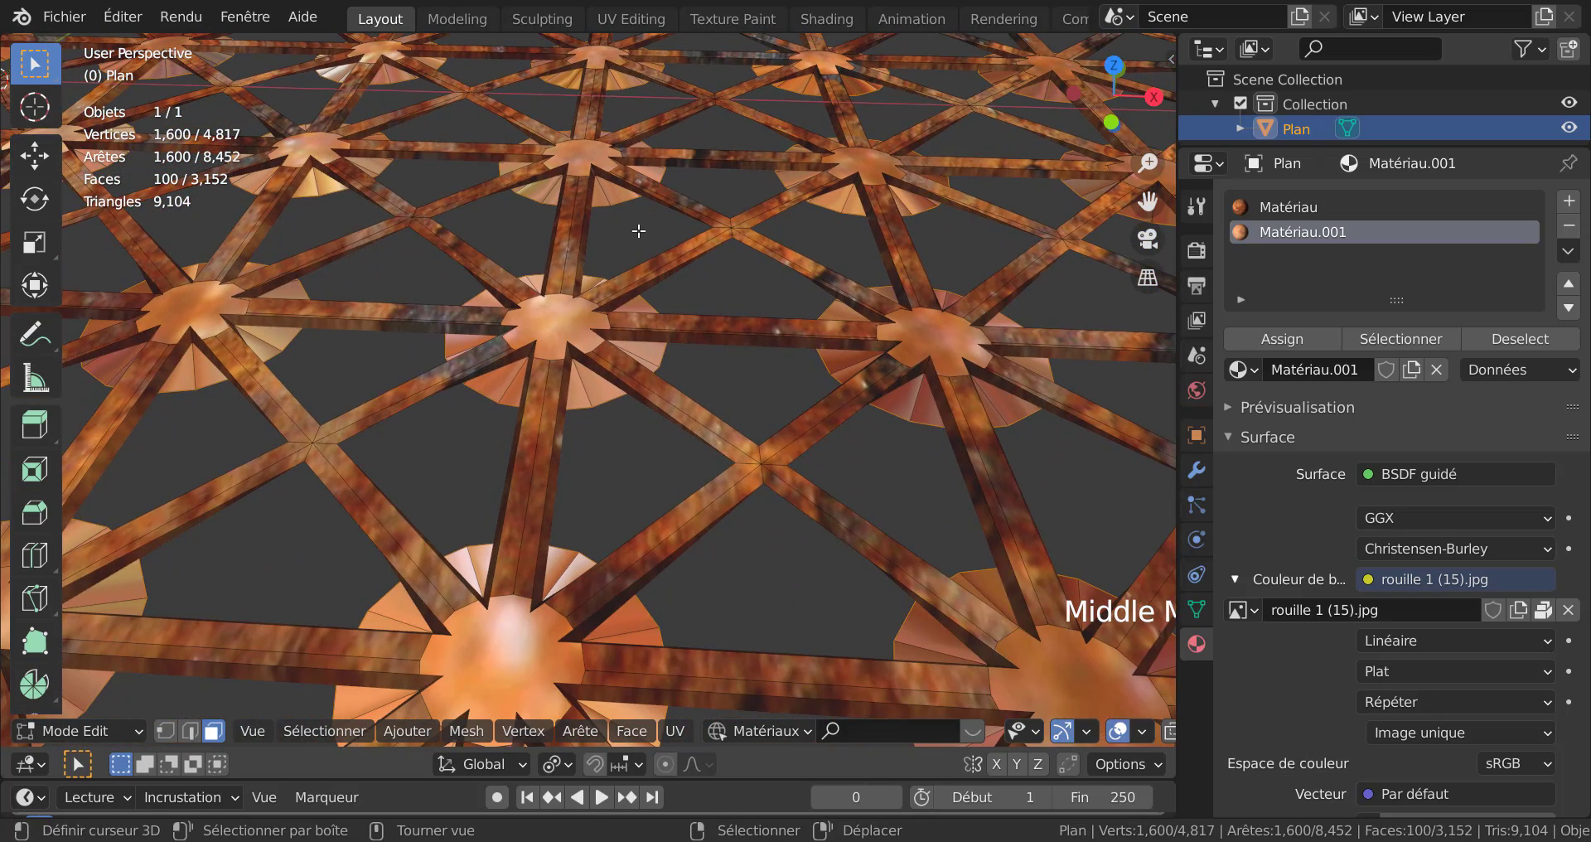
{"action": "key", "text": "g"}
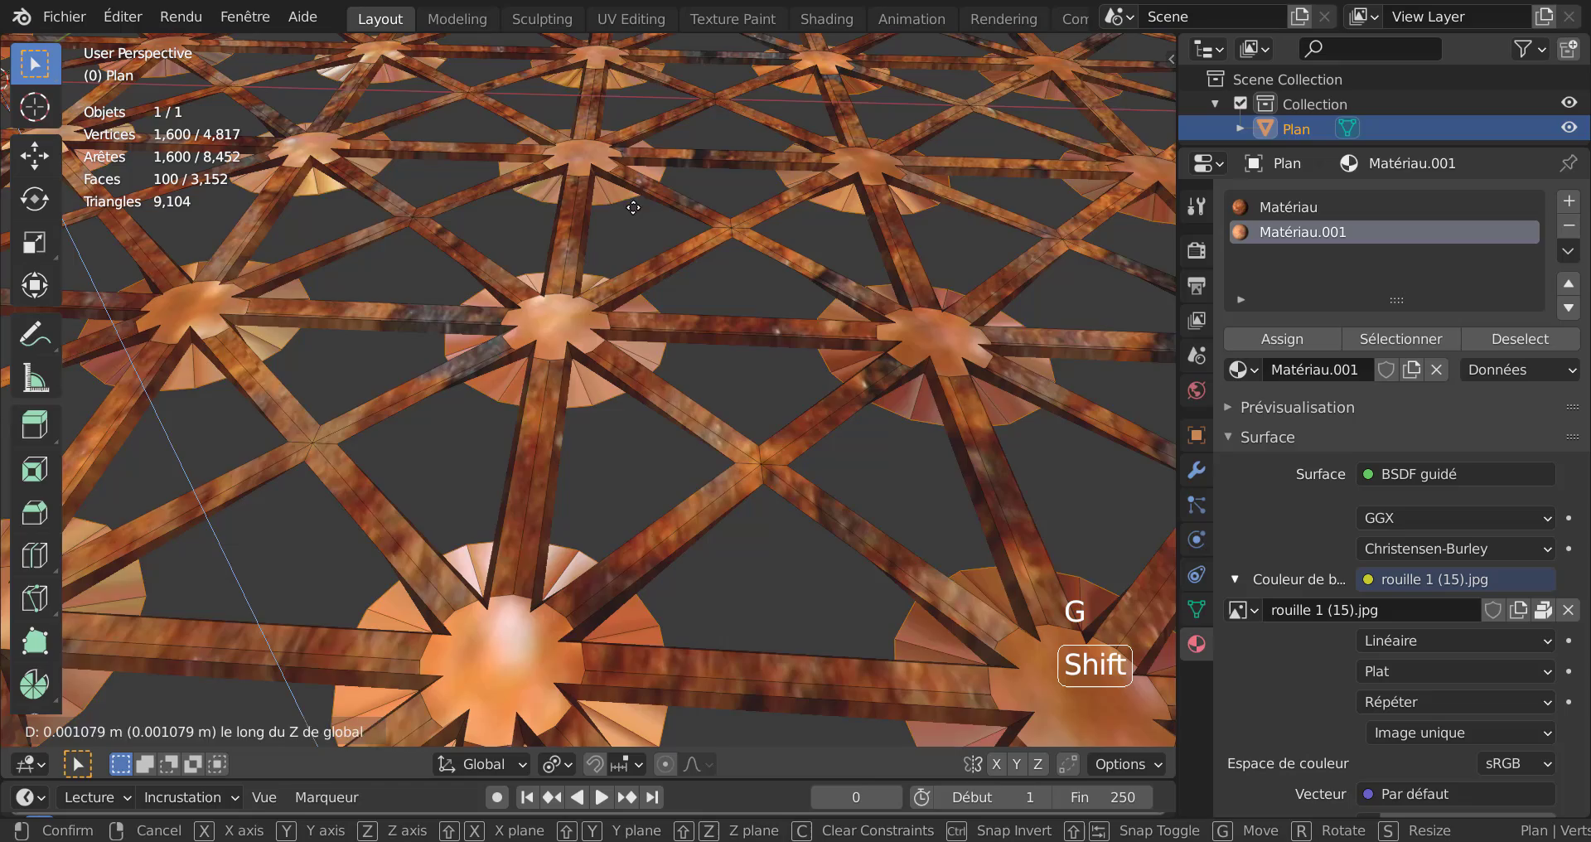